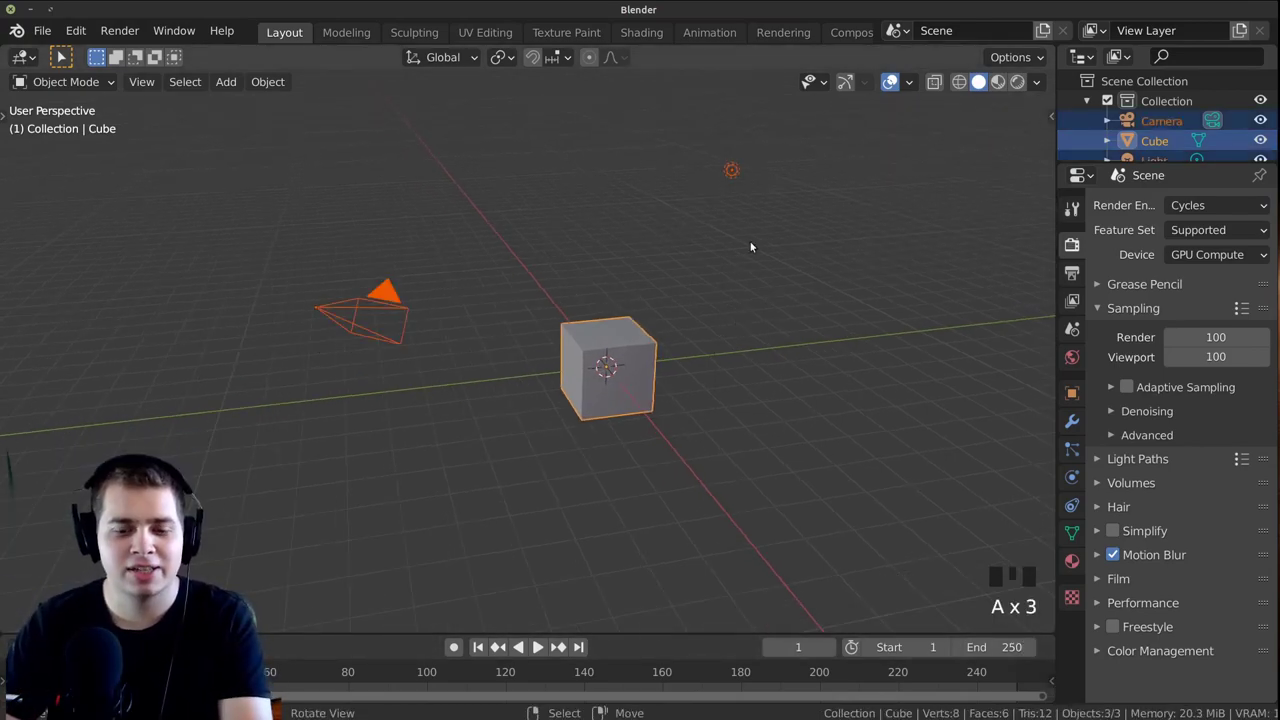
Delete the default cube, camera and light and add a circle mesh at the origin
left_click_drag(807, 288, 818, 226)
key("x")
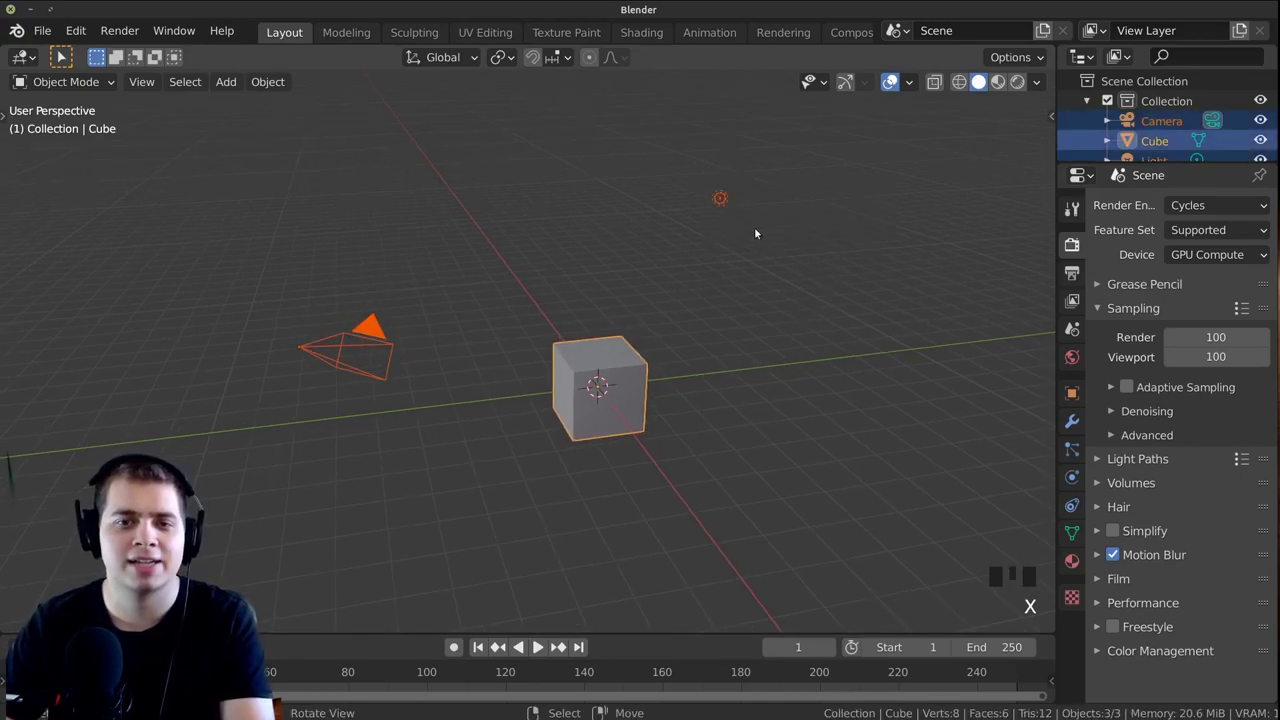
middle_click(804, 242)
scroll("up", 3)
Reduce the new circle to 8 vertices in the Add Circle operator panel
key("shift+a")
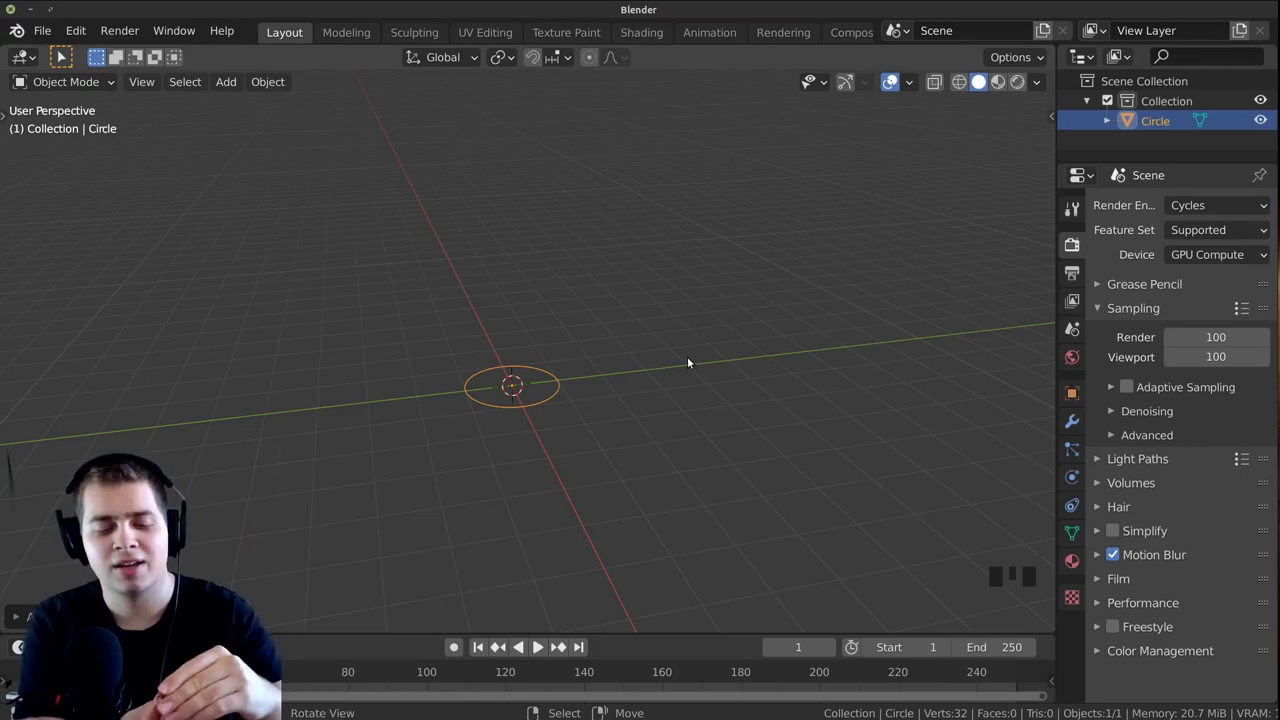
scroll("up", 3)
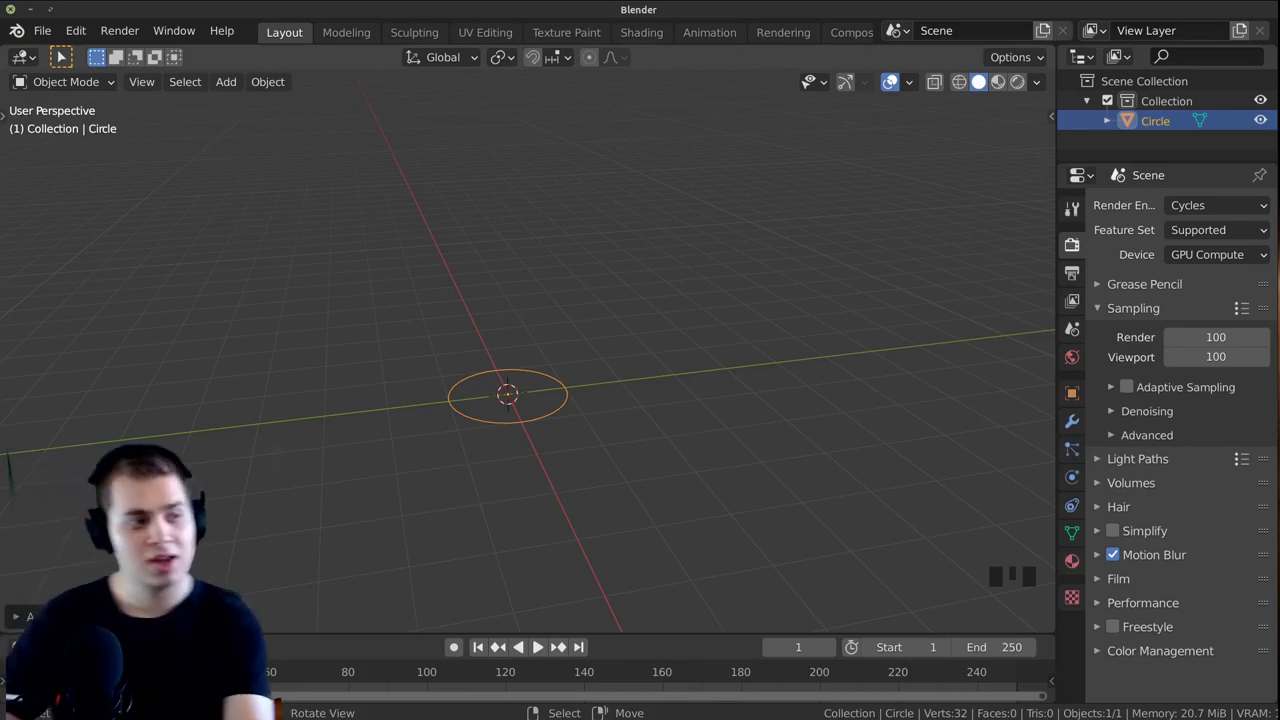
left_click_drag(57, 622, 61, 377)
left_click(56, 376)
scroll("up", 3)
scroll("down", 3)
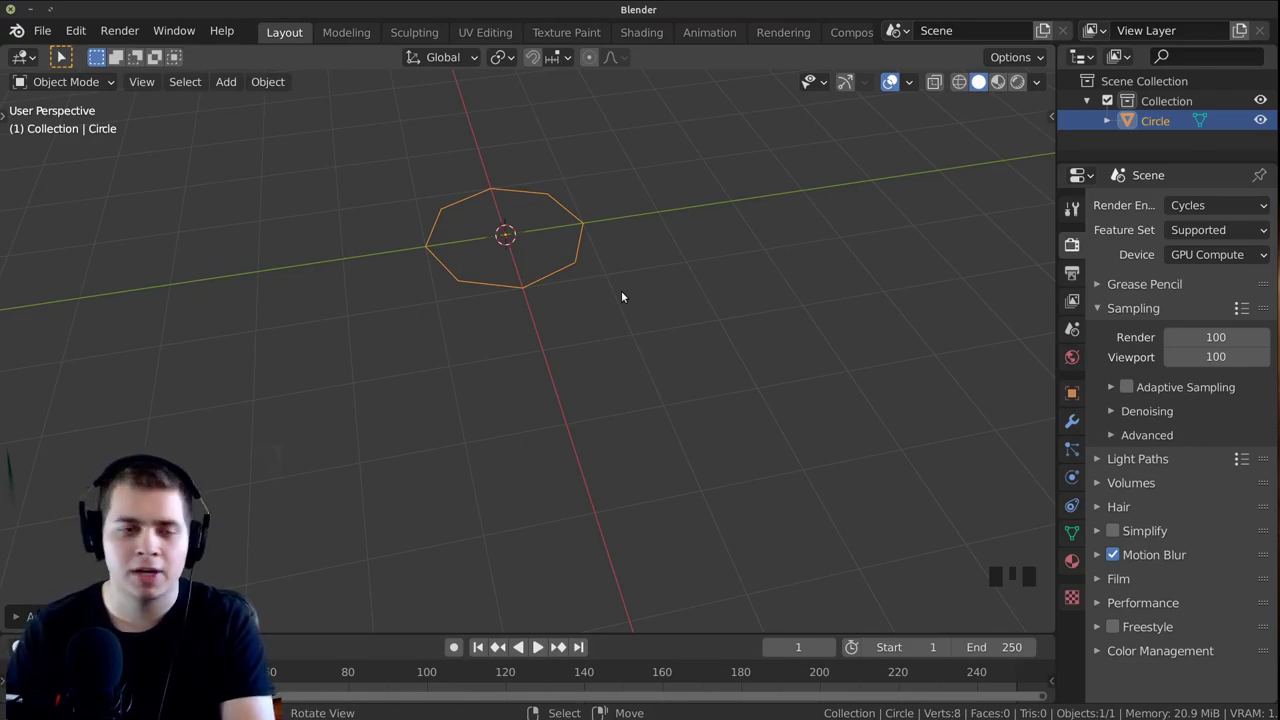
Edit the octagon into an extruded cap with its top face scaled inward and raised into a stem
key("KP_Decimal")
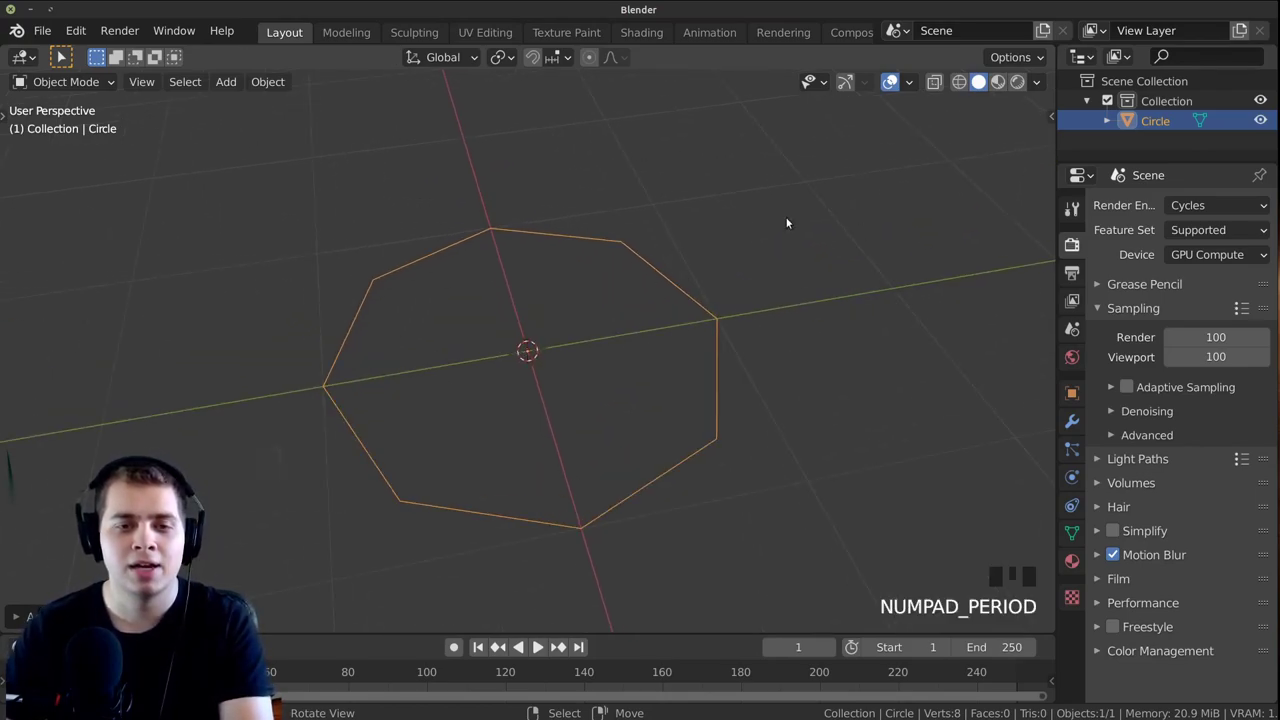
scroll("down", 3)
left_click_drag(680, 381, 518, 426)
scroll("up", 3)
middle_click(787, 402)
scroll("down", 3)
middle_click(715, 442)
key("Tab")
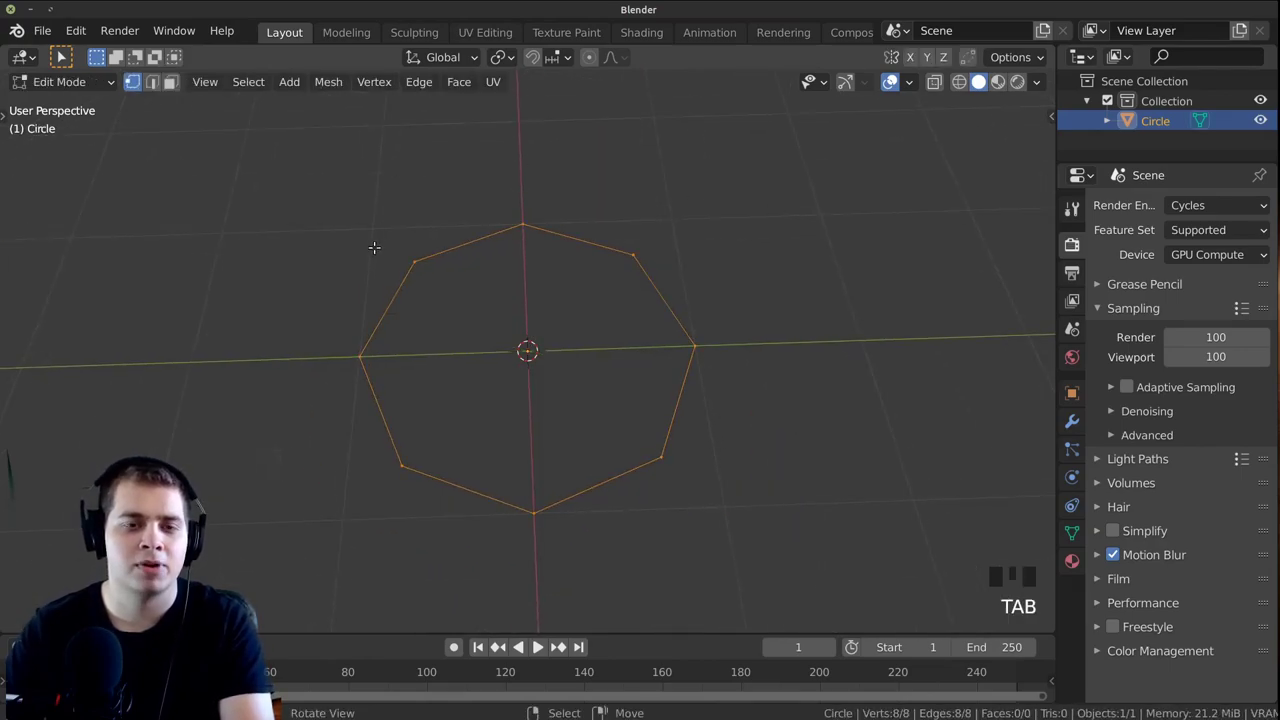
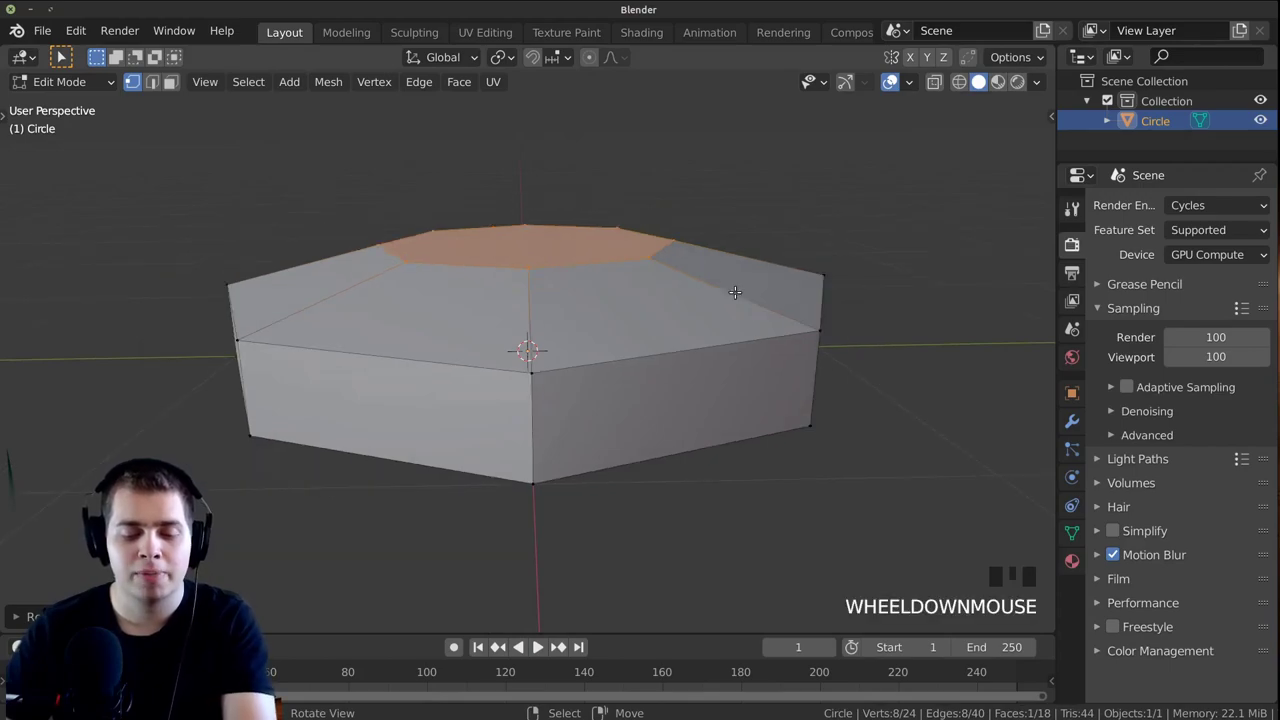
key("g")
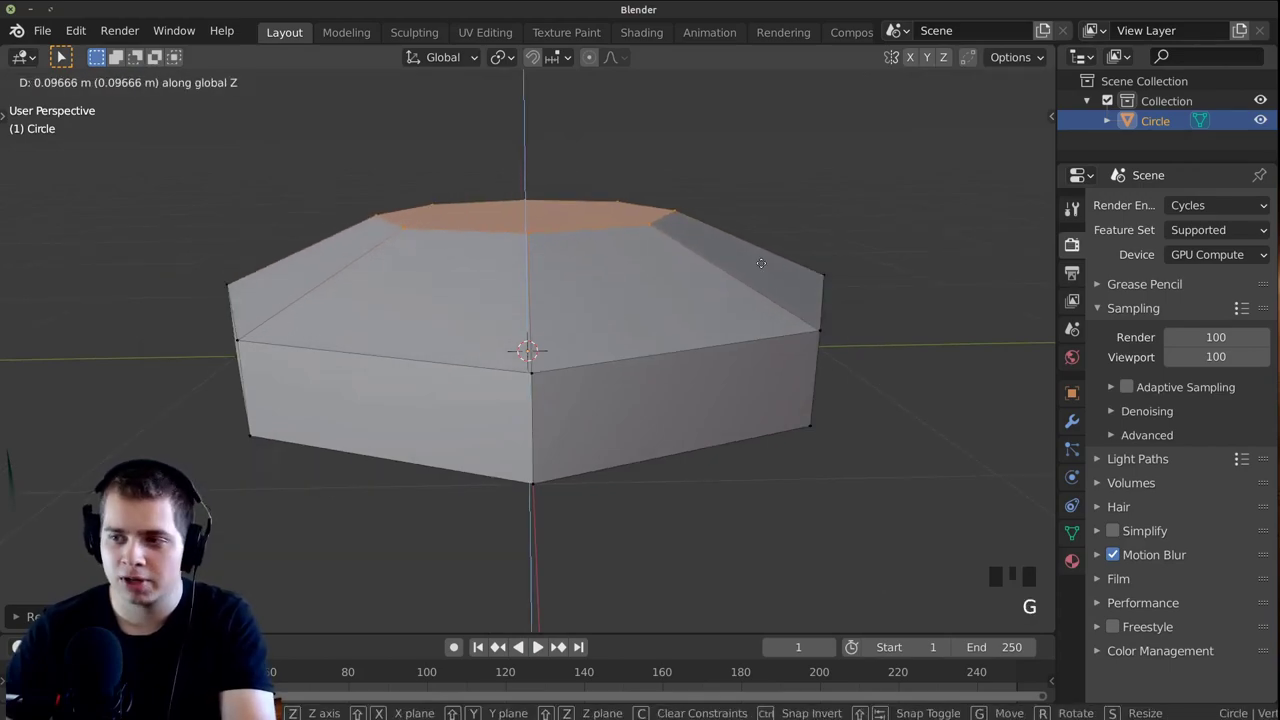
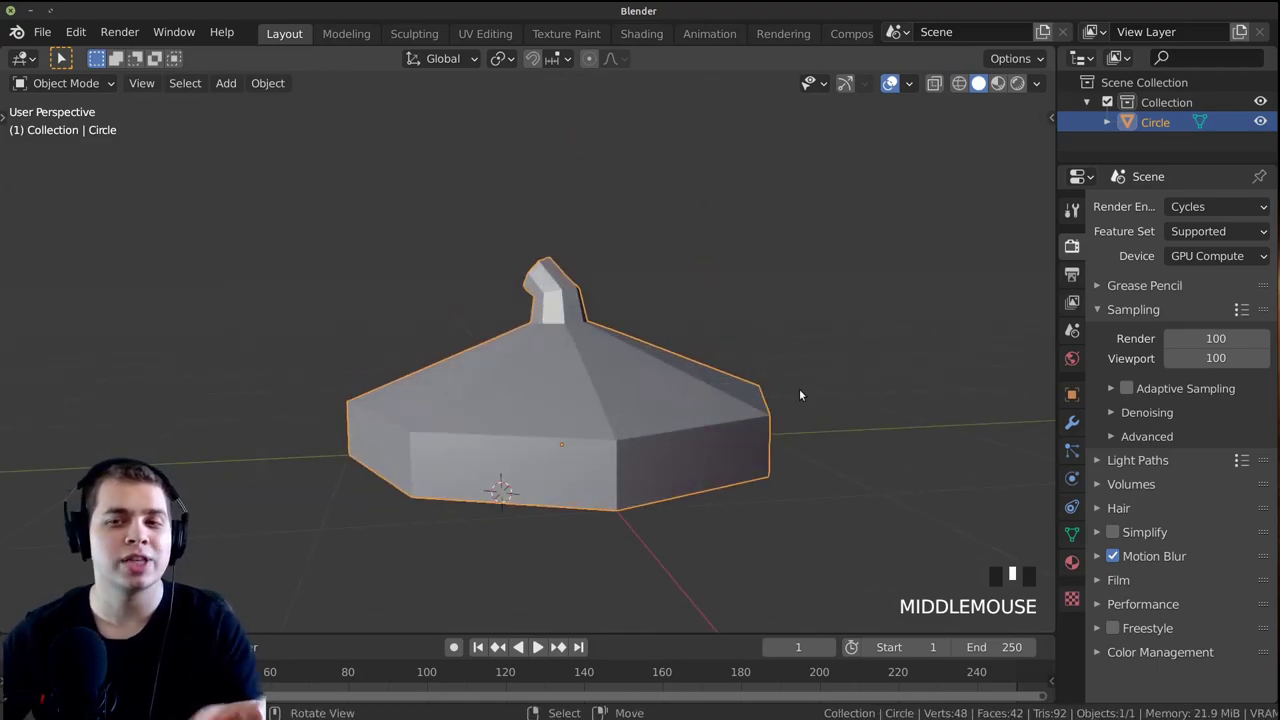
Add a Subdivision Surface modifier to round the cap into a dome
scroll("up", 3)
left_click_drag(645, 466, 1074, 426)
left_click(1074, 426)
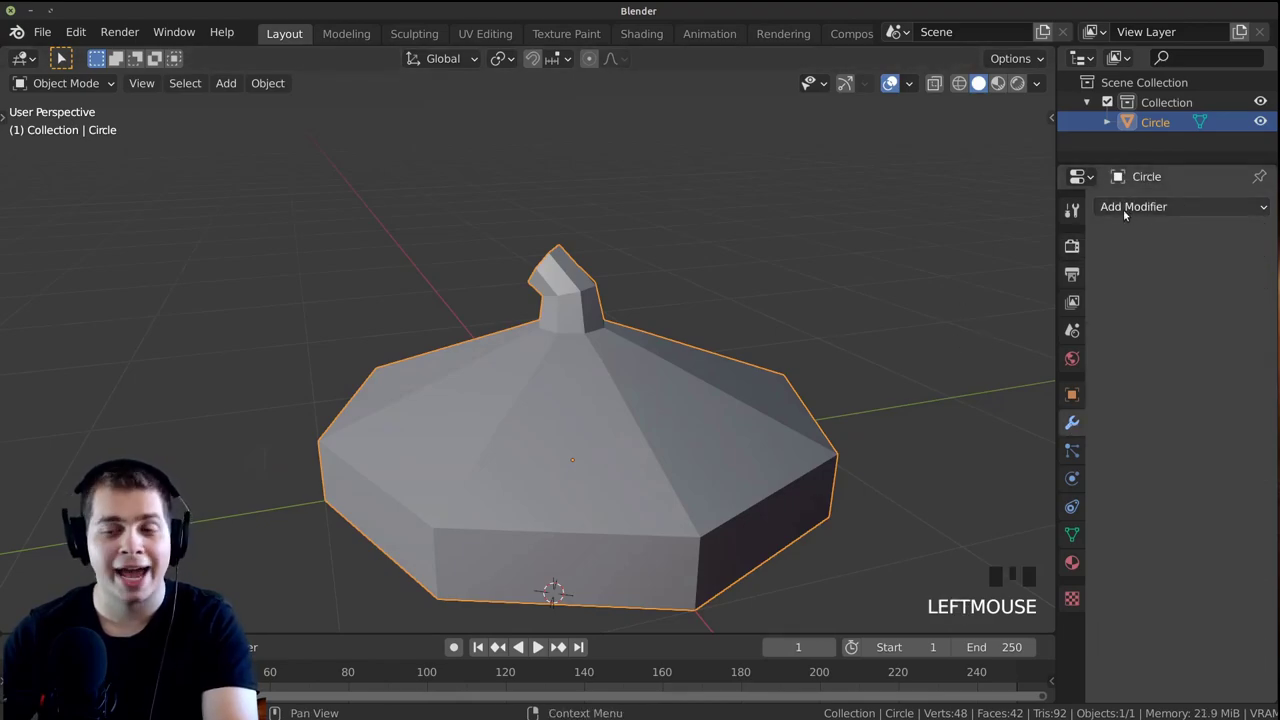
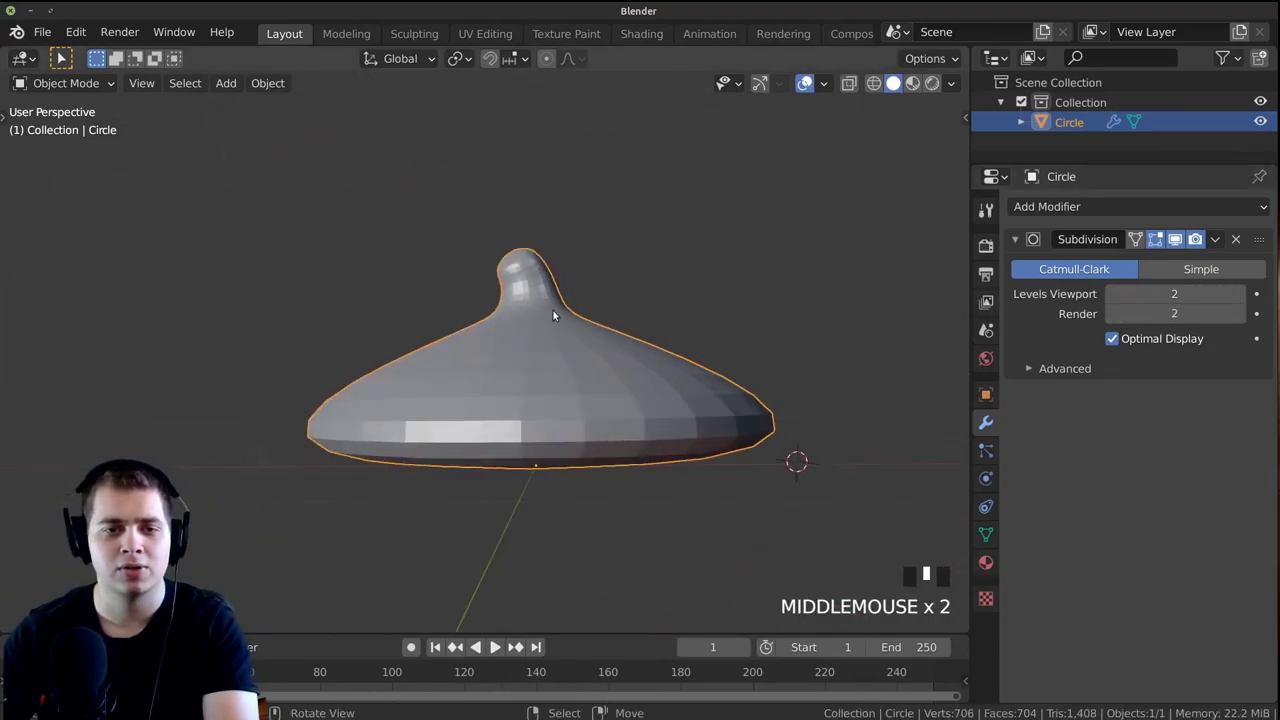
scroll("up", 3)
middle_click(571, 442)
scroll("down", 3)
middle_click(543, 446)
scroll("up", 3)
scroll("down", 3)
scroll("up", 3)
Shade the cap smooth and adjust its proportions from the side view
left_click_drag(610, 244, 505, 226)
left_click_drag(495, 225, 607, 229)
key("w")
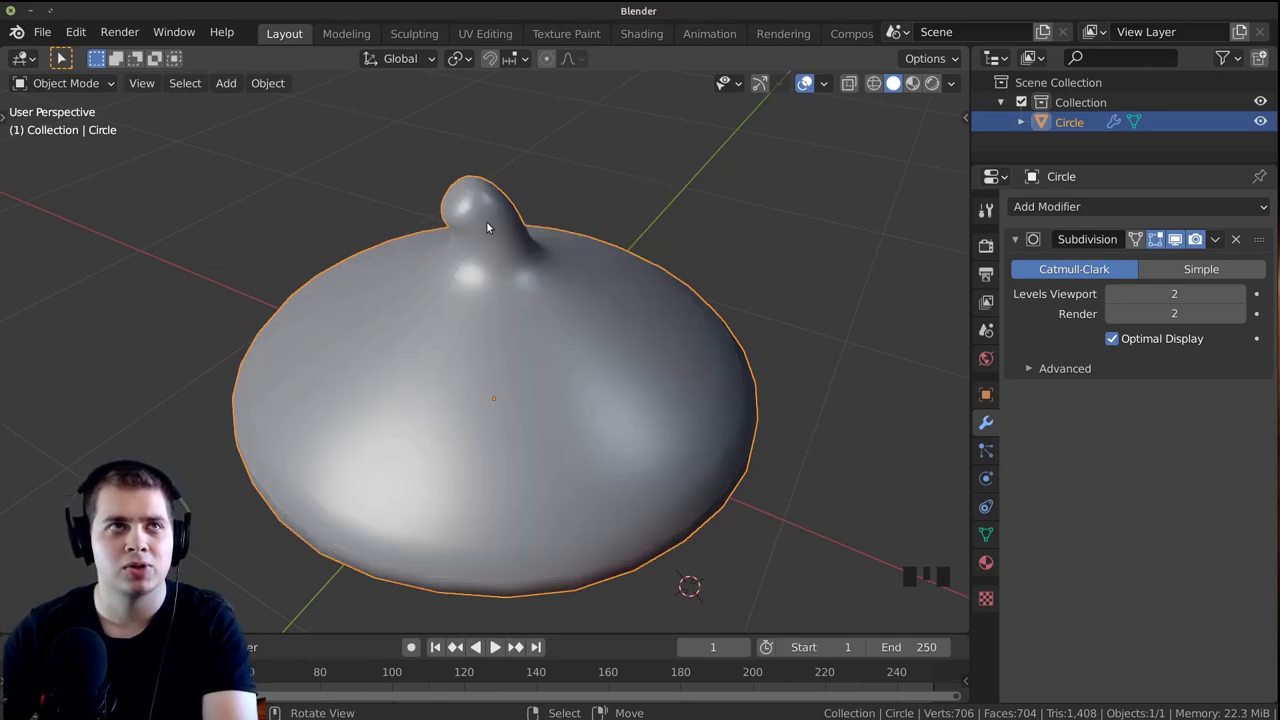
left_click_drag(283, 91, 453, 411)
left_click_drag(453, 411, 751, 230)
scroll("up", 3)
left_click_drag(746, 228, 699, 300)
scroll("up", 3)
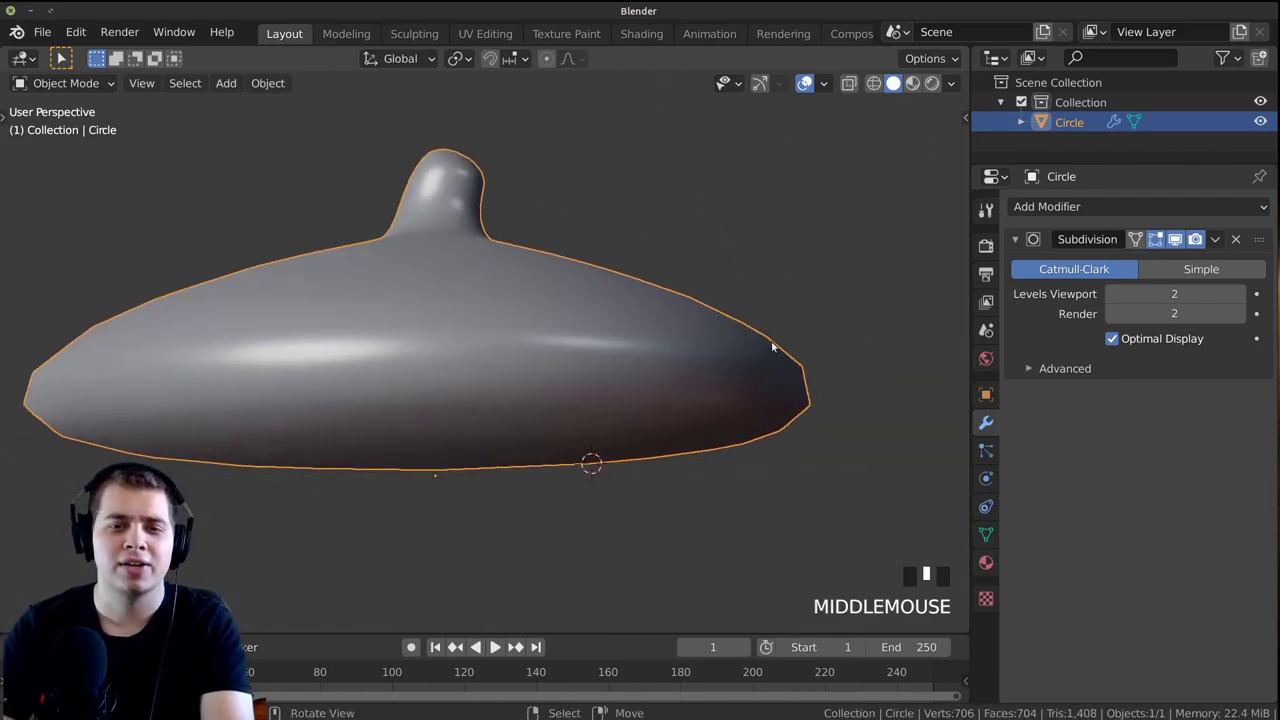
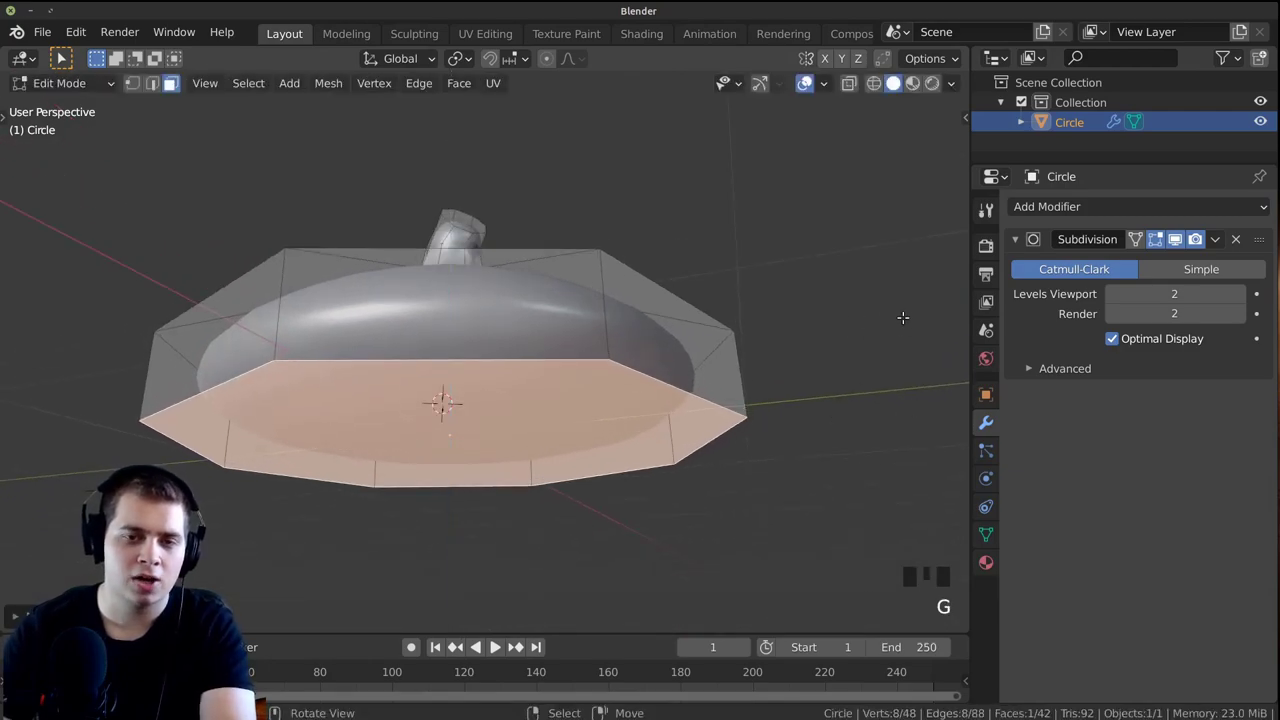
Inset and recess the cap's bottom face into a shallow hollow, then inspect the underside
key("i")
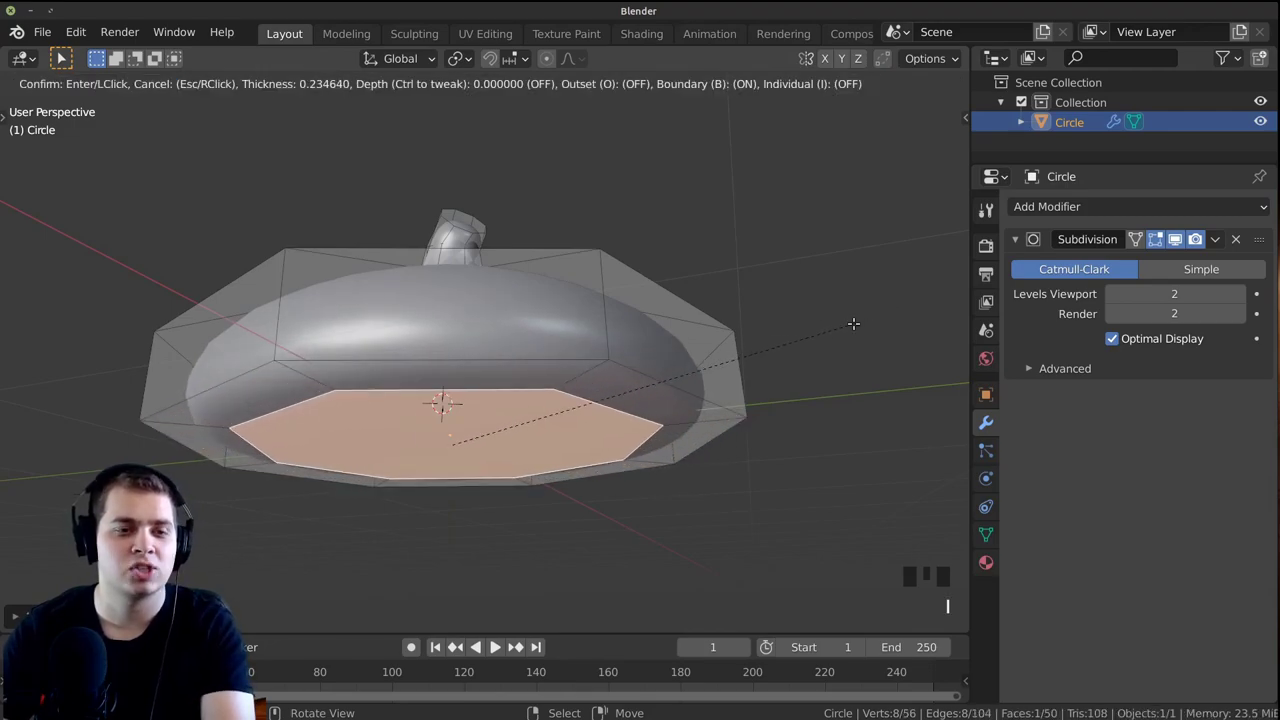
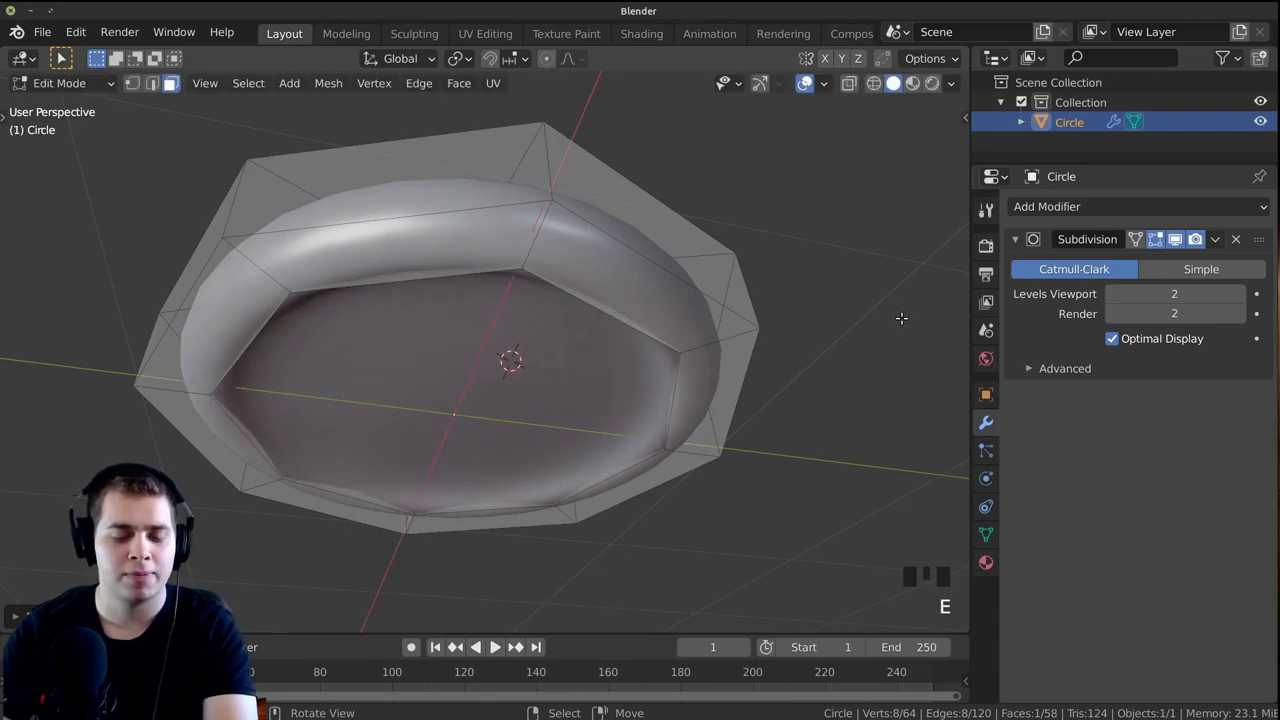
key("s")
key("Tab")
left_click_drag(807, 309, 791, 436)
scroll("down", 3)
left_click_drag(722, 434, 476, 408)
scroll("down", 3)
left_click_drag(524, 430, 641, 385)
scroll("up", 3)
middle_click(654, 367)
scroll("up", 3)
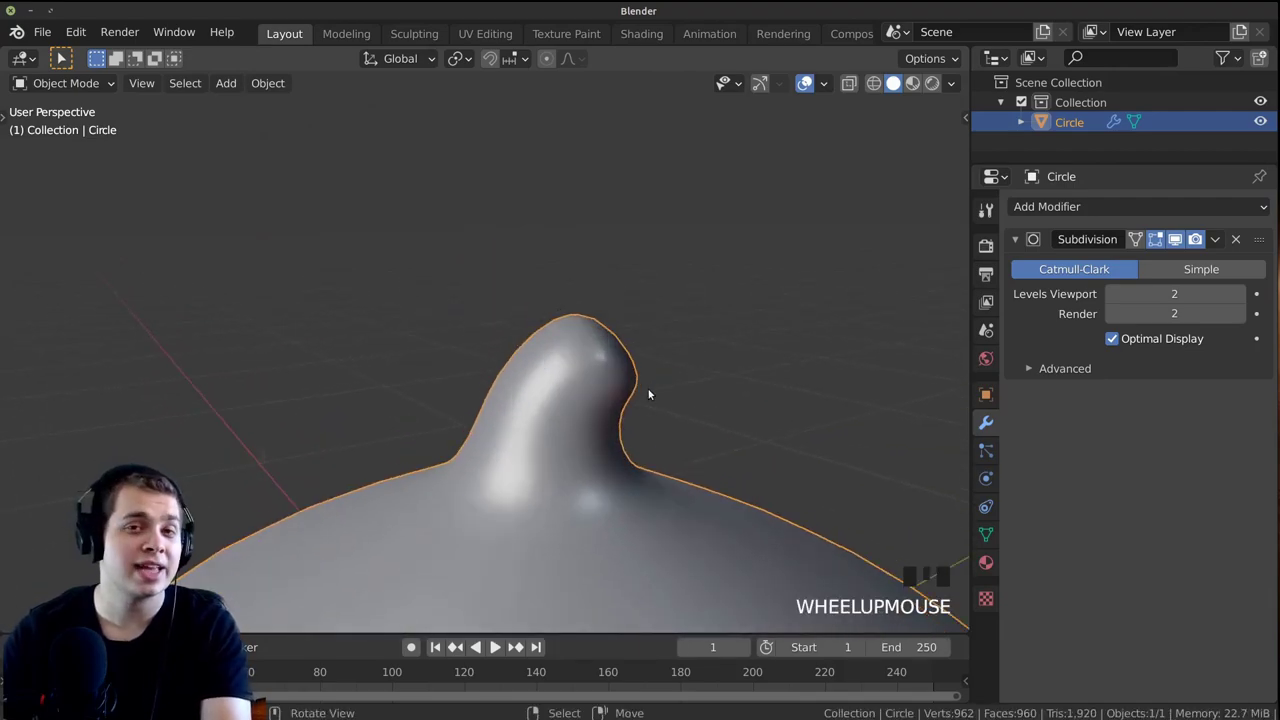
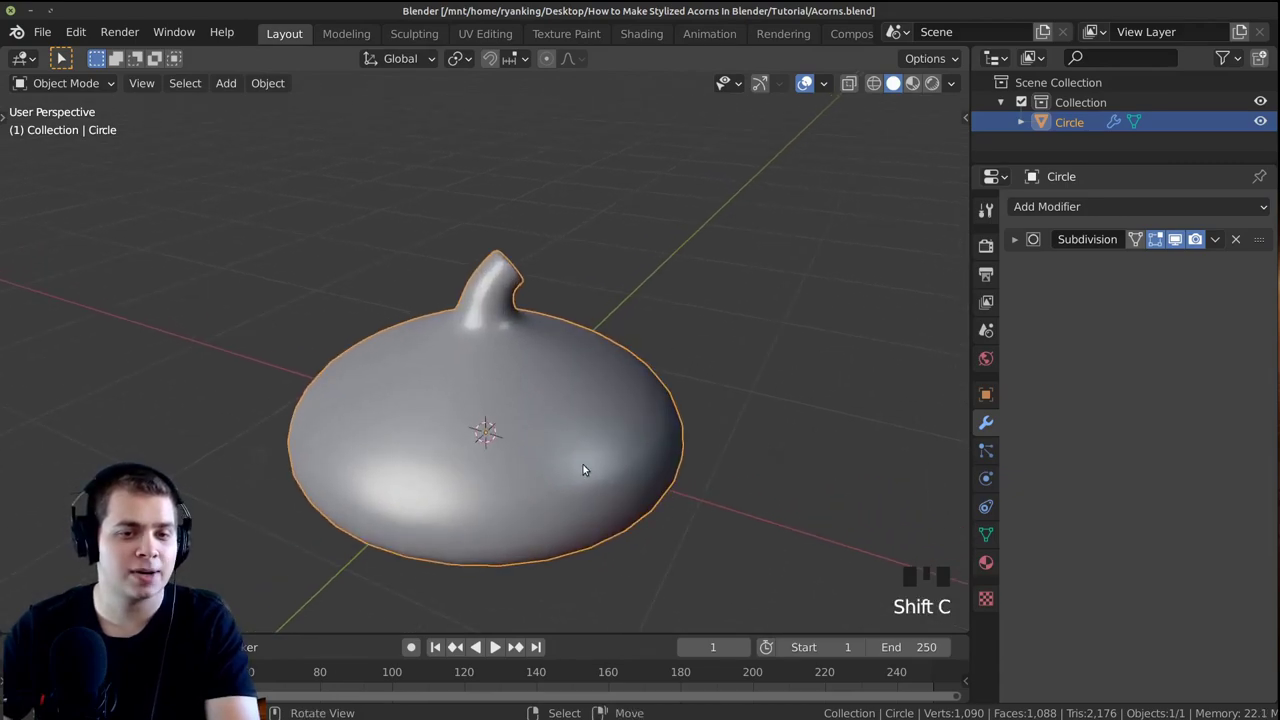
Frame the saved cap in the viewport before adding the Circle.001 nut mesh
scroll("down", 3)
middle_click(601, 372)
scroll("up", 3)
scroll("up", 3)
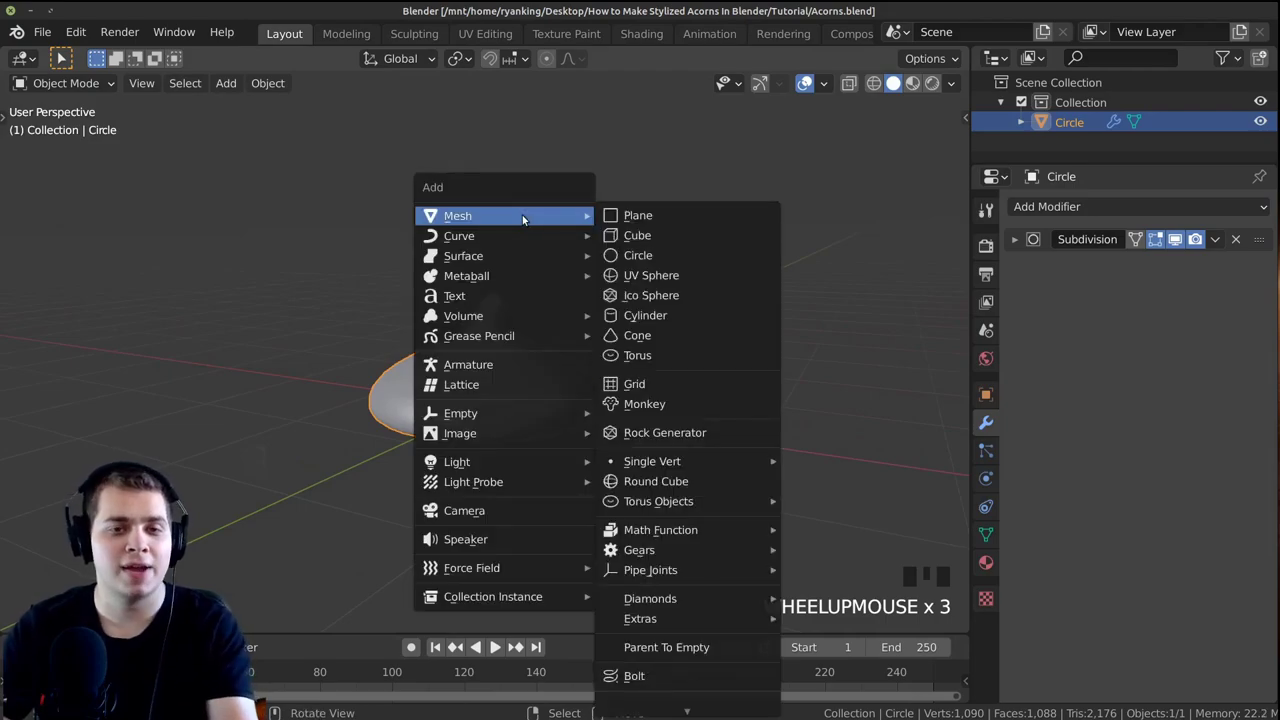
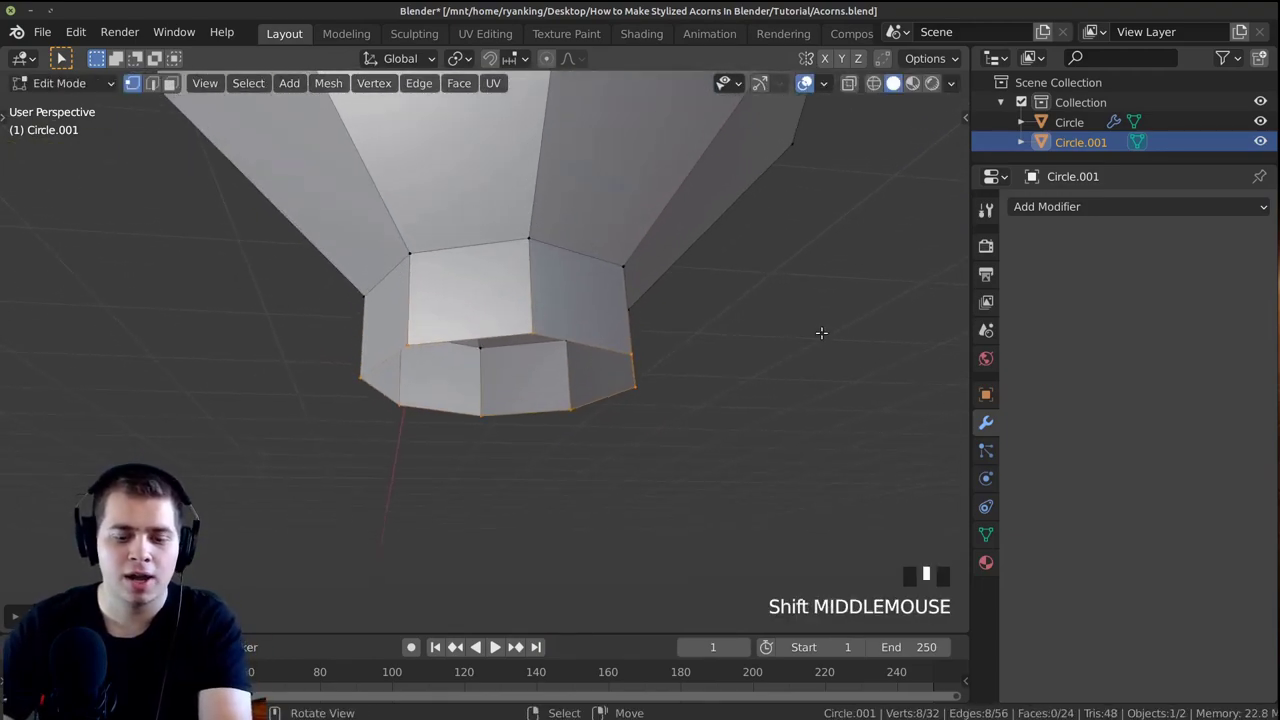
Scale and extrude the bottom ring of the nut into a narrow pointed tip, with X-ray on
key("s")
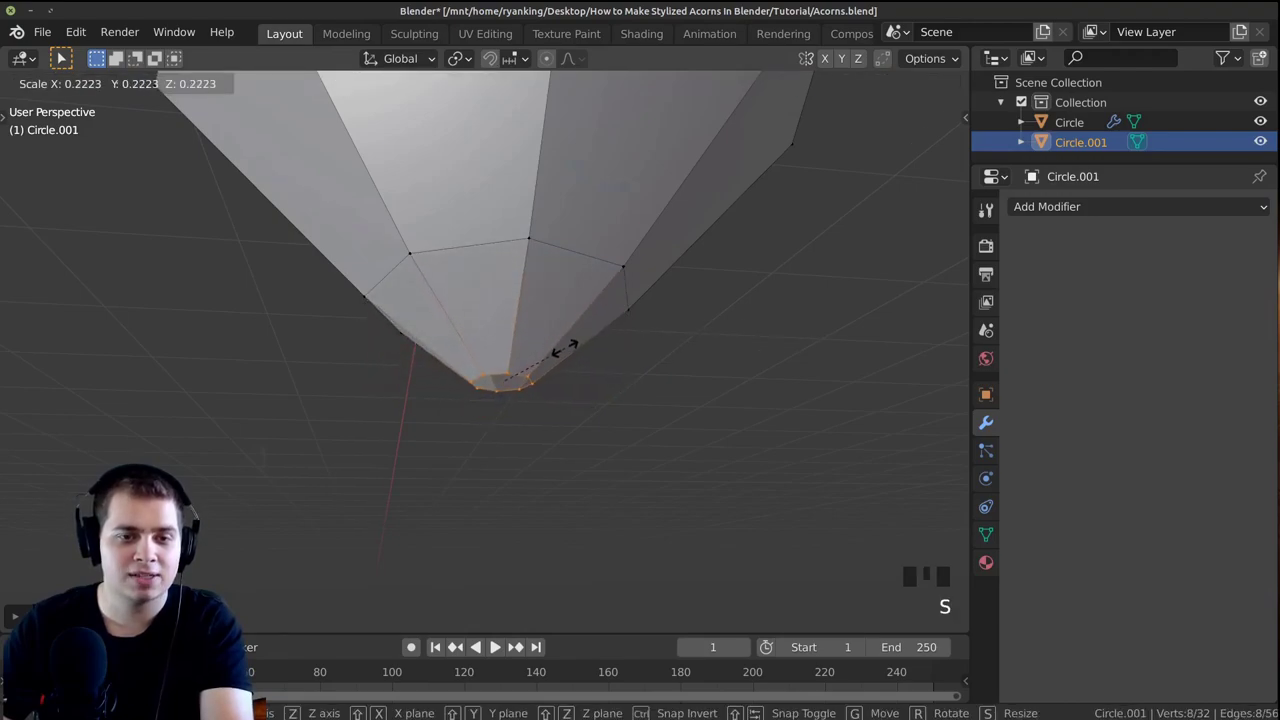
key("e")
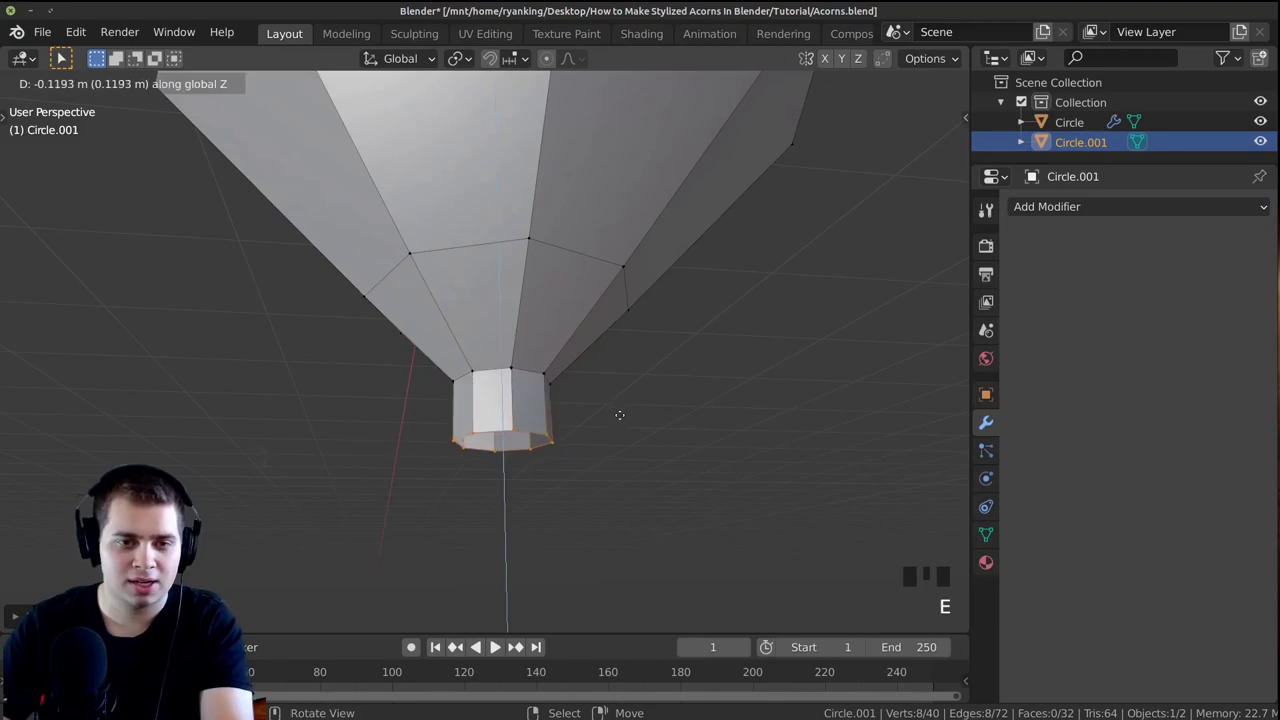
key("s")
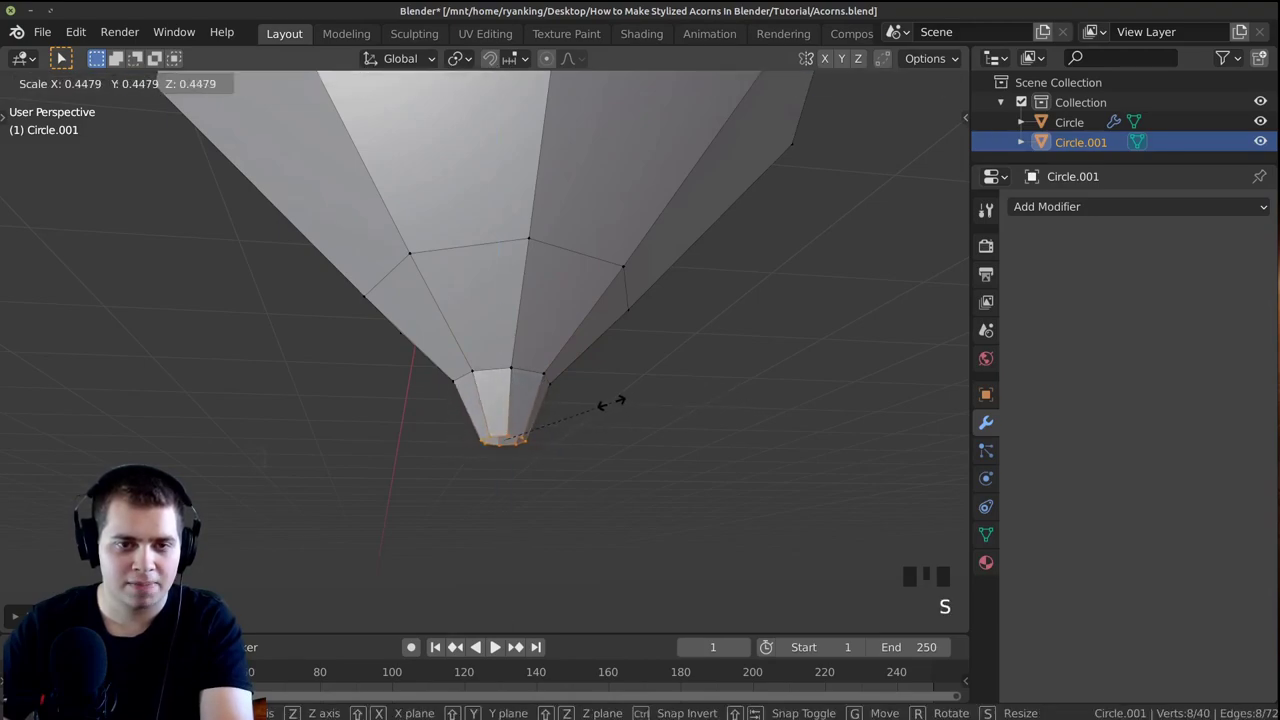
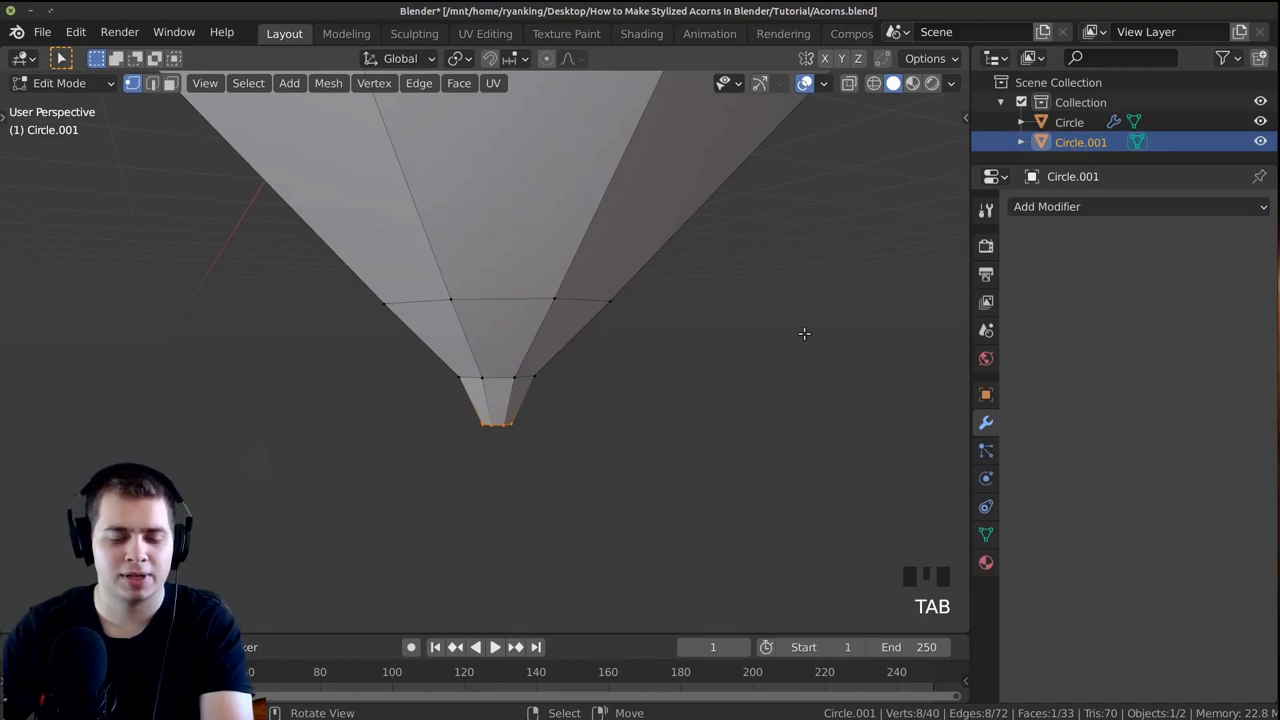
key("z")
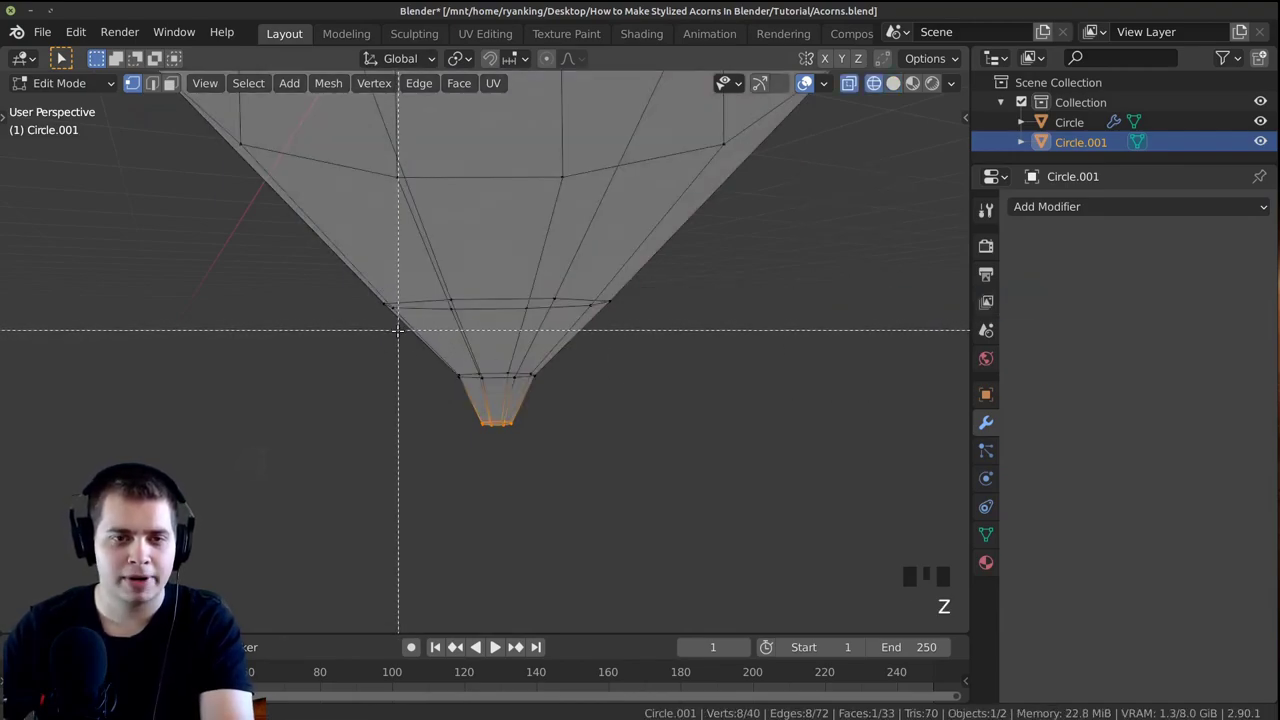
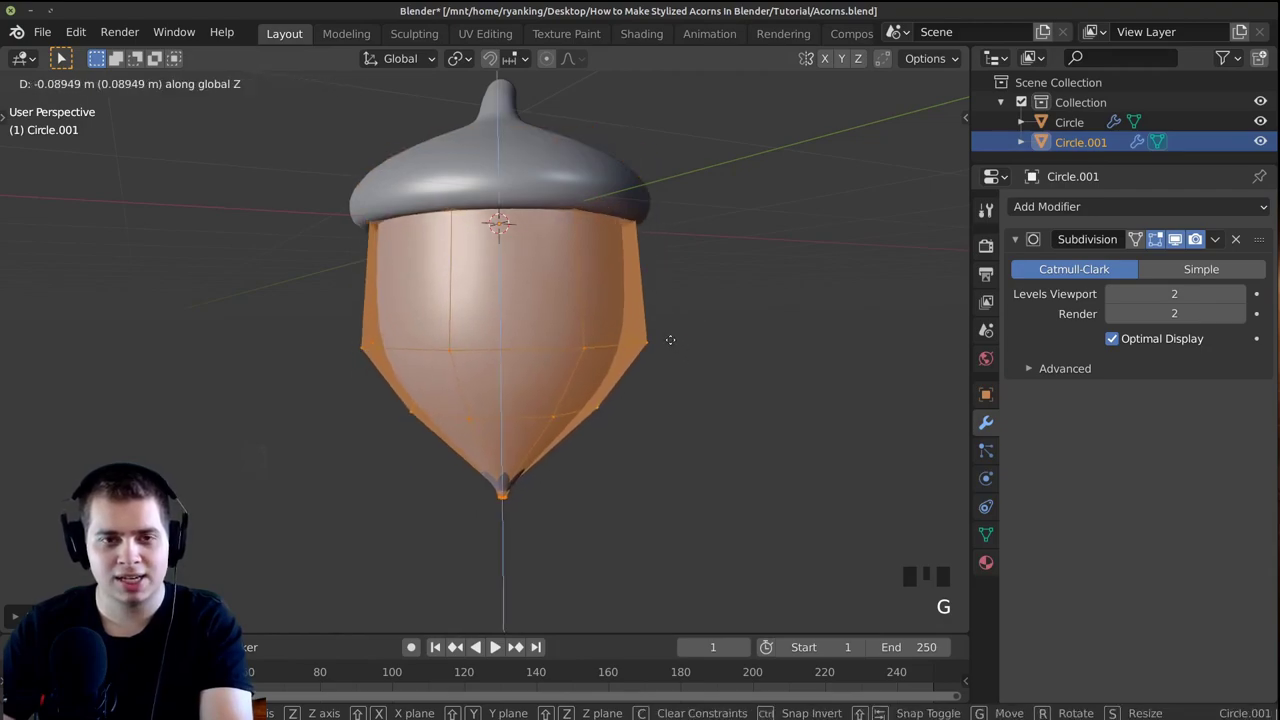
Confirm the tip position and reframe the nut body in the viewport
key("Tab")
scroll("down", 3)
middle_click(610, 362)
key("a")
scroll("down", 3)
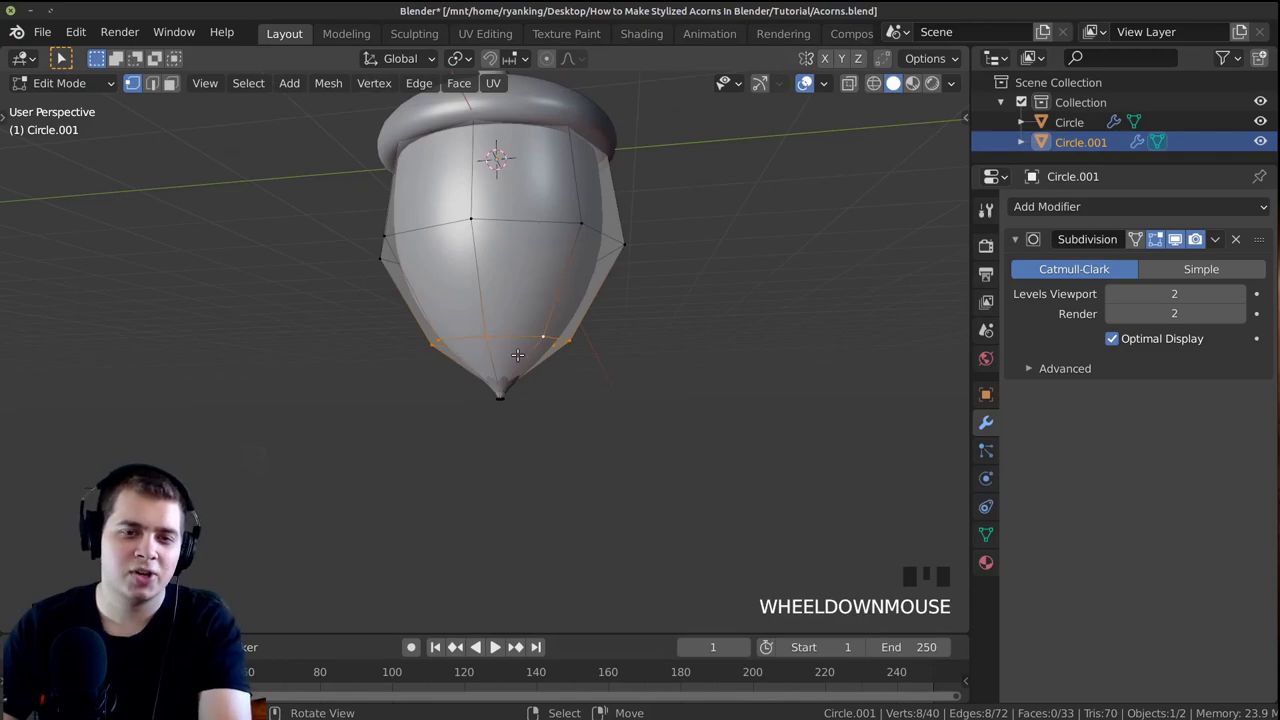
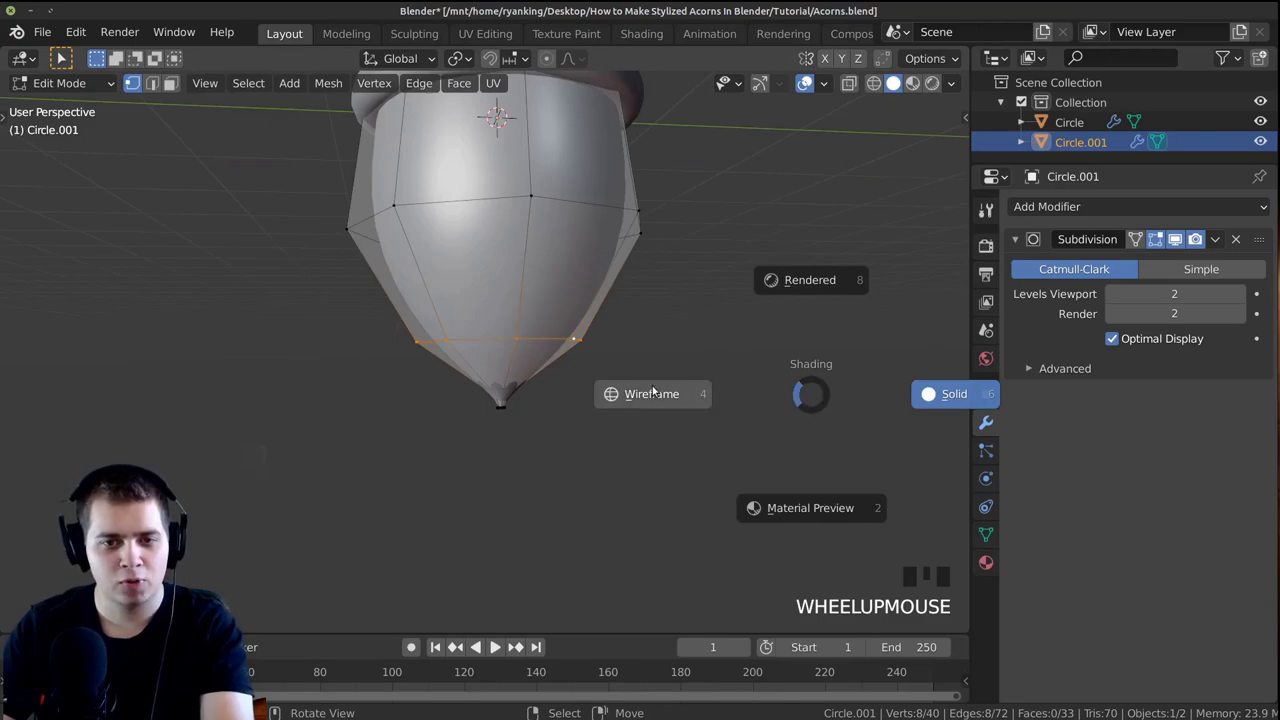
Switch to wireframe, box-select the tip vertices and move them down along Z
key("z")
scroll("up", 3)
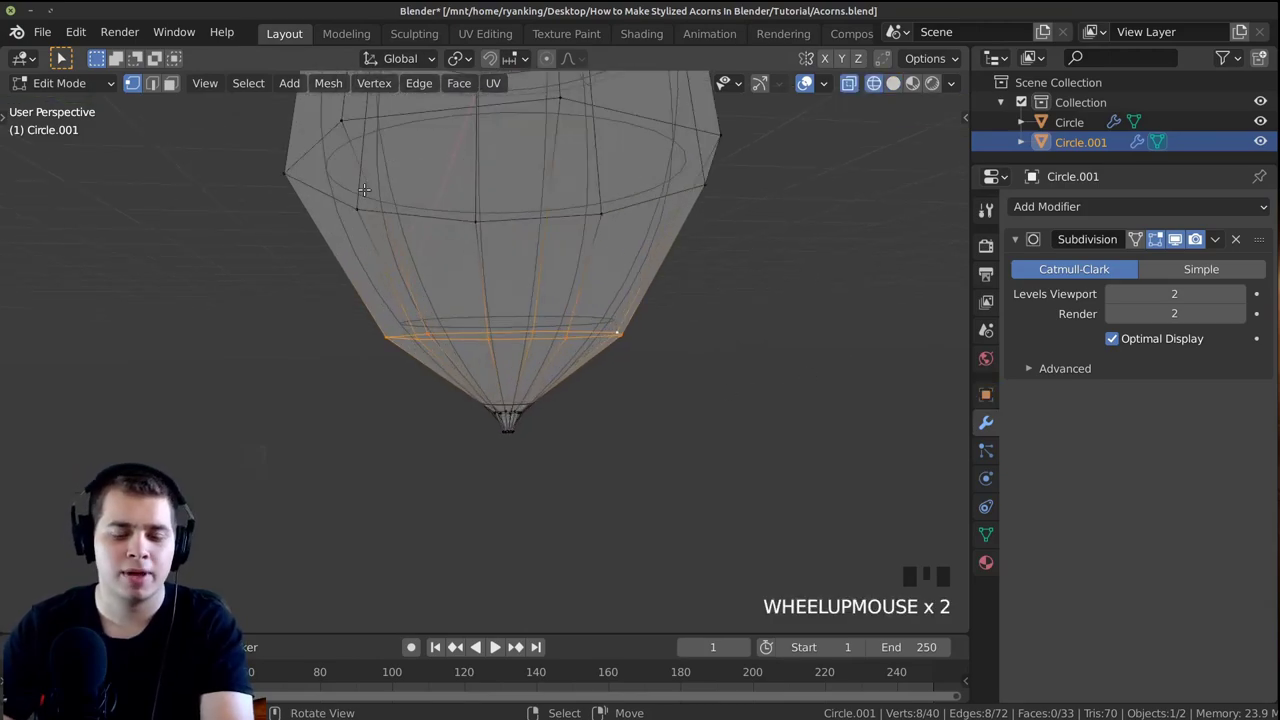
key("a")
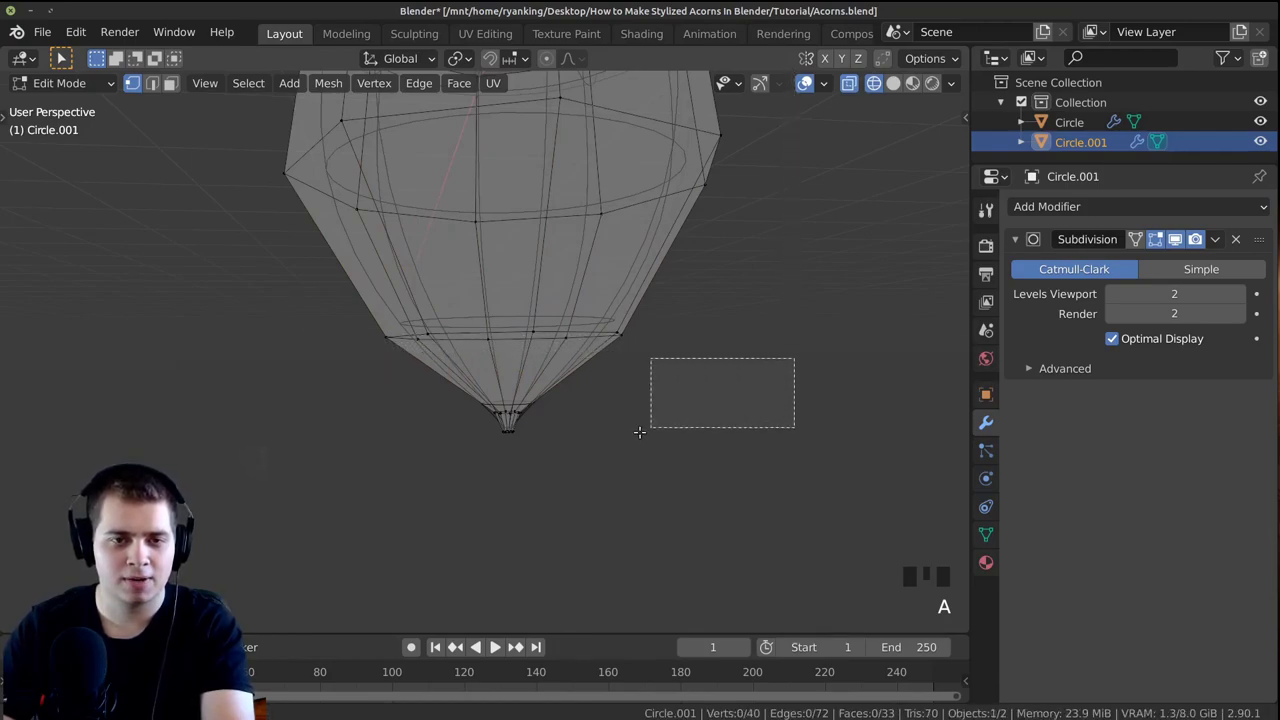
key("b")
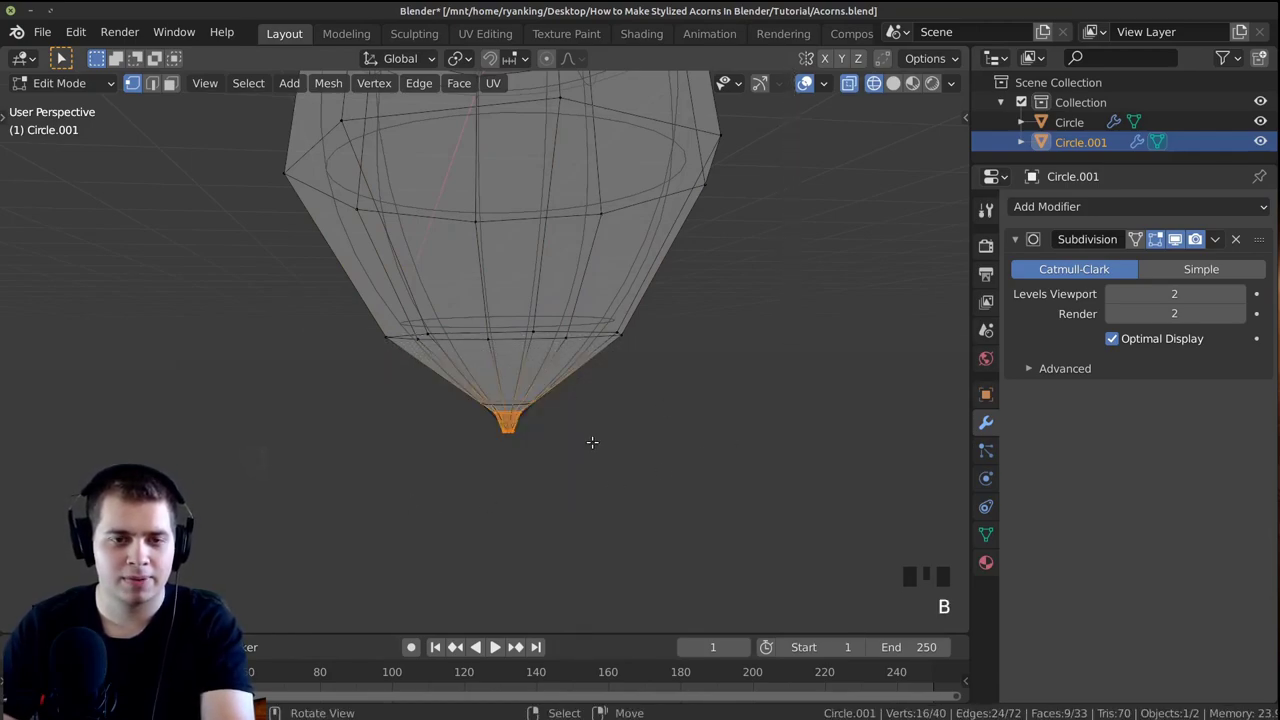
key("g")
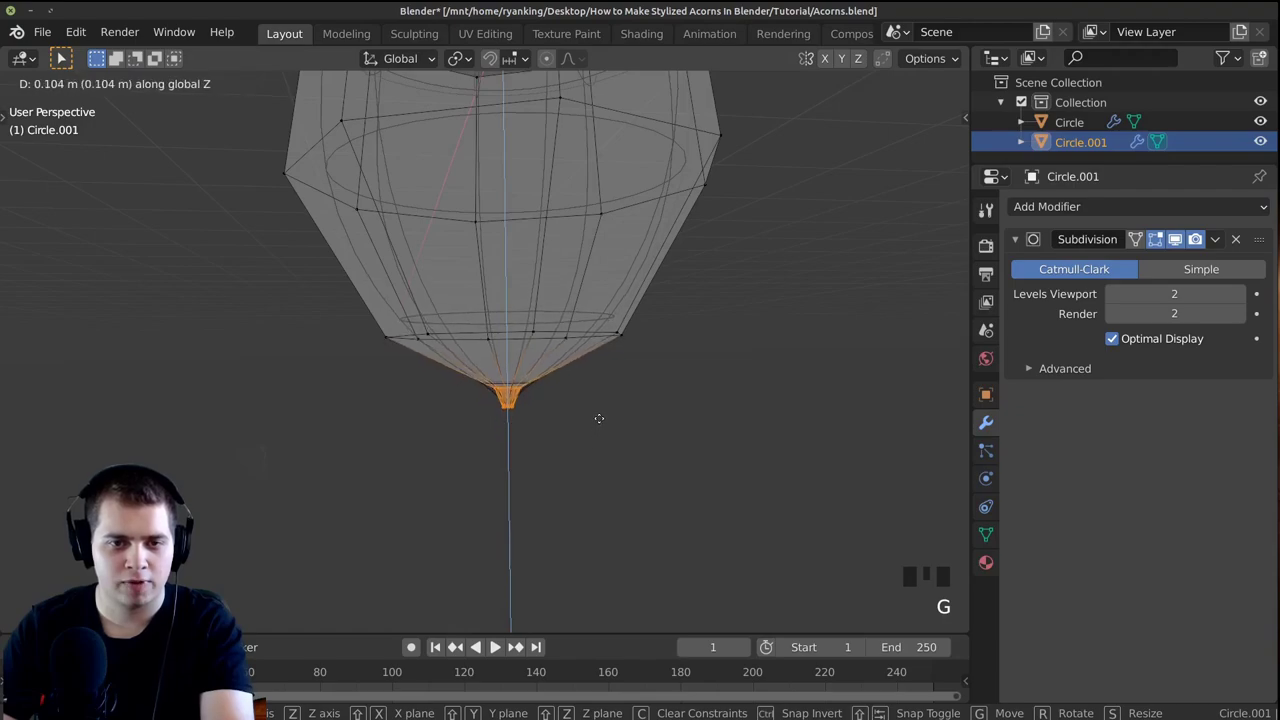
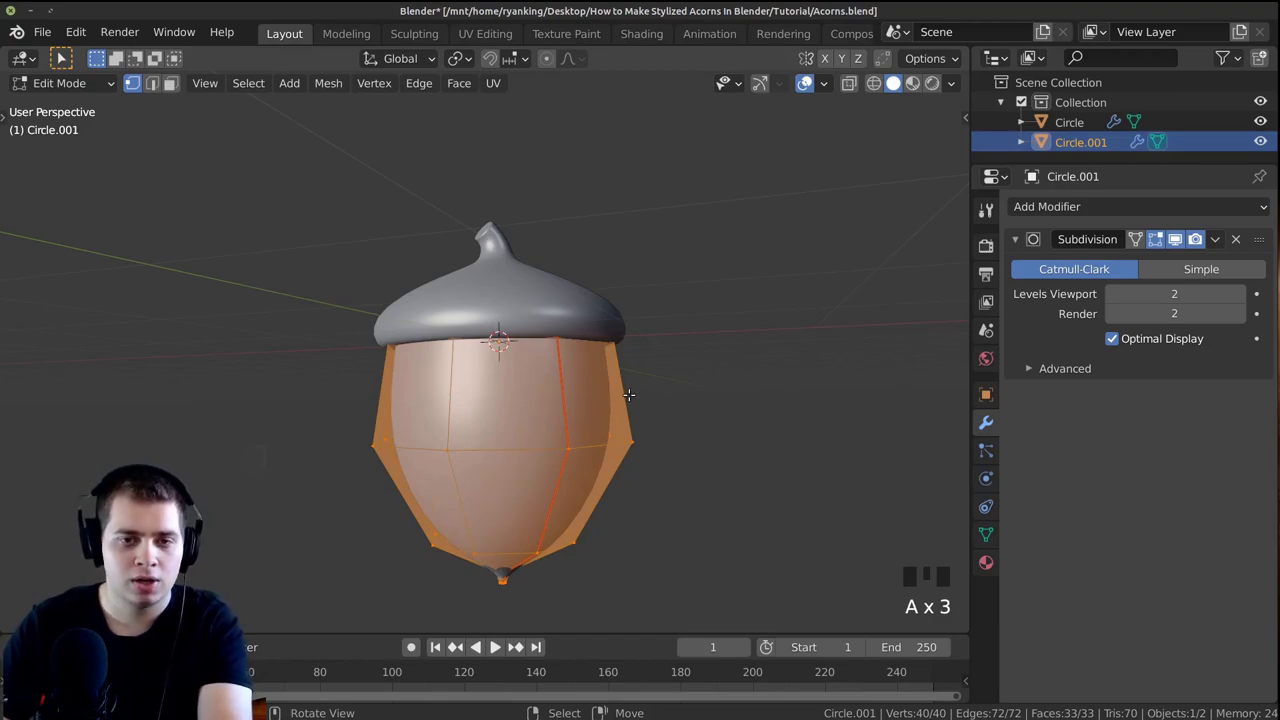
Leave the nut body, enter edit mode on the cap and select its whole mesh
key("Tab")
key("Tab")
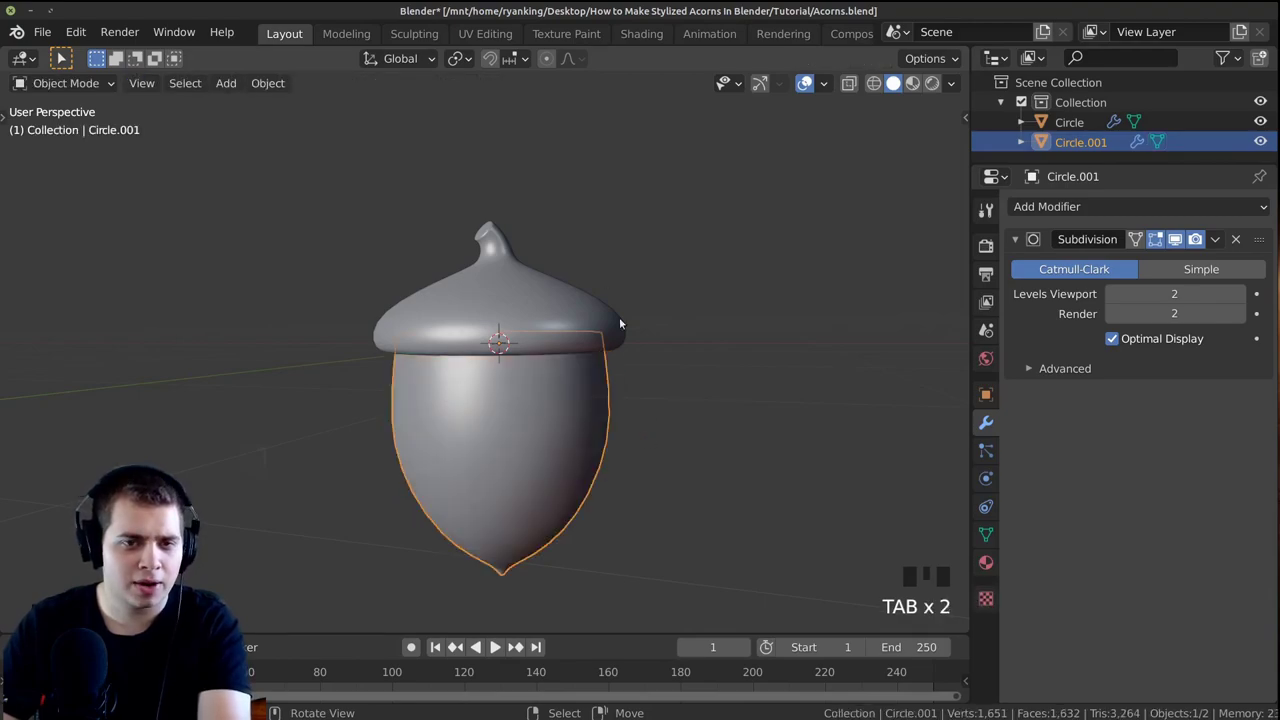
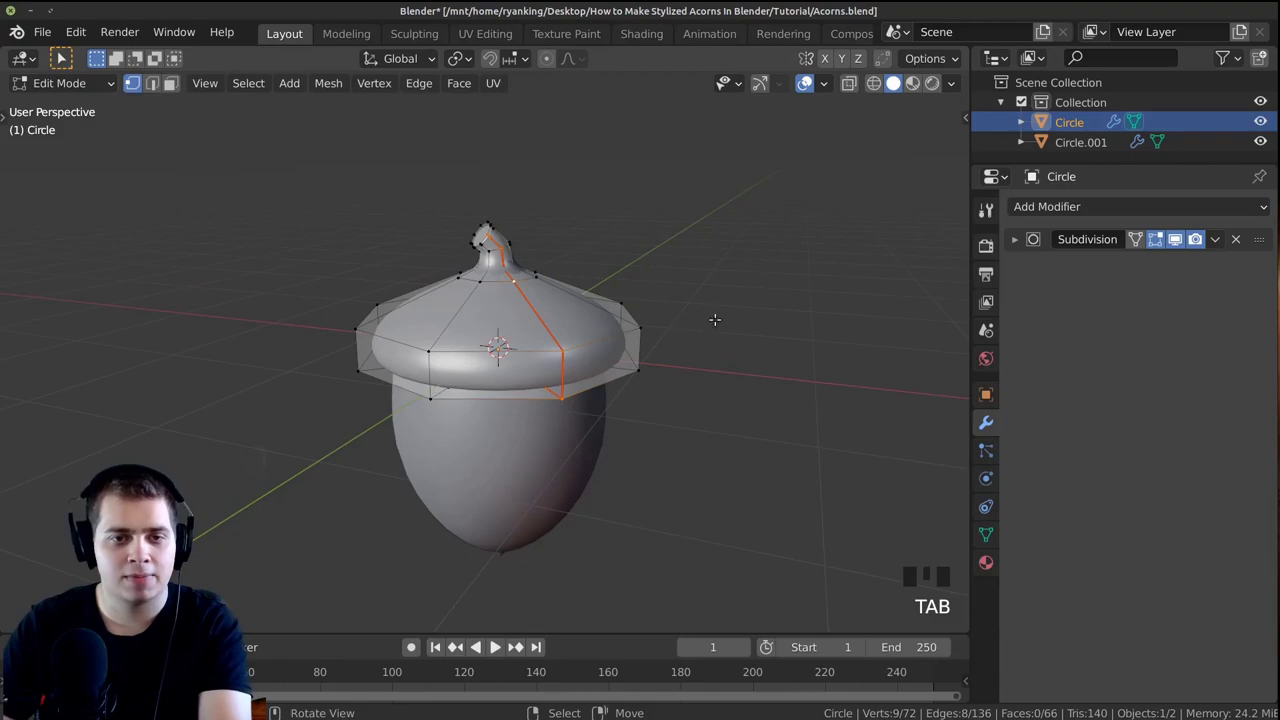
key("a")
key("a")
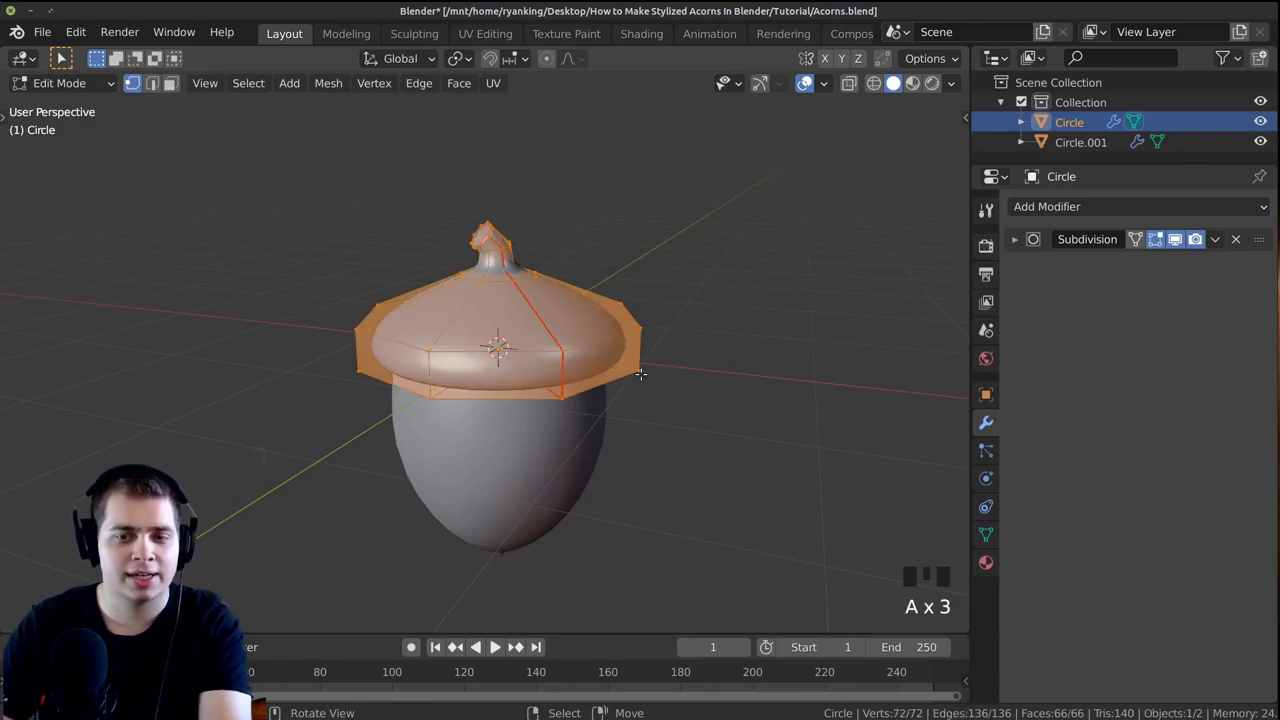
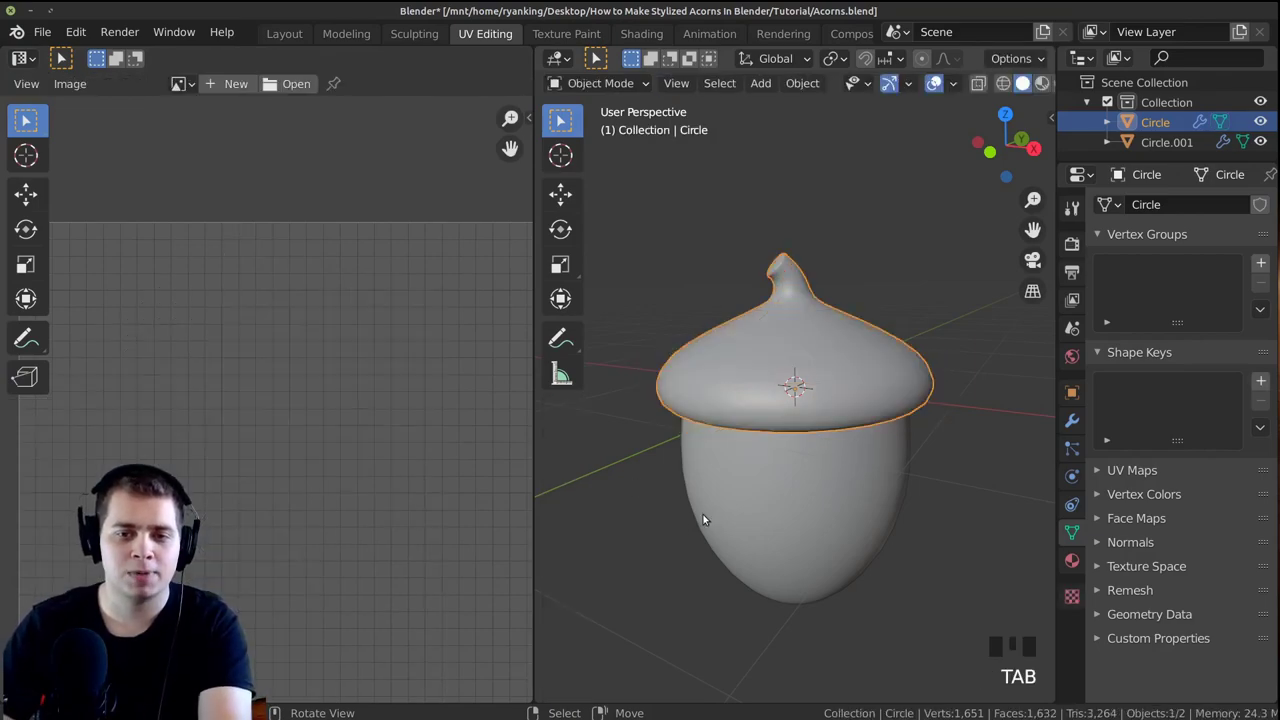
Unwrap all of Circle.001 into a UV layout and return to Object Mode
right_click(816, 487)
key("Tab")
key("a")
key("a")
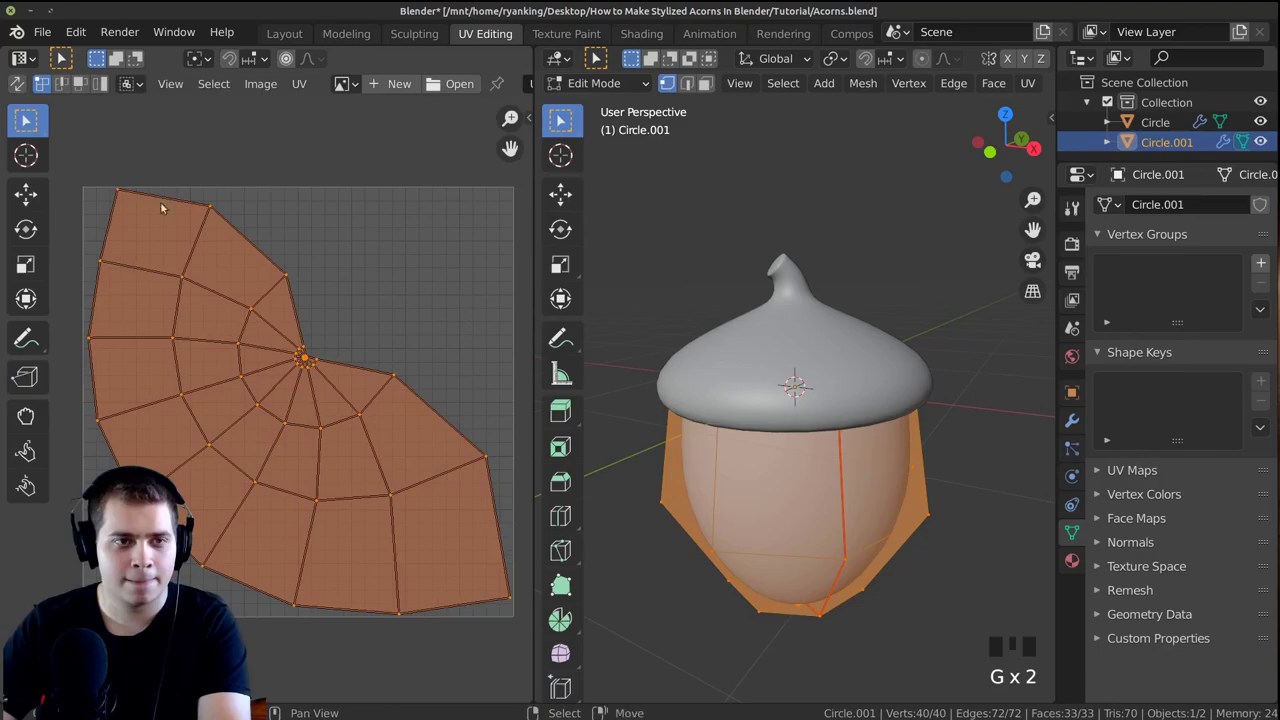
scroll("down", 3)
key("Tab")
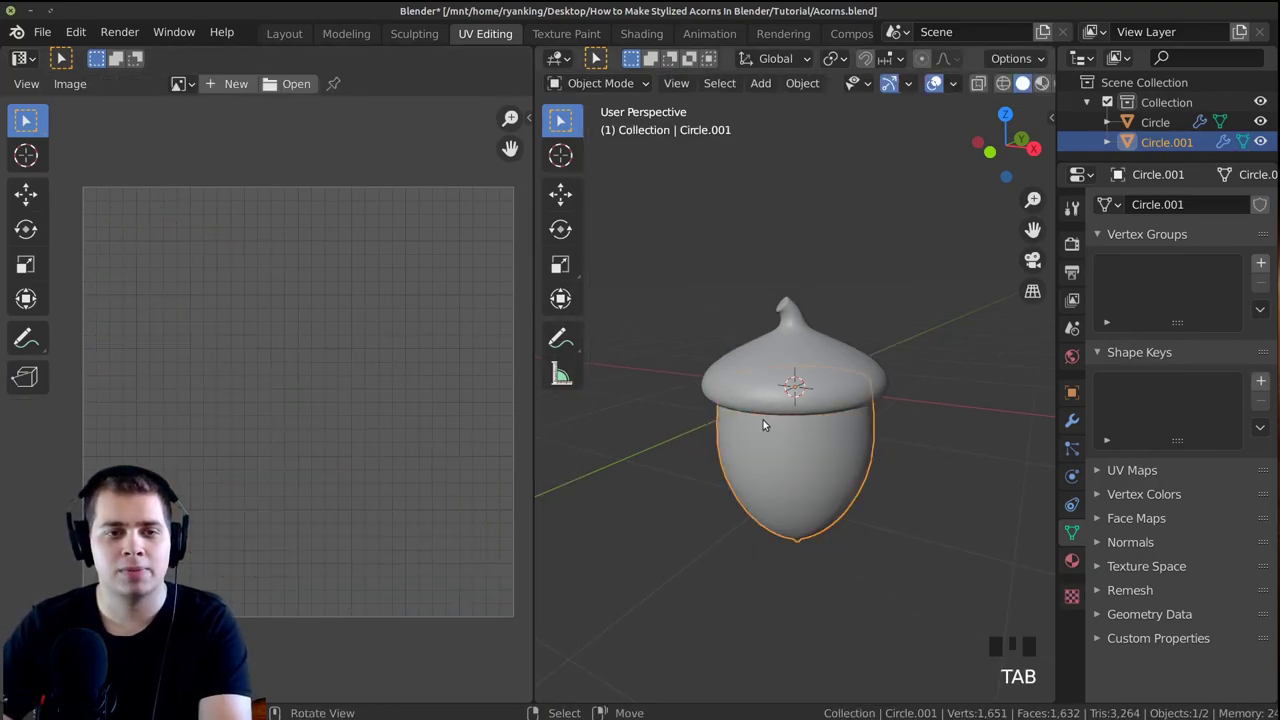
Zoom the image editor view onto the newly created orange-brown Top image
scroll("up", 3)
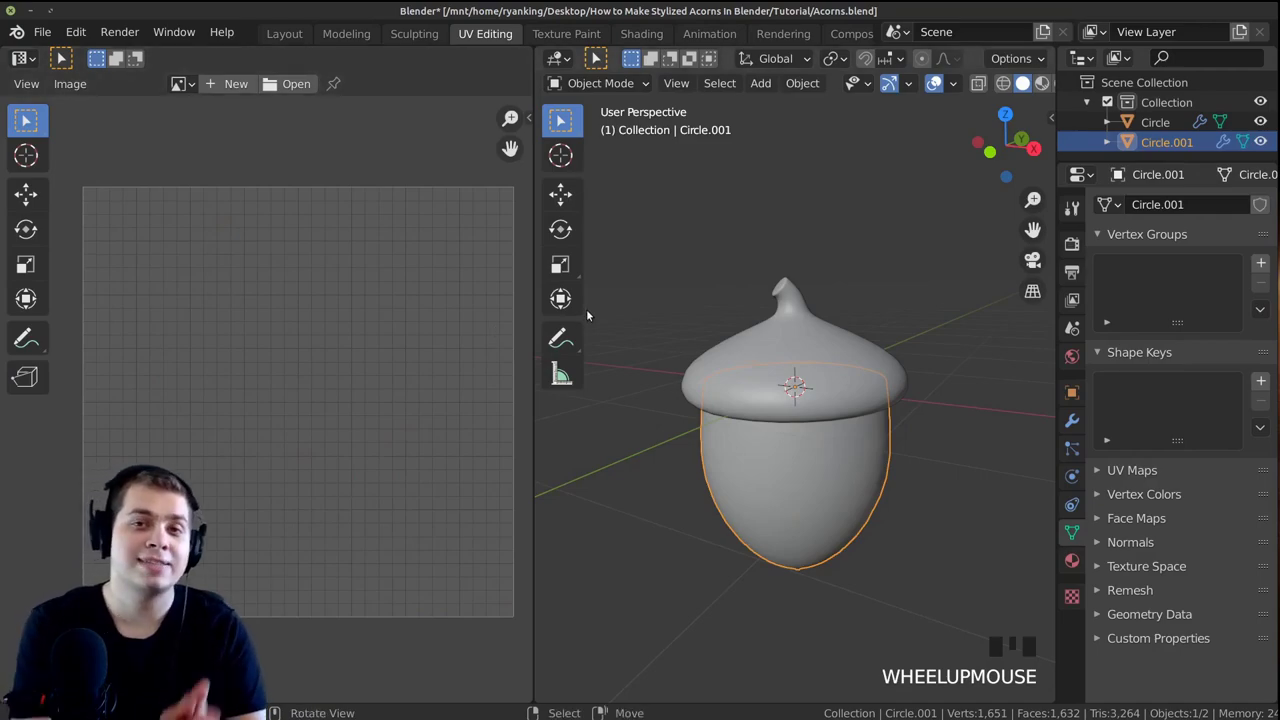
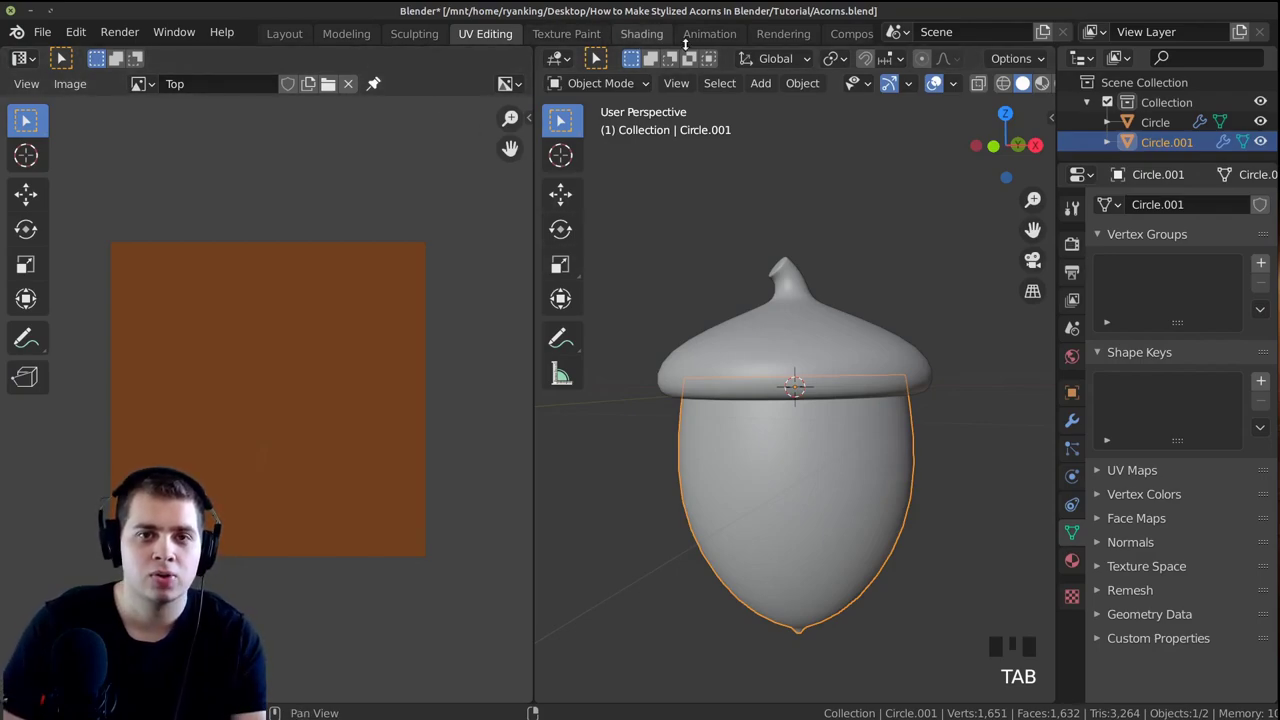
Switch to the Shading workspace and frame the selected acorn part
left_click(635, 36)
scroll("up", 3)
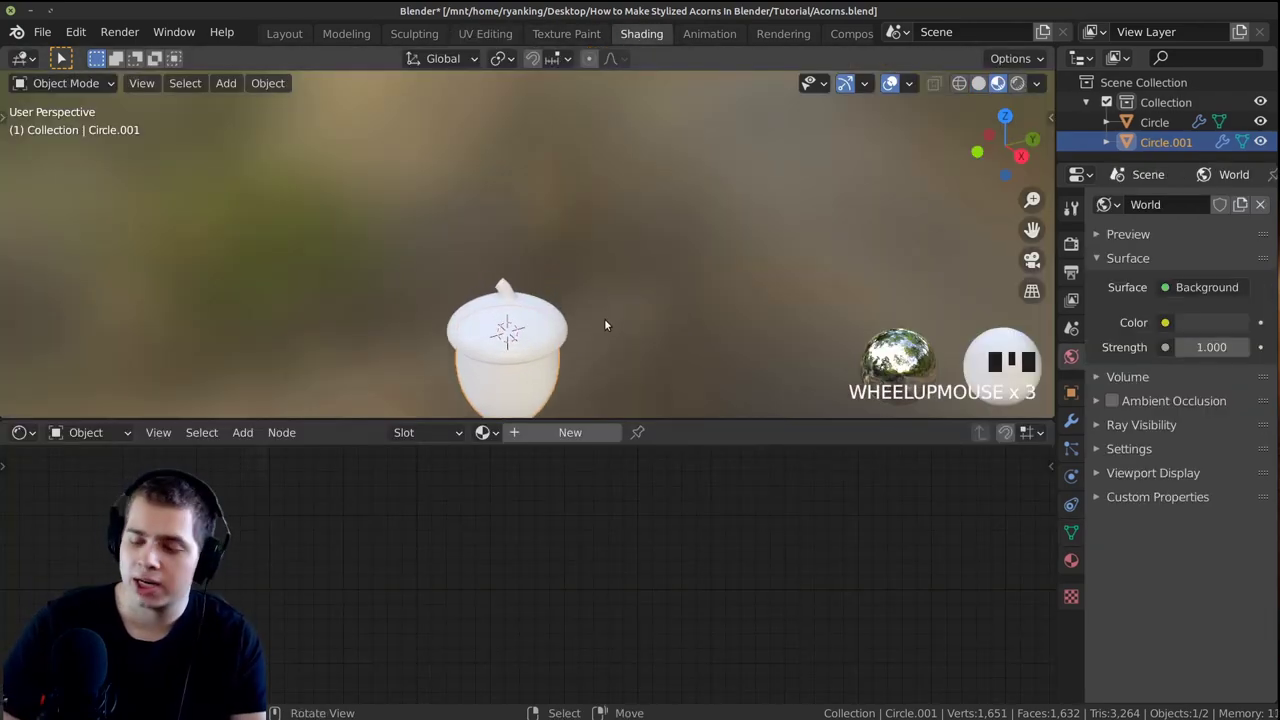
key("KP_Decimal")
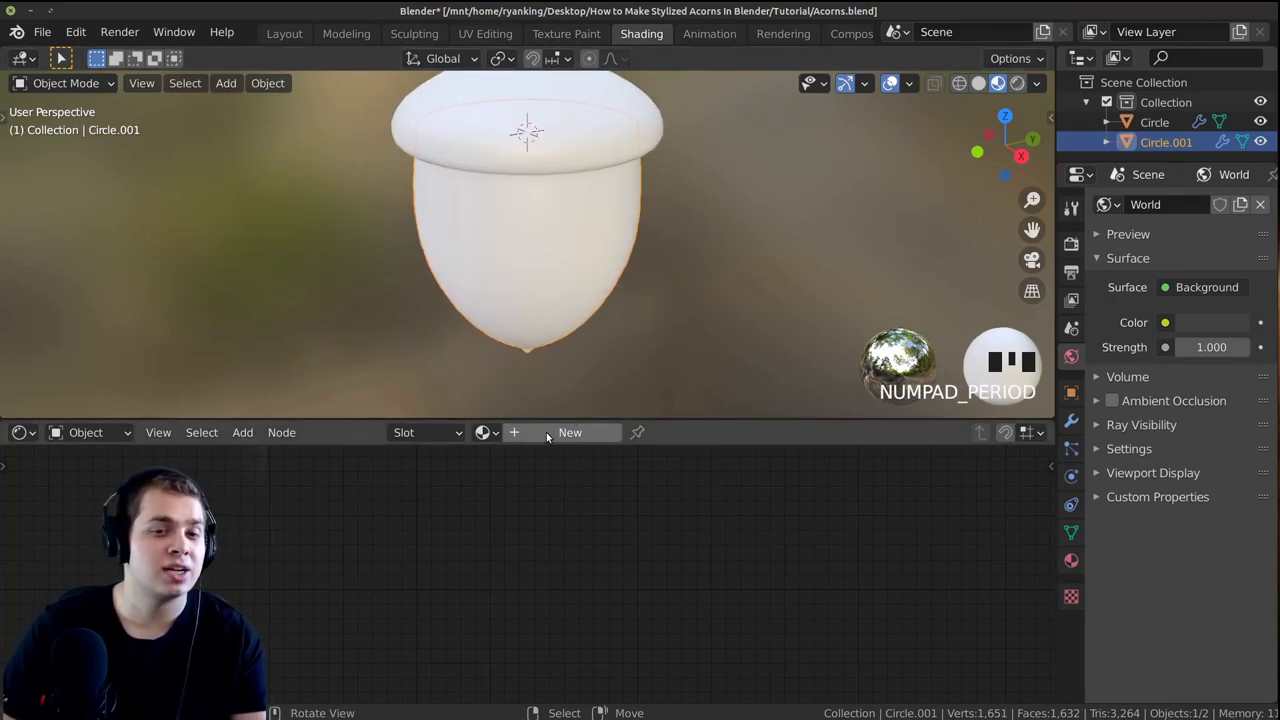
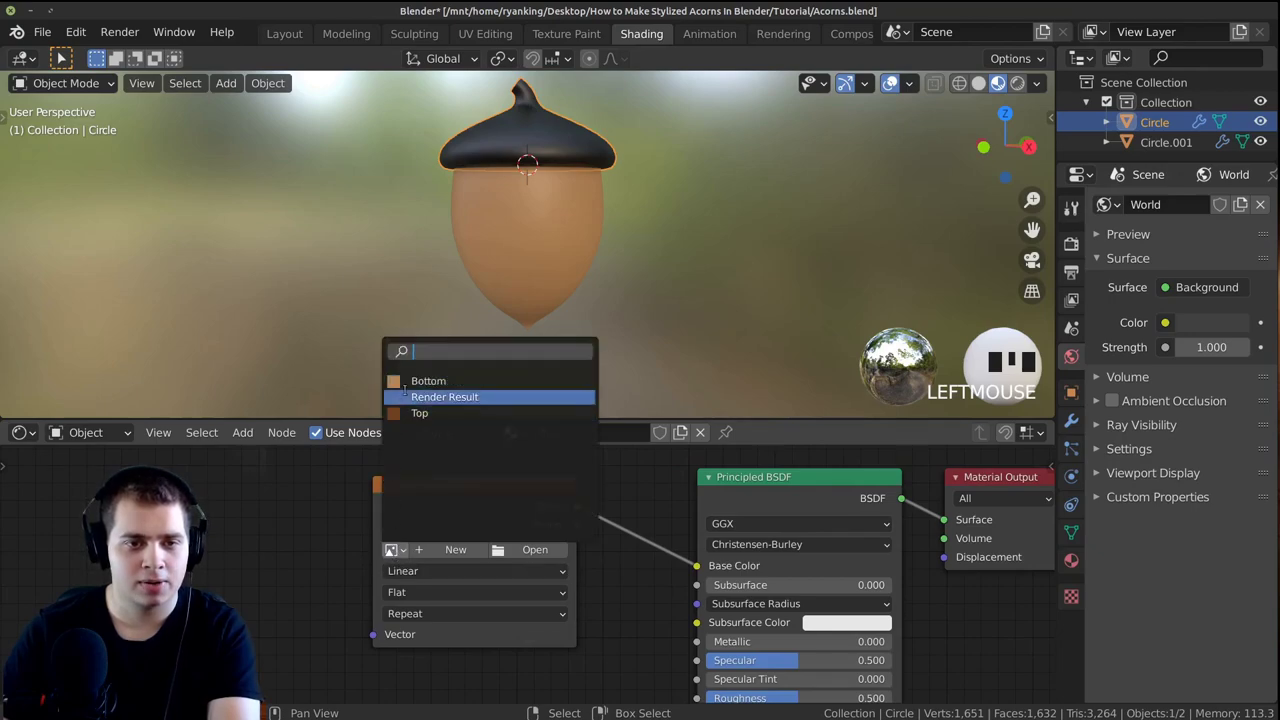
Assign the Top image to the cap's Image Texture node feeding its Base Color
left_click(477, 392)
left_click_drag(656, 204, 561, 35)
left_click_drag(561, 35, 822, 455)
scroll("up", 3)
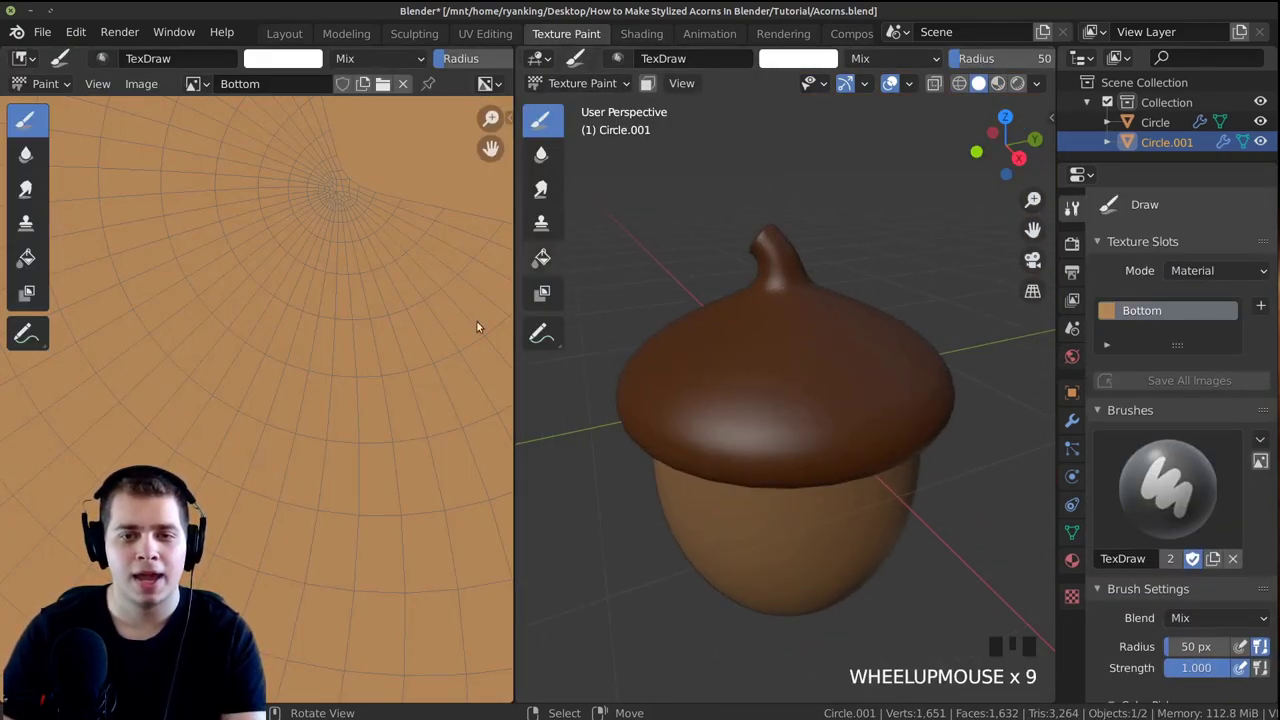
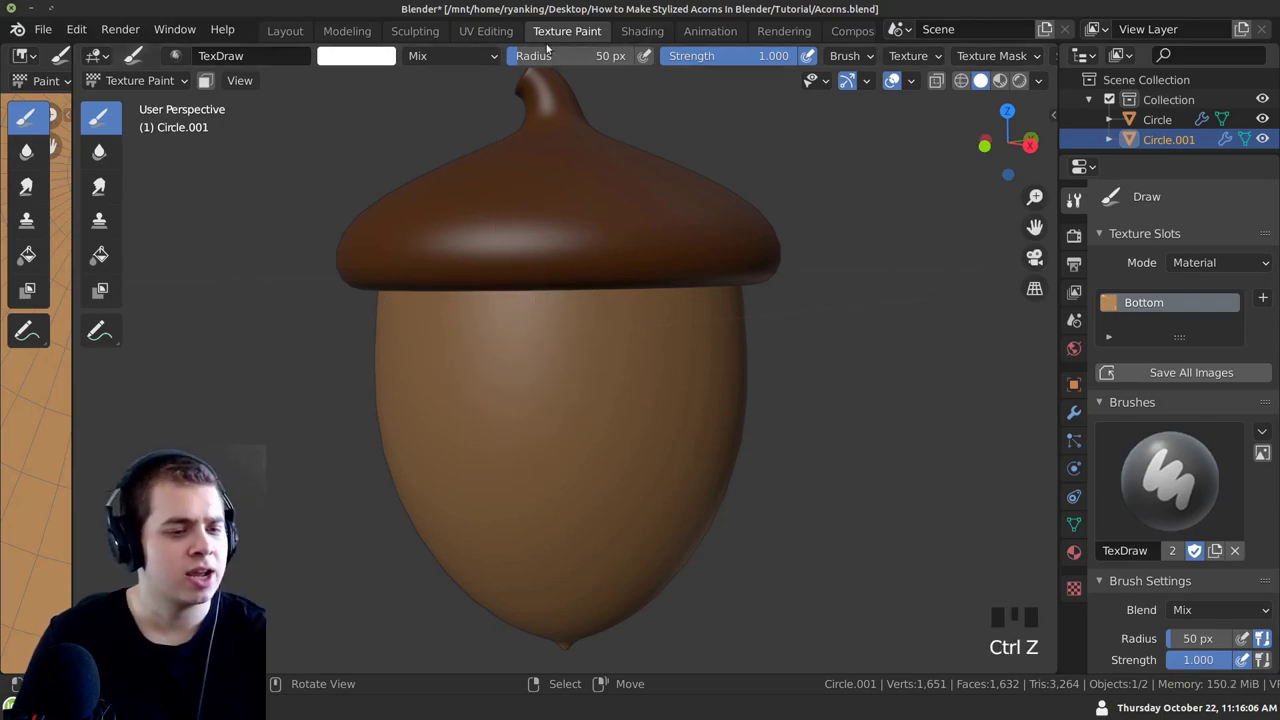
Select the Circle cap in Texture Paint and switch to the Fill tool
left_click(639, 36)
left_click_drag(484, 164, 466, 256)
left_click_drag(466, 256, 567, 32)
left_click(567, 32)
Make the fill brush radius much larger and begin choosing a medium brown paint colour
middle_click(563, 262)
left_click_drag(596, 248, 432, 280)
key("ctrl+z")
left_click_drag(453, 302, 404, 71)
left_click(404, 71)
left_click(599, 166)
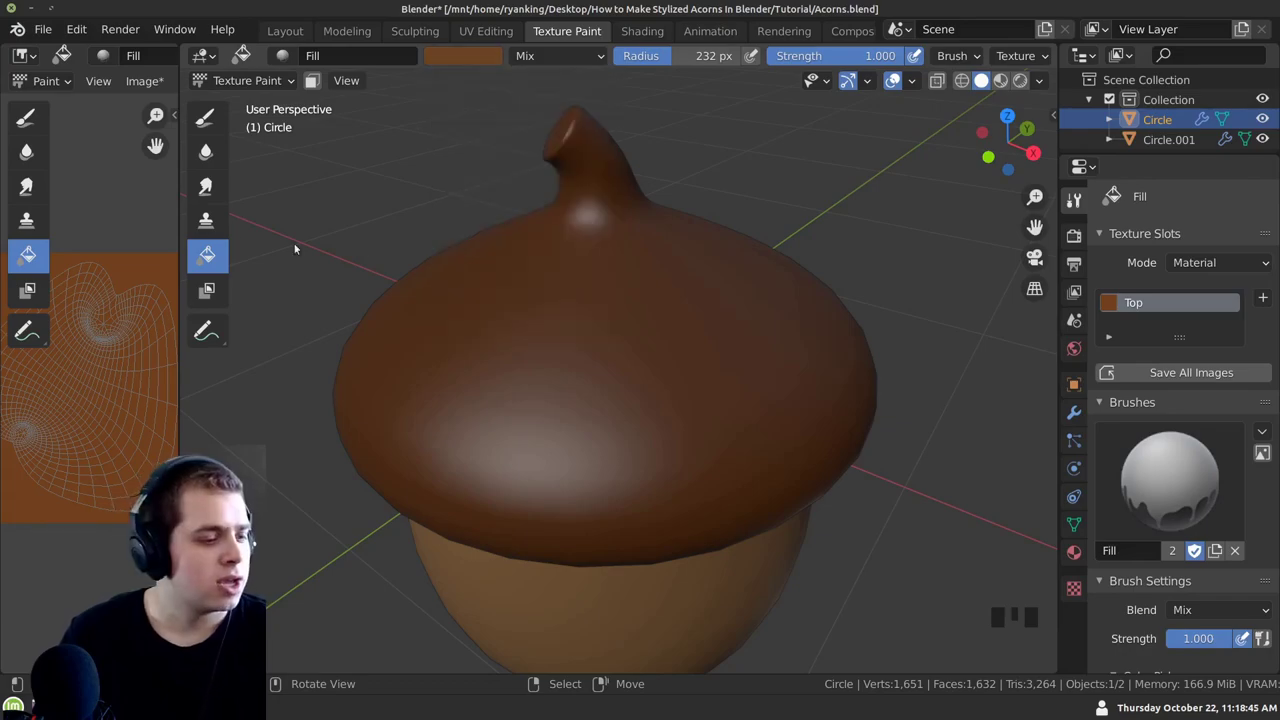
Orbit around the acorn cap and apply the brown fill across it
left_click_drag(207, 258, 521, 338)
left_click_drag(521, 338, 602, 152)
left_click(602, 152)
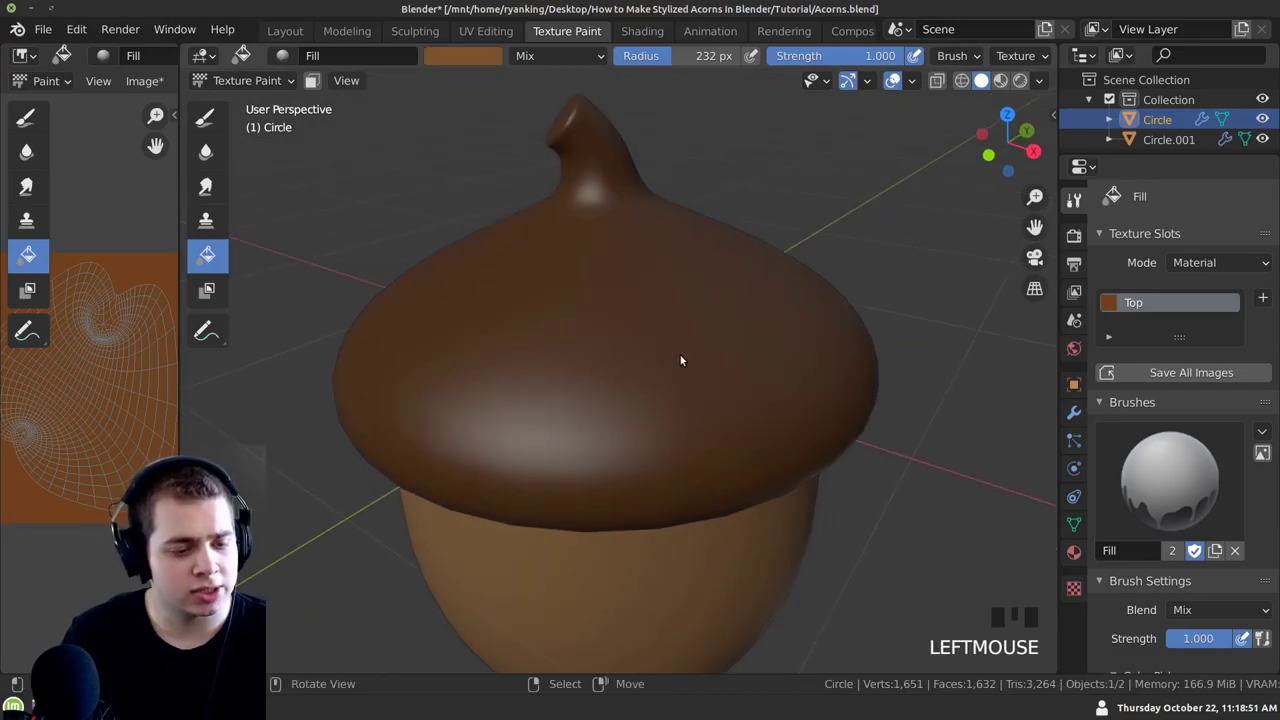
left_click(376, 206)
left_click_drag(384, 223, 603, 147)
left_click(603, 147)
left_click(522, 236)
left_click_drag(528, 266, 462, 60)
left_click(462, 60)
Darken the paint to a dark brown and switch to the TexDraw draw brush
left_click(599, 157)
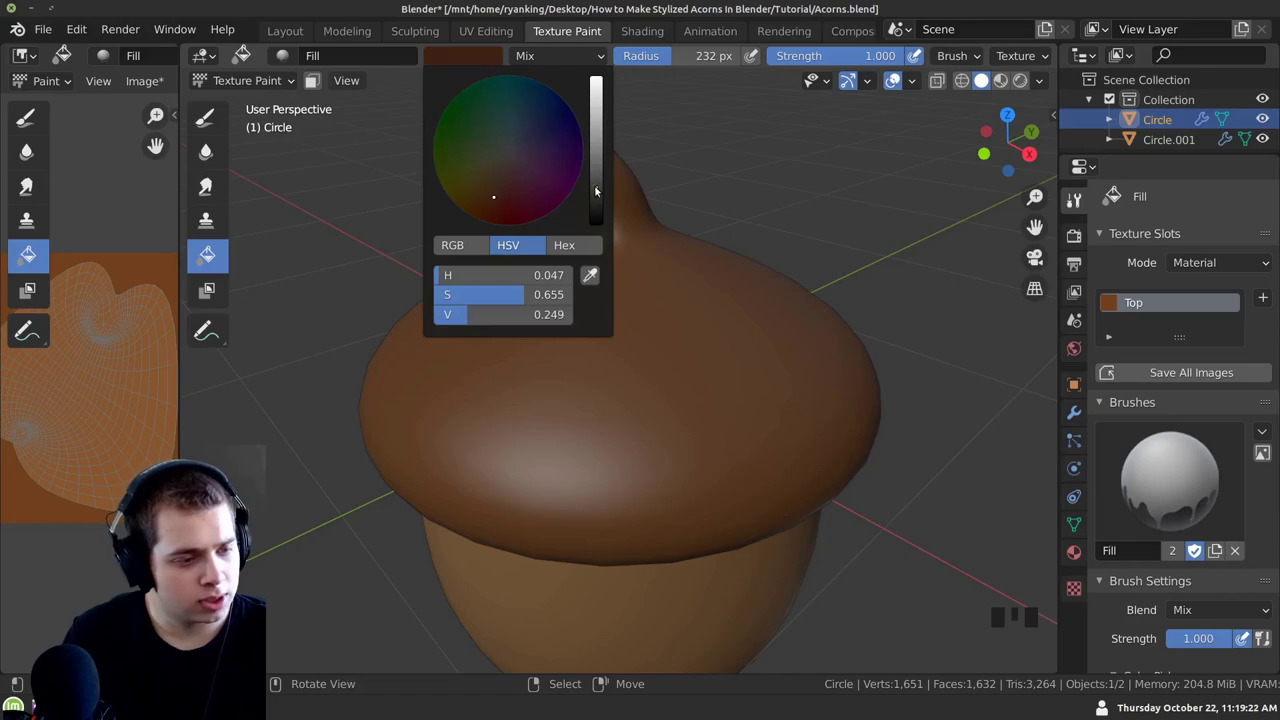
left_click_drag(413, 275, 234, 121)
left_click(234, 121)
left_click_drag(541, 289, 589, 188)
key("BackSpace")
middle_click(587, 299)
With a small brush, draw dark overlapping scale outlines across the acorn cap
key("f")
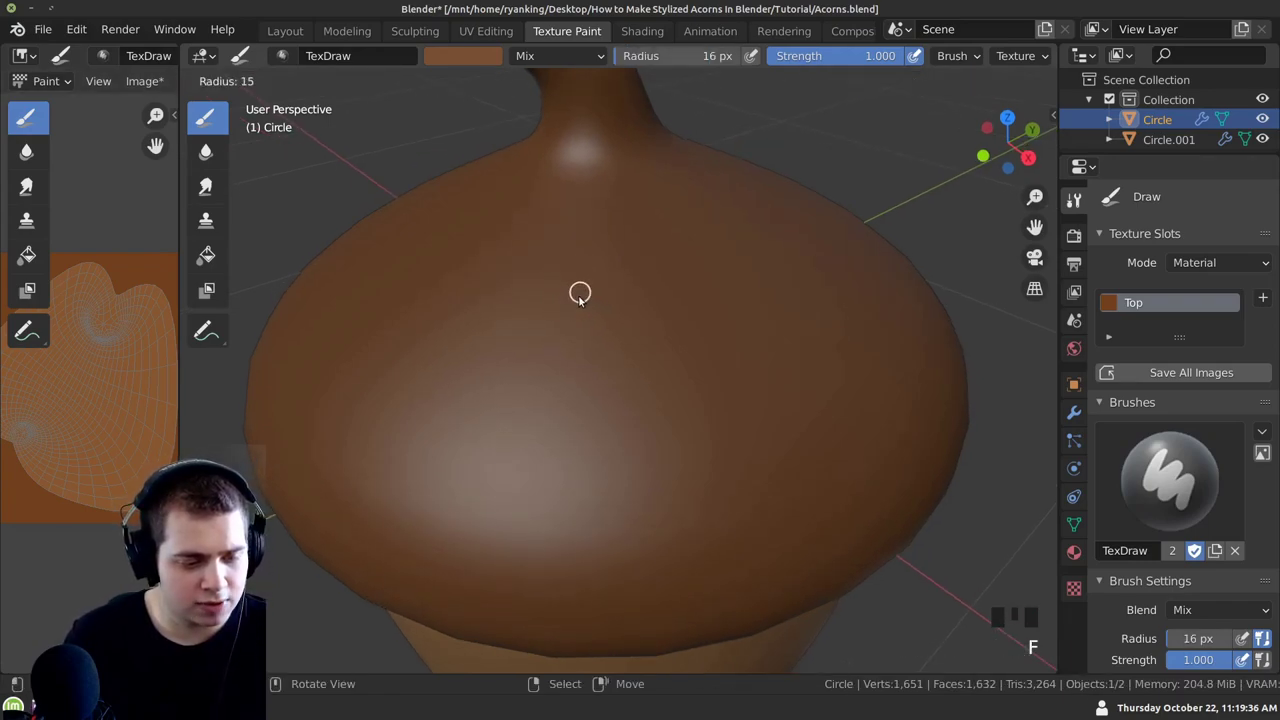
left_click_drag(516, 272, 587, 320)
left_click_drag(587, 320, 638, 395)
left_click_drag(638, 395, 708, 315)
left_click(708, 315)
left_click_drag(657, 282, 641, 379)
left_click_drag(641, 379, 654, 372)
middle_click(654, 372)
left_click(630, 333)
middle_click(669, 330)
left_click_drag(671, 352, 674, 405)
middle_click(674, 405)
left_click(621, 354)
middle_click(617, 390)
left_click(675, 339)
middle_click(624, 368)
left_click_drag(618, 330, 658, 392)
middle_click(658, 392)
left_click(668, 360)
middle_click(655, 400)
left_click_drag(633, 361, 691, 431)
middle_click(691, 431)
left_click_drag(662, 368, 697, 393)
middle_click(697, 393)
left_click_drag(577, 377, 618, 416)
middle_click(618, 416)
left_click(617, 315)
middle_click(572, 322)
left_click(683, 355)
middle_click(631, 340)
left_click(644, 400)
left_click_drag(610, 413, 613, 410)
left_click_drag(613, 410, 589, 380)
middle_click(589, 380)
left_click_drag(671, 400, 668, 344)
middle_click(668, 344)
left_click_drag(749, 339, 656, 349)
left_click_drag(656, 349, 715, 422)
Shrink the brush slightly and paint scale outlines around the stem
key("ctrl+z")
key("ctrl+z")
middle_click(663, 408)
key("ctrl+z")
left_click(722, 379)
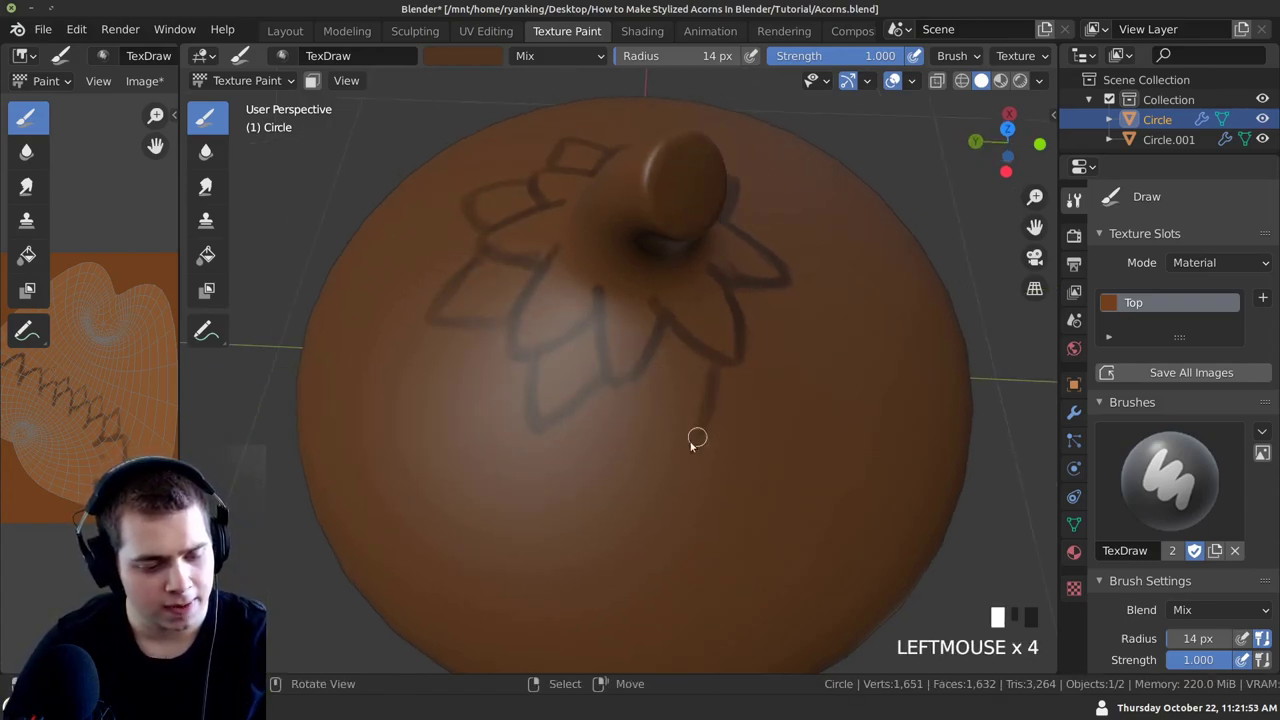
middle_click(689, 414)
left_click_drag(704, 444, 670, 384)
middle_click(670, 384)
left_click(683, 393)
middle_click(660, 372)
left_click(671, 371)
middle_click(585, 400)
left_click(677, 399)
middle_click(653, 437)
left_click(649, 435)
middle_click(624, 416)
left_click_drag(611, 387, 626, 426)
middle_click(626, 426)
left_click_drag(668, 390, 583, 442)
middle_click(583, 442)
left_click_drag(650, 402, 618, 415)
left_click_drag(618, 415, 706, 408)
left_click_drag(706, 408, 656, 379)
middle_click(656, 379)
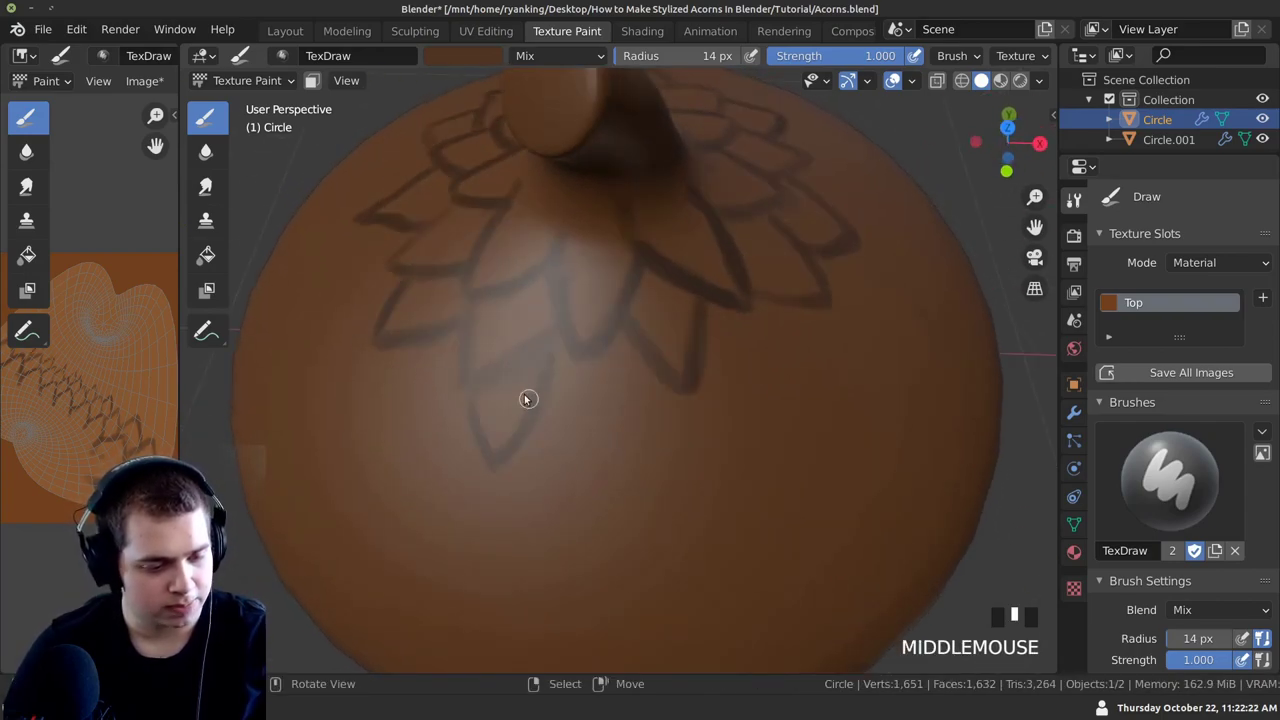
Fill in the remaining cap areas with scale outlines until the lattice covers it
left_click(554, 422)
left_click_drag(618, 412, 591, 464)
left_click_drag(591, 464, 606, 407)
middle_click(606, 407)
left_click(592, 457)
middle_click(577, 476)
left_click(642, 485)
left_click_drag(678, 479, 617, 419)
left_click_drag(617, 419, 571, 411)
left_click_drag(571, 411, 625, 383)
left_click_drag(625, 383, 541, 332)
left_click_drag(541, 332, 544, 508)
left_click(544, 508)
middle_click(501, 446)
left_click(566, 435)
middle_click(543, 444)
left_click(558, 462)
left_click_drag(552, 479, 519, 422)
left_click(519, 422)
middle_click(514, 432)
left_click(528, 410)
middle_click(556, 396)
left_click_drag(550, 403, 576, 393)
middle_click(576, 393)
left_click(580, 399)
middle_click(571, 386)
left_click(572, 407)
middle_click(630, 403)
left_click(650, 375)
middle_click(595, 402)
left_click(666, 387)
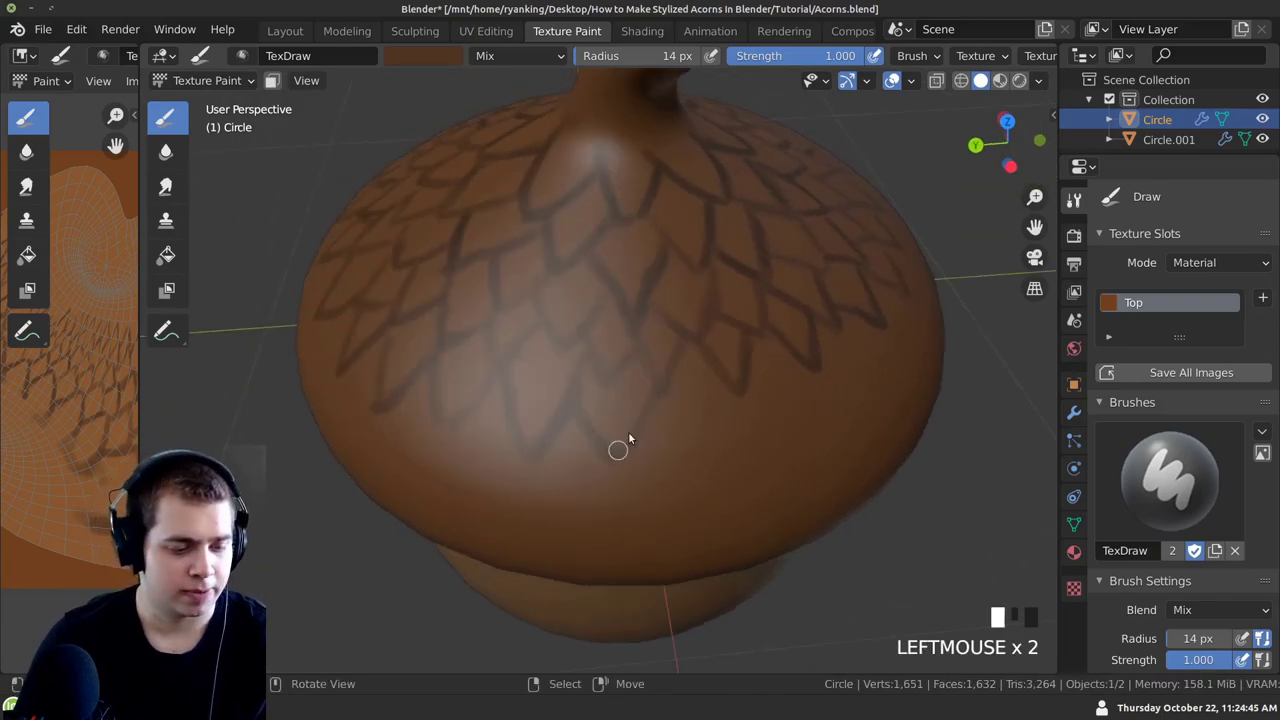
Orbit out to view the whole patterned cap and begin enlarging the brush radius
left_click_drag(612, 379, 564, 279)
left_click_drag(564, 279, 466, 226)
middle_click(466, 226)
left_click(606, 309)
left_click_drag(585, 277, 446, 266)
key("f")
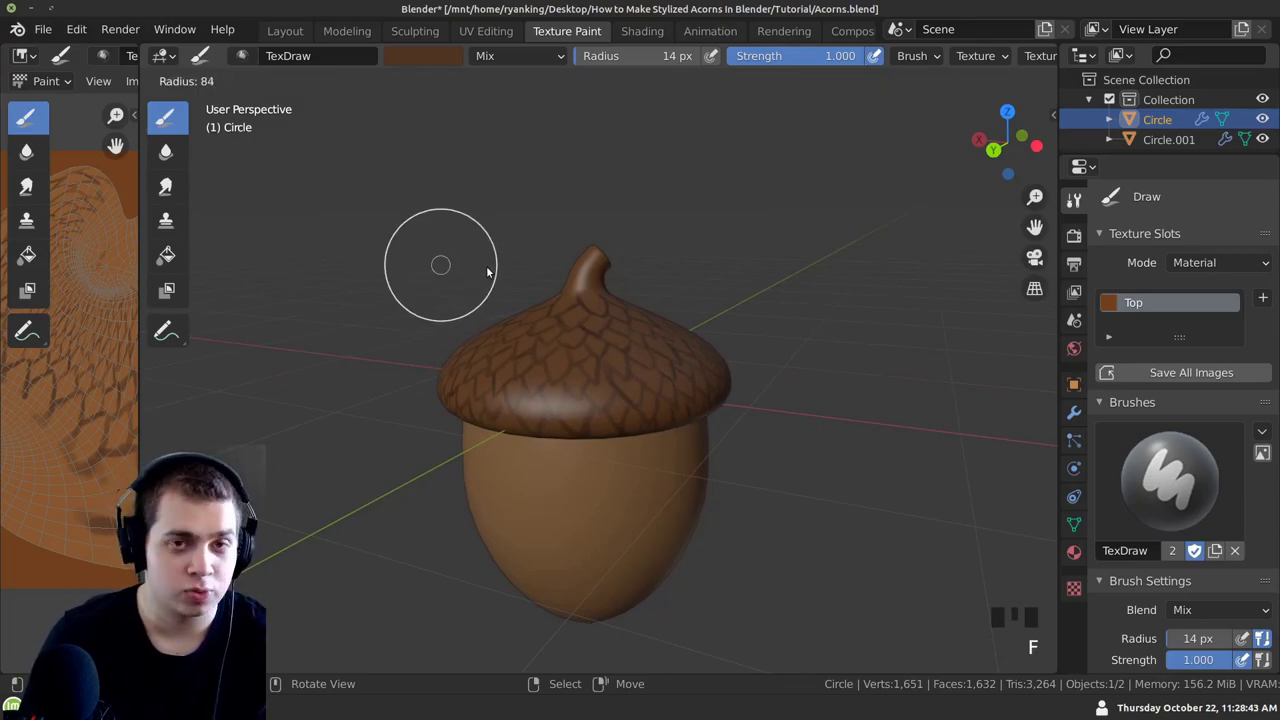
Switch to a much larger brush and pick a darker brown paint colour
left_click(428, 74)
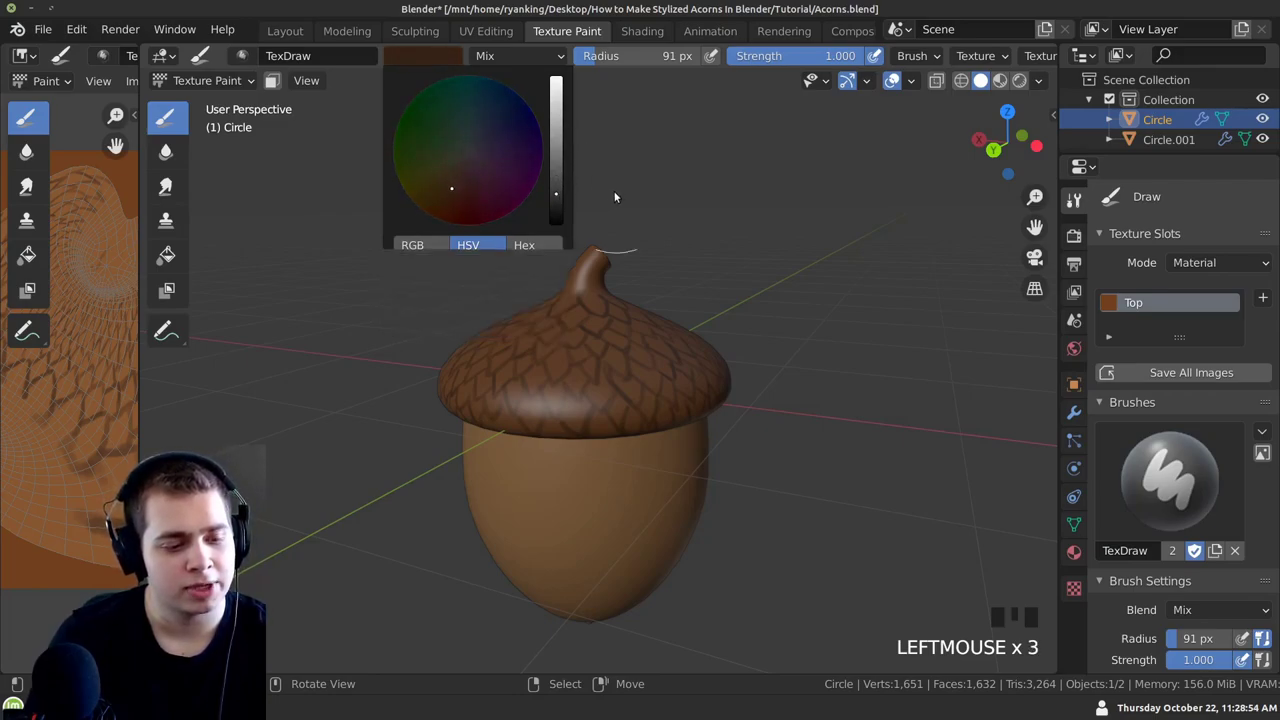
left_click_drag(555, 372, 770, 97)
left_click_drag(770, 97, 591, 366)
left_click_drag(591, 366, 577, 332)
left_click(577, 332)
Dab dark brown over the front and top scales of the acorn cap, orbiting between strokes
middle_click(608, 350)
left_click(474, 315)
middle_click(676, 346)
left_click_drag(513, 334, 520, 351)
middle_click(520, 351)
left_click(623, 365)
left_click_drag(560, 353, 646, 359)
left_click(646, 359)
middle_click(622, 347)
left_click(628, 370)
left_click_drag(627, 370, 654, 358)
left_click(654, 358)
left_click_drag(606, 342, 638, 365)
left_click(638, 365)
left_click_drag(630, 353, 611, 347)
left_click(611, 347)
middle_click(612, 349)
left_click(633, 349)
middle_click(628, 340)
left_click(662, 320)
middle_click(674, 348)
left_click(692, 333)
left_click_drag(714, 392, 673, 294)
left_click(673, 294)
middle_click(703, 337)
left_click(680, 286)
middle_click(722, 333)
left_click(672, 299)
middle_click(694, 334)
left_click(673, 293)
middle_click(652, 415)
left_click(588, 418)
middle_click(532, 403)
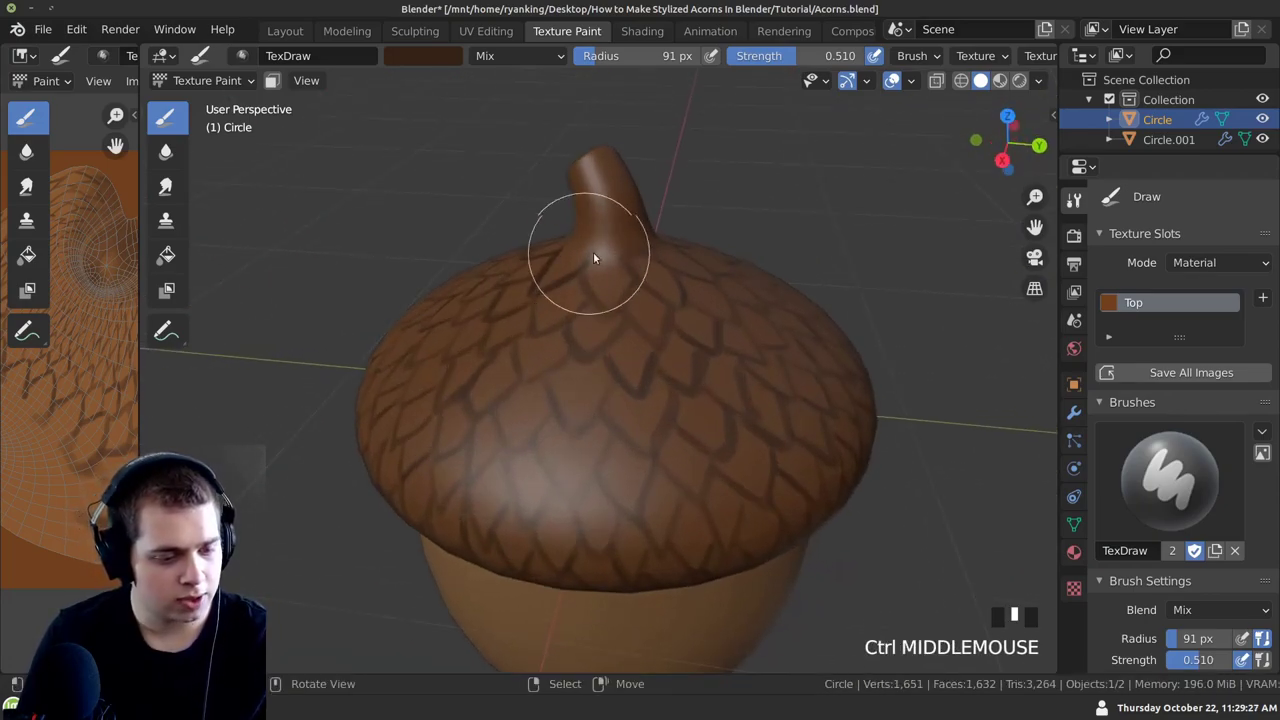
Continue darkening the remaining cap scales all the way around the acorn
left_click(641, 263)
middle_click(612, 269)
left_click(666, 290)
middle_click(560, 303)
left_click(593, 363)
middle_click(547, 334)
left_click(561, 330)
middle_click(540, 320)
left_click(632, 309)
middle_click(619, 315)
left_click(594, 307)
middle_click(621, 309)
left_click(629, 301)
middle_click(502, 300)
left_click(675, 307)
middle_click(541, 318)
left_click(673, 295)
middle_click(588, 304)
left_click(696, 297)
middle_click(590, 310)
left_click(645, 314)
middle_click(503, 315)
left_click(645, 316)
middle_click(500, 313)
Darken the lower rim of the cap and stem area with further soft dark brown dabs
left_click_drag(656, 306, 567, 155)
left_click_drag(616, 441, 637, 416)
left_click(637, 416)
middle_click(621, 427)
left_click(608, 424)
middle_click(624, 430)
left_click(632, 437)
middle_click(597, 427)
left_click(615, 428)
middle_click(588, 427)
left_click(575, 422)
middle_click(570, 418)
left_click(562, 415)
middle_click(626, 424)
left_click(587, 414)
middle_click(601, 426)
left_click(559, 427)
left_click_drag(464, 402, 455, 190)
Pick a lighter orange paint colour, set full brush strength and shrink the brush with F
left_click(455, 190)
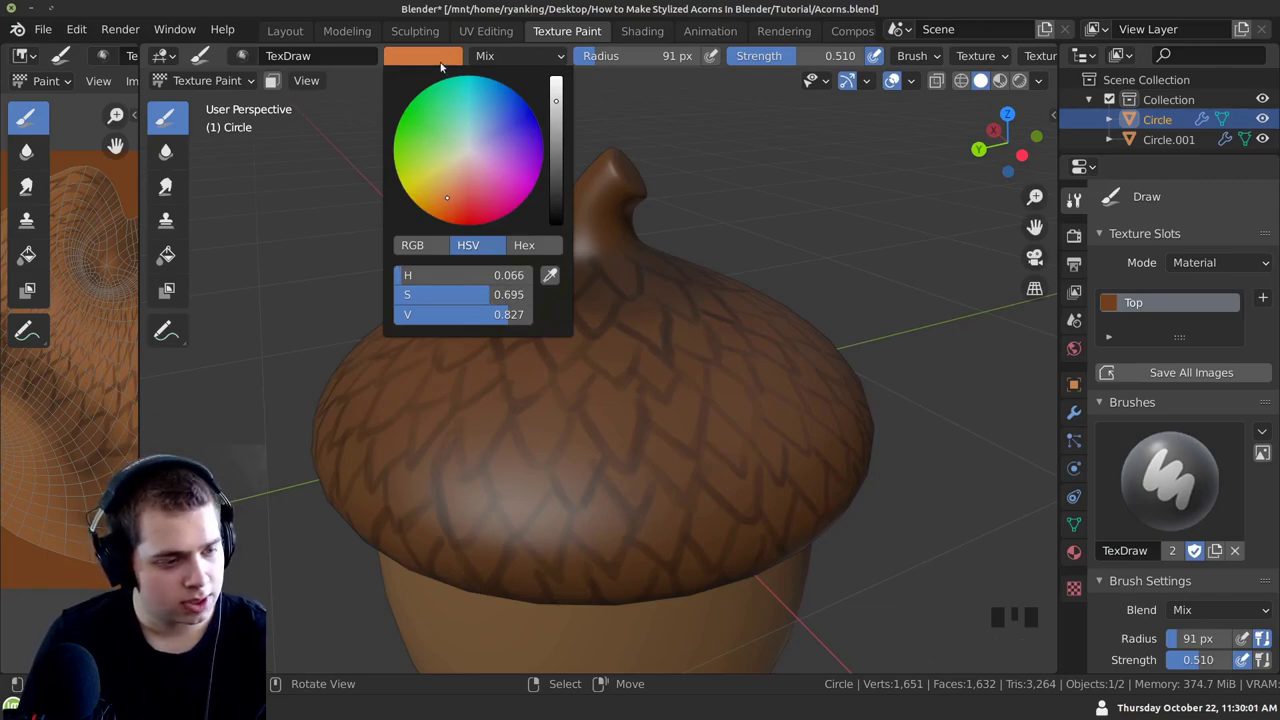
left_click_drag(592, 474, 591, 439)
key("f")
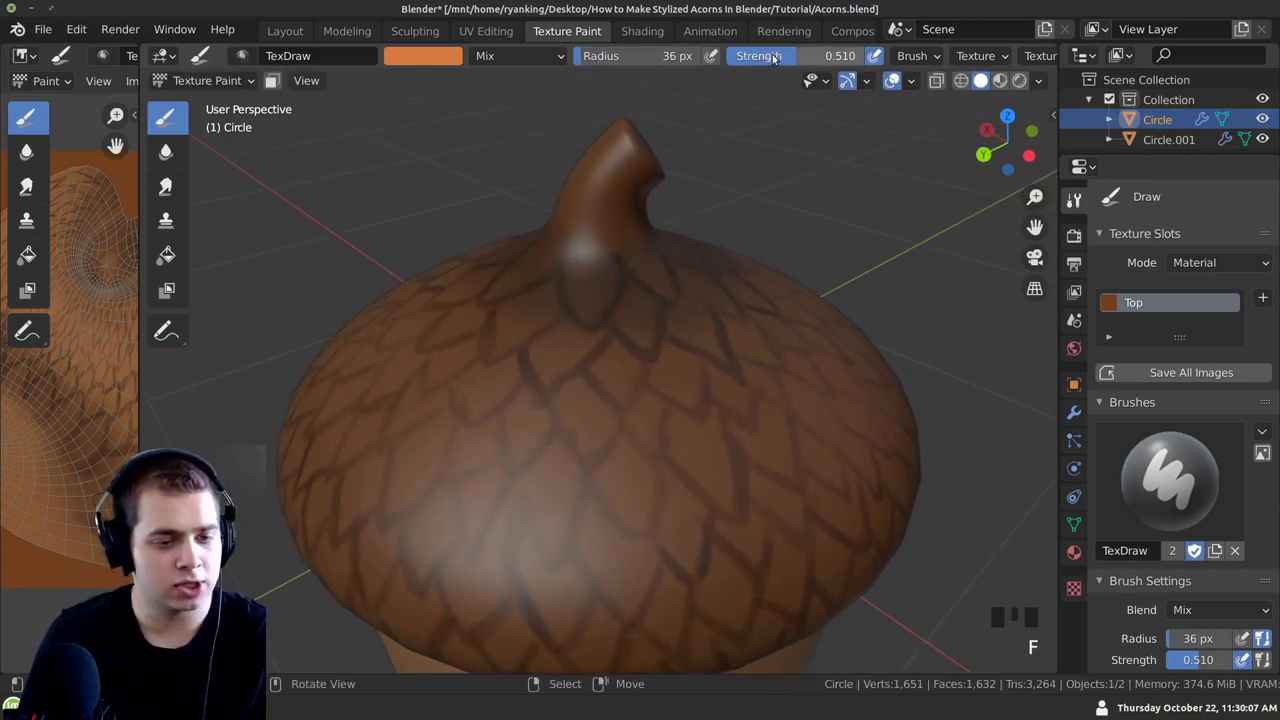
left_click(832, 61)
left_click_drag(594, 428, 600, 397)
key("f")
Paint a few light orange strokes onto the acorn's smooth bottom
middle_click(598, 422)
left_click(636, 434)
middle_click(623, 488)
left_click(633, 434)
middle_click(528, 409)
left_click(580, 393)
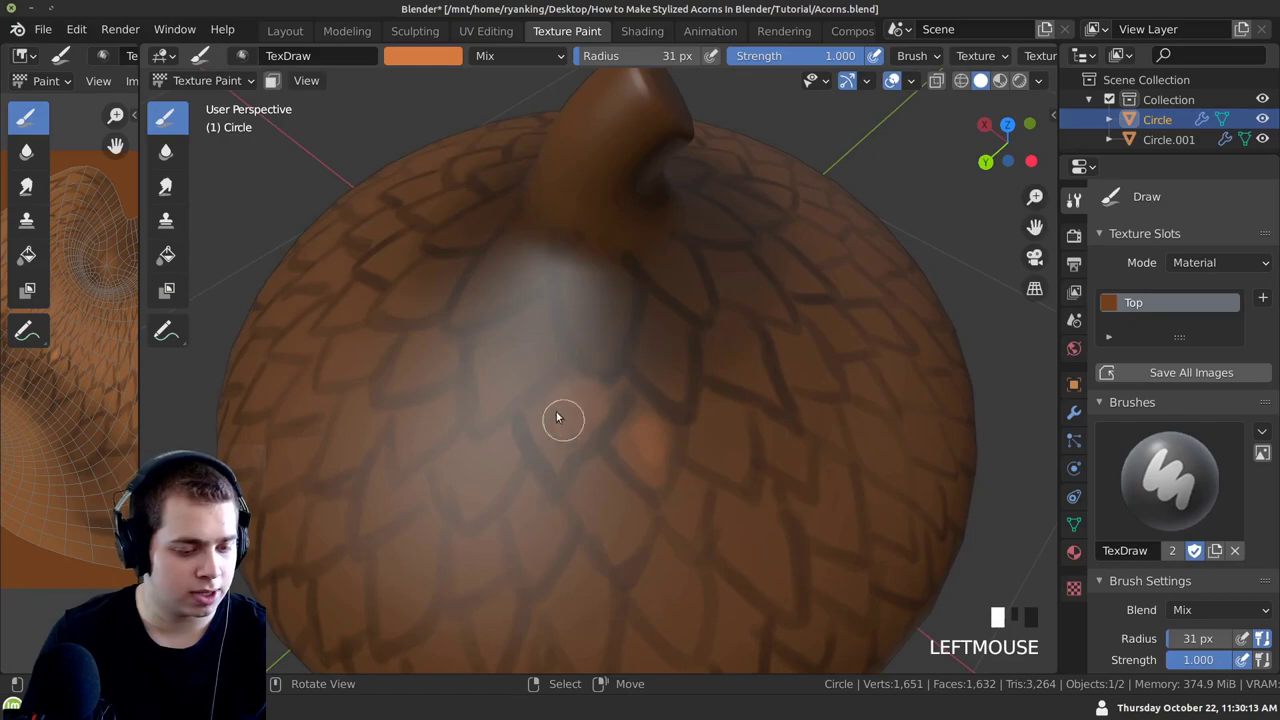
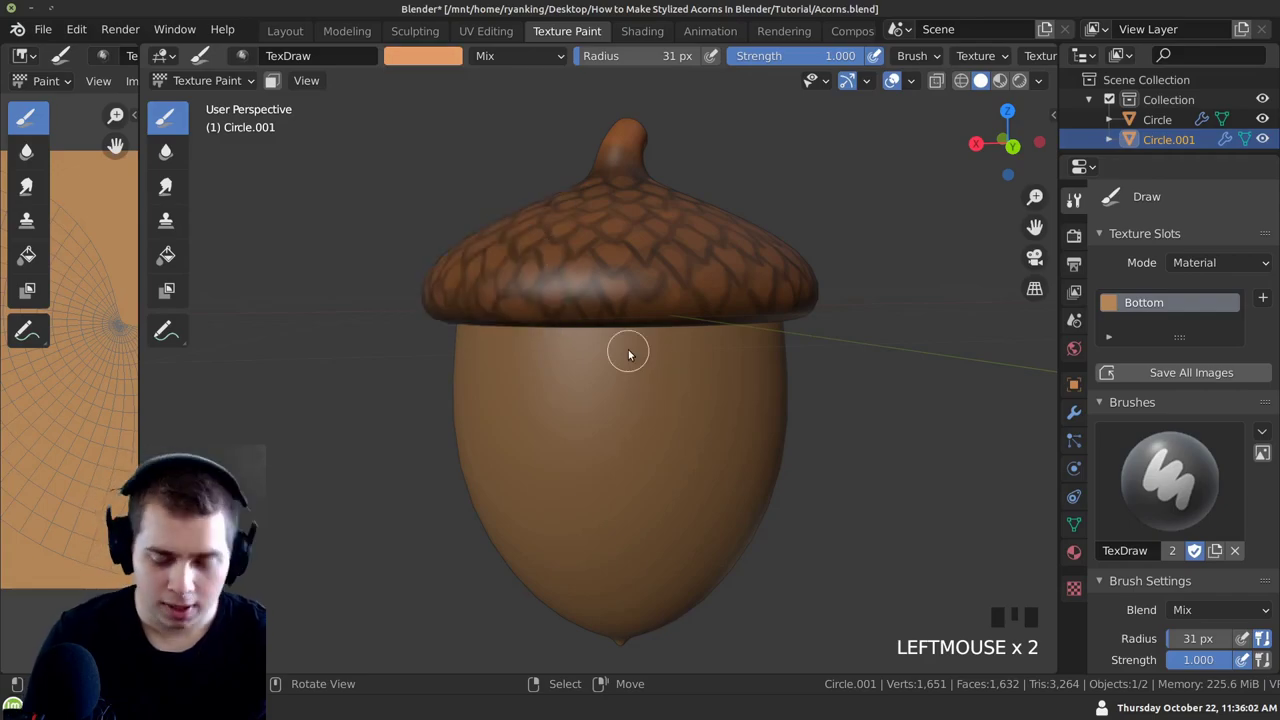
Resize the brush and dab lighter highlights across the upper cap scales, orbiting as needed
key("f")
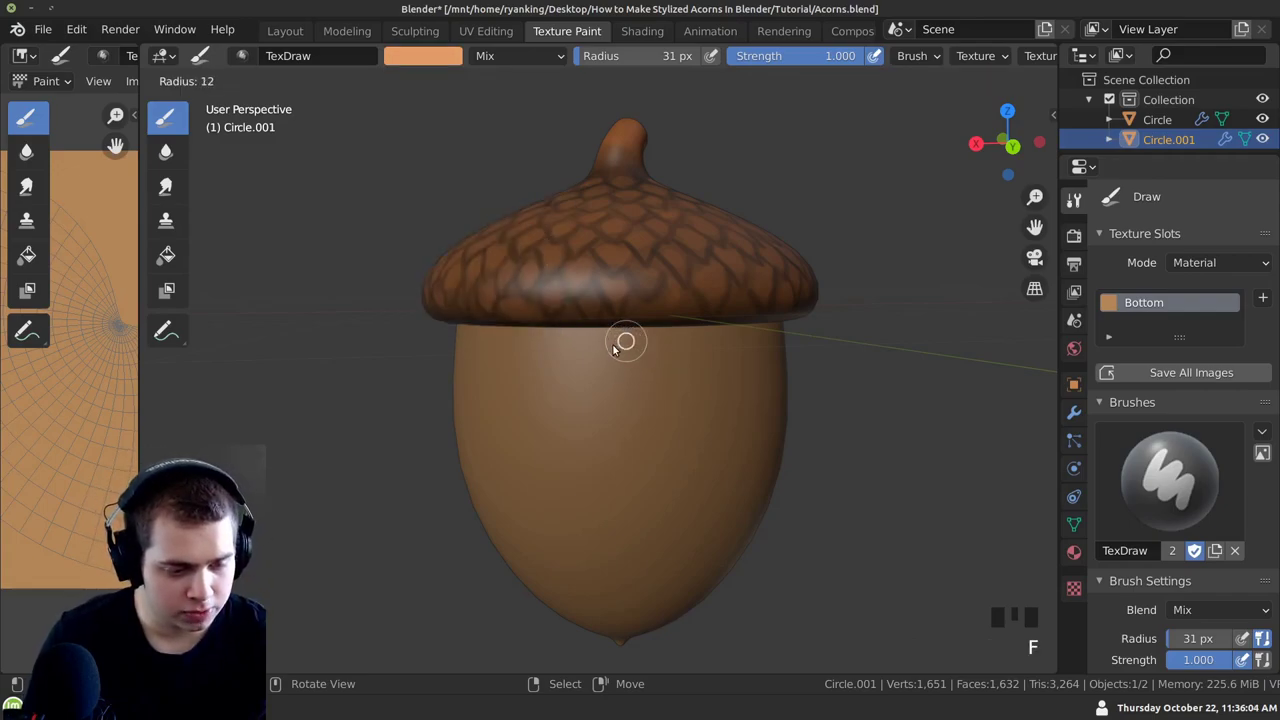
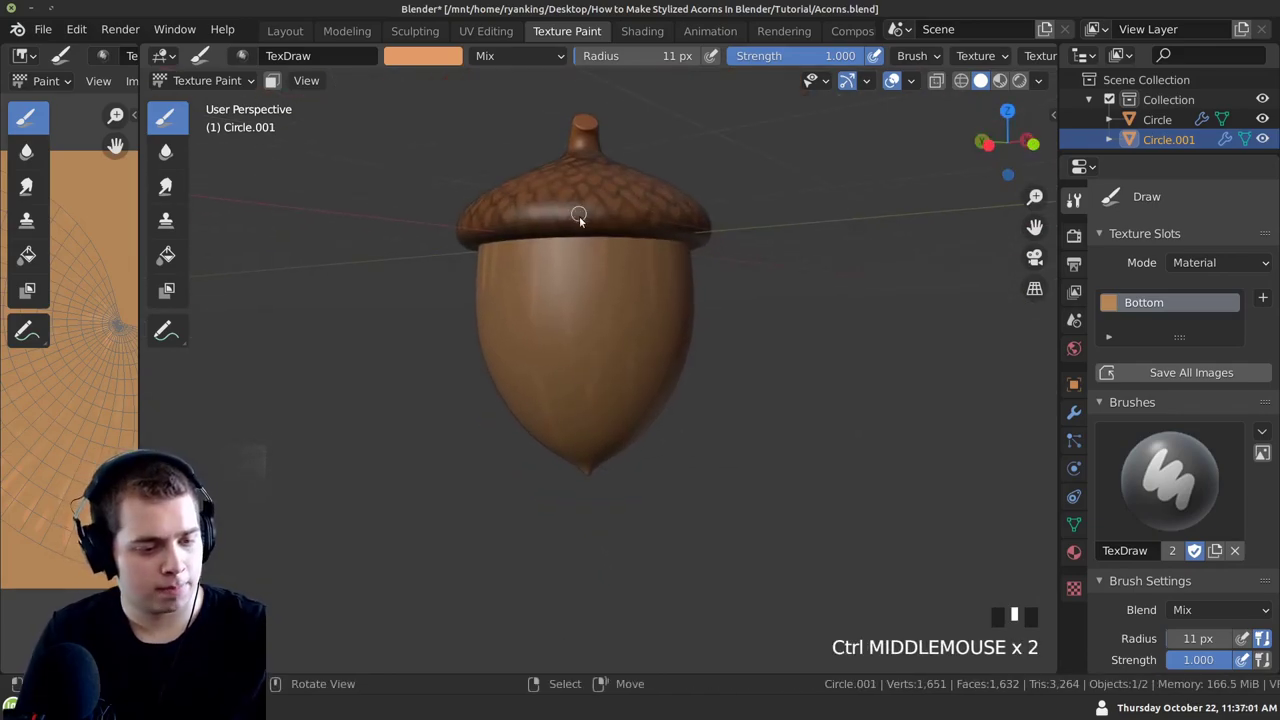
left_click(588, 240)
middle_click(590, 296)
left_click(580, 233)
middle_click(572, 314)
left_click(519, 203)
middle_click(576, 317)
left_click(561, 256)
middle_click(573, 302)
left_click(591, 274)
middle_click(548, 333)
left_click_drag(569, 227, 495, 304)
middle_click(495, 304)
left_click(632, 248)
middle_click(591, 300)
left_click(666, 242)
left_click_drag(663, 337, 592, 394)
Enlarge the brush, adjust its strength and paint soft highlight dabs around the lower cap and bottom
key("f")
left_click_drag(807, 60, 509, 378)
middle_click(509, 378)
left_click(614, 390)
middle_click(506, 386)
left_click(571, 385)
middle_click(593, 396)
left_click(579, 398)
middle_click(609, 388)
left_click(571, 388)
middle_click(588, 399)
left_click(577, 378)
middle_click(569, 397)
left_click(613, 395)
middle_click(565, 397)
left_click(705, 403)
middle_click(583, 387)
left_click(647, 337)
middle_click(628, 408)
left_click(643, 382)
middle_click(659, 389)
Paint a first round of strokes across the acorn bottom, turning the nut between strokes
left_click(687, 392)
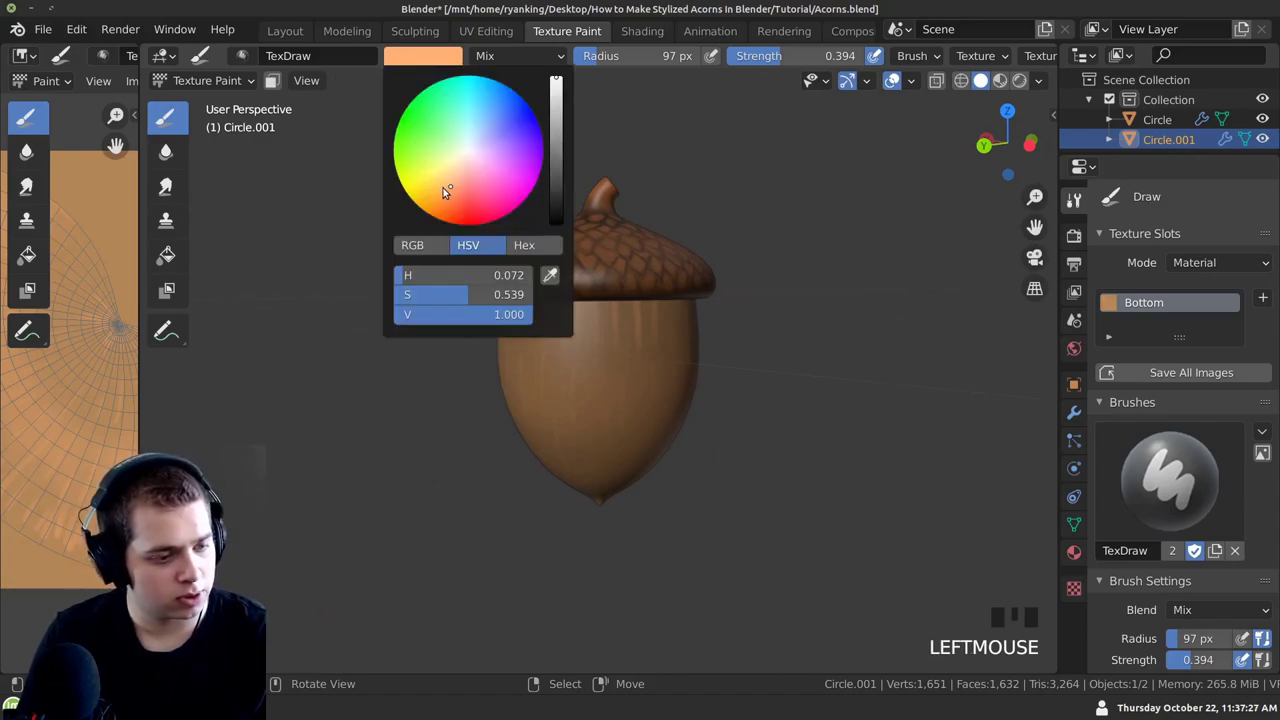
left_click(452, 195)
middle_click(486, 403)
left_click(583, 391)
middle_click(601, 392)
left_click(582, 410)
middle_click(643, 394)
left_click(584, 409)
middle_click(598, 390)
left_click(643, 387)
middle_click(590, 379)
left_click(673, 396)
middle_click(551, 369)
left_click(687, 429)
Pick a lighter tint from the color wheel and paint another layer of strokes over the bottom
left_click_drag(584, 397, 558, 156)
left_click(558, 156)
left_click(335, 294)
middle_click(432, 276)
left_click(605, 268)
middle_click(636, 289)
left_click(566, 260)
middle_click(648, 279)
left_click(618, 238)
middle_click(645, 267)
left_click(550, 250)
middle_click(611, 283)
left_click(508, 264)
middle_click(598, 293)
left_click(569, 264)
middle_click(677, 306)
left_click(589, 261)
middle_click(705, 304)
left_click(581, 258)
middle_click(692, 283)
left_click(535, 236)
middle_click(654, 255)
left_click(514, 234)
middle_click(699, 263)
left_click(566, 268)
Add the last tinted strokes, then switch to the UV Editing workspace showing Circle.001's UVs over the Bottom image
left_click_drag(565, 447, 612, 336)
left_click(612, 336)
middle_click(617, 360)
left_click(614, 356)
middle_click(635, 358)
left_click(695, 380)
middle_click(698, 428)
left_click_drag(678, 348, 668, 444)
left_click_drag(668, 444, 771, 648)
left_click_drag(771, 648, 349, 107)
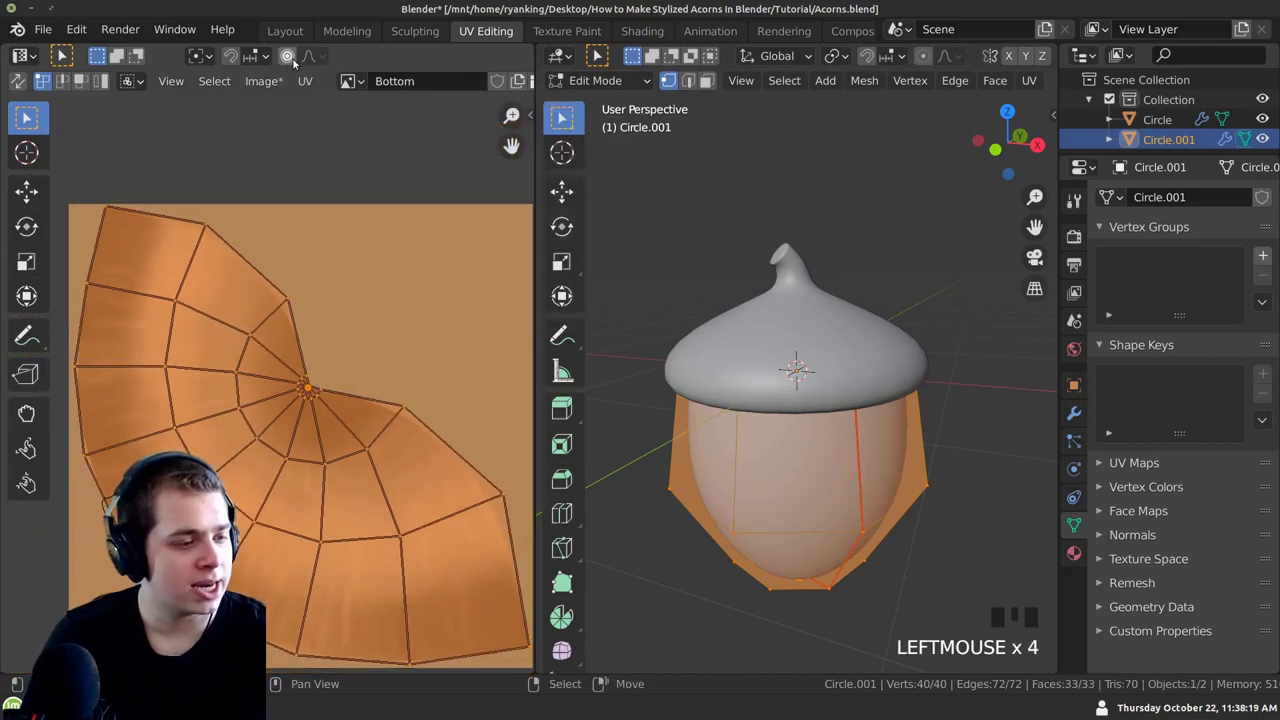
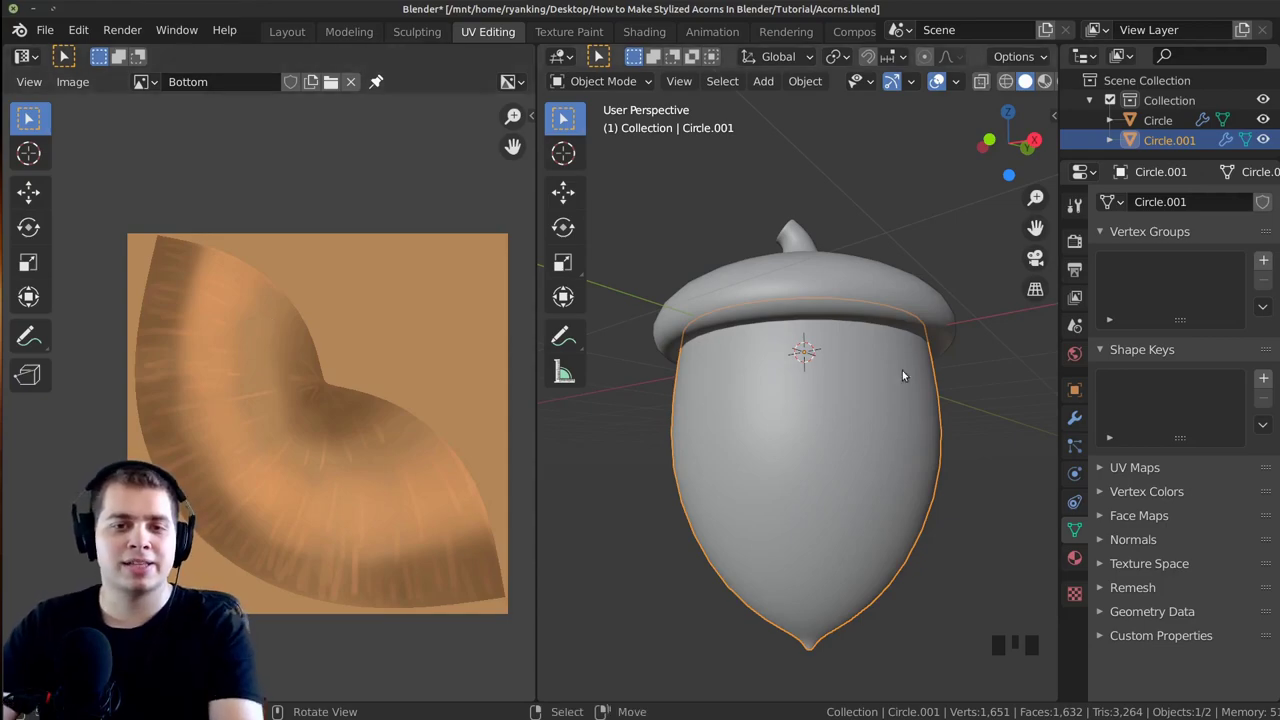
Zoom out and orbit the 3D view to look over the textured acorn in Material Preview
scroll("down", 3)
left_click_drag(892, 352, 876, 498)
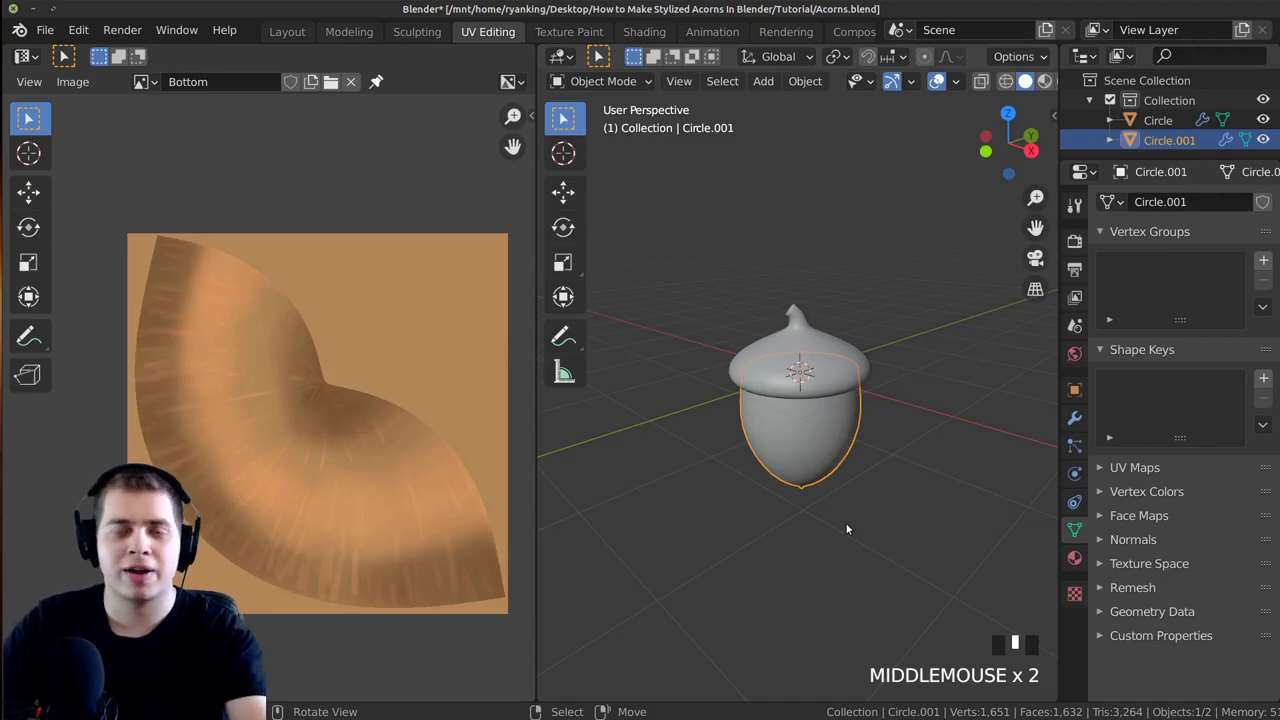
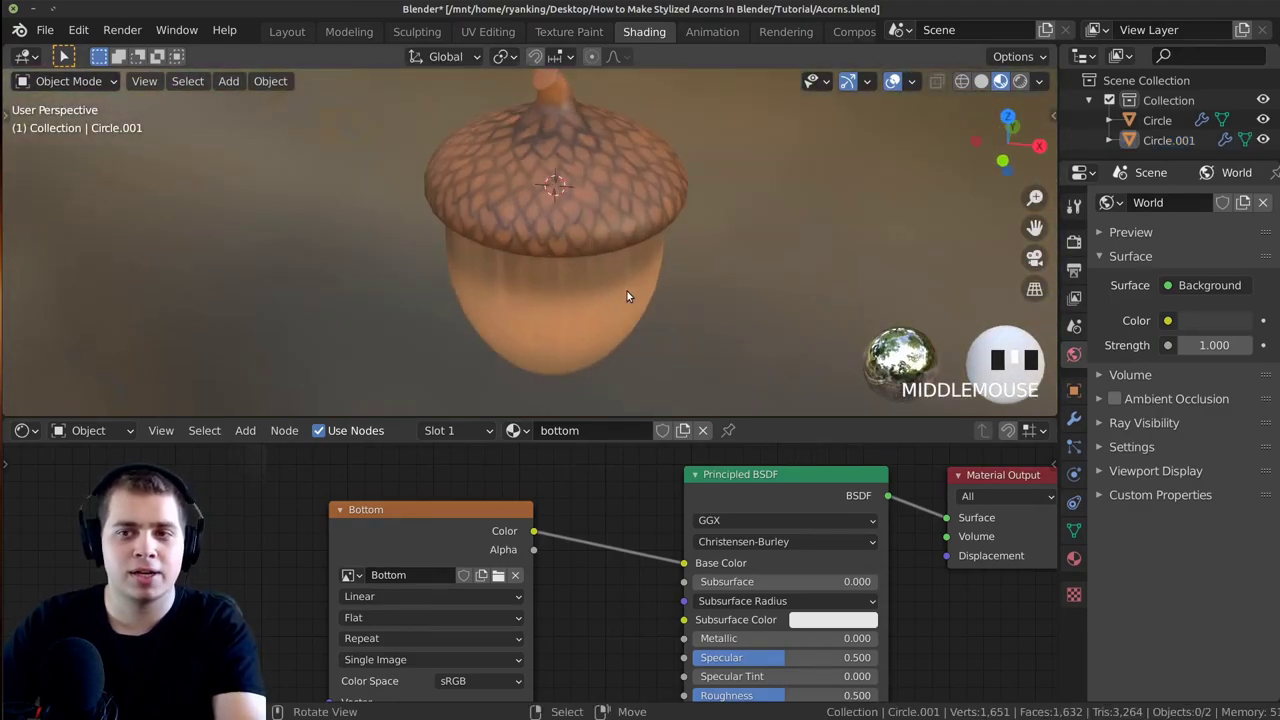
Switch the viewport to Rendered shading with Cycles and zoom in on the acorn
key("z")
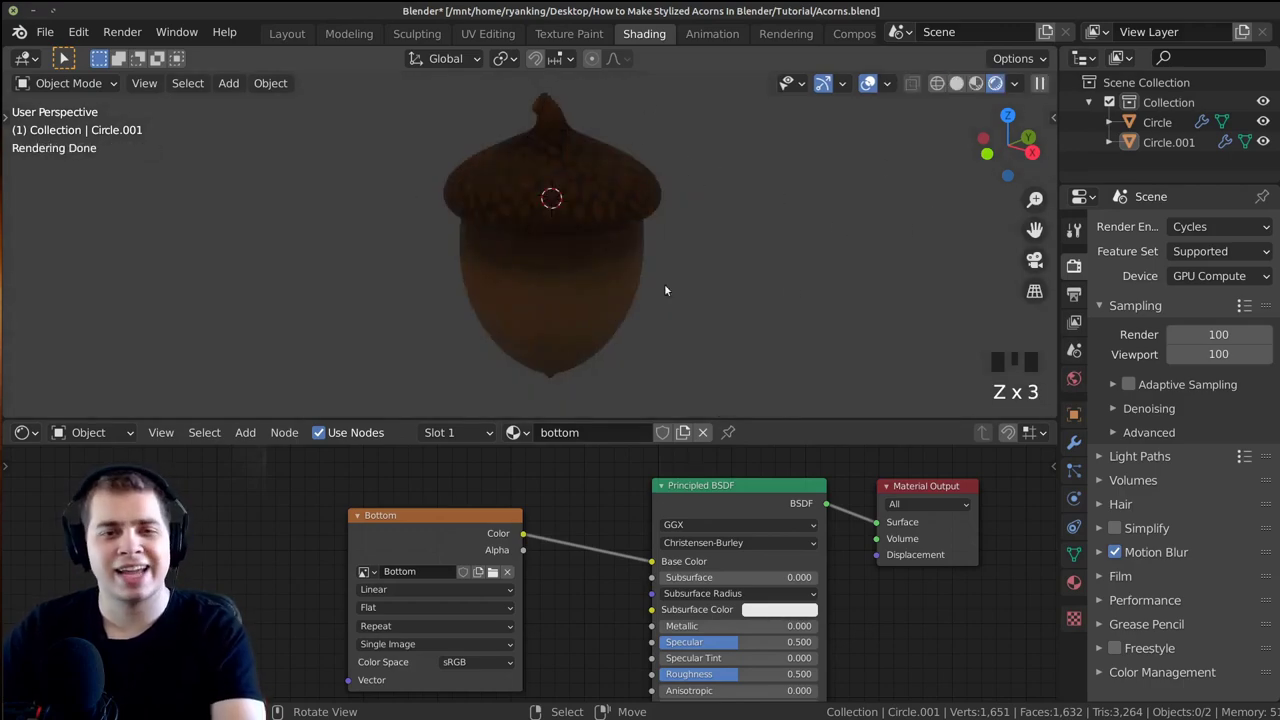
scroll("up", 3)
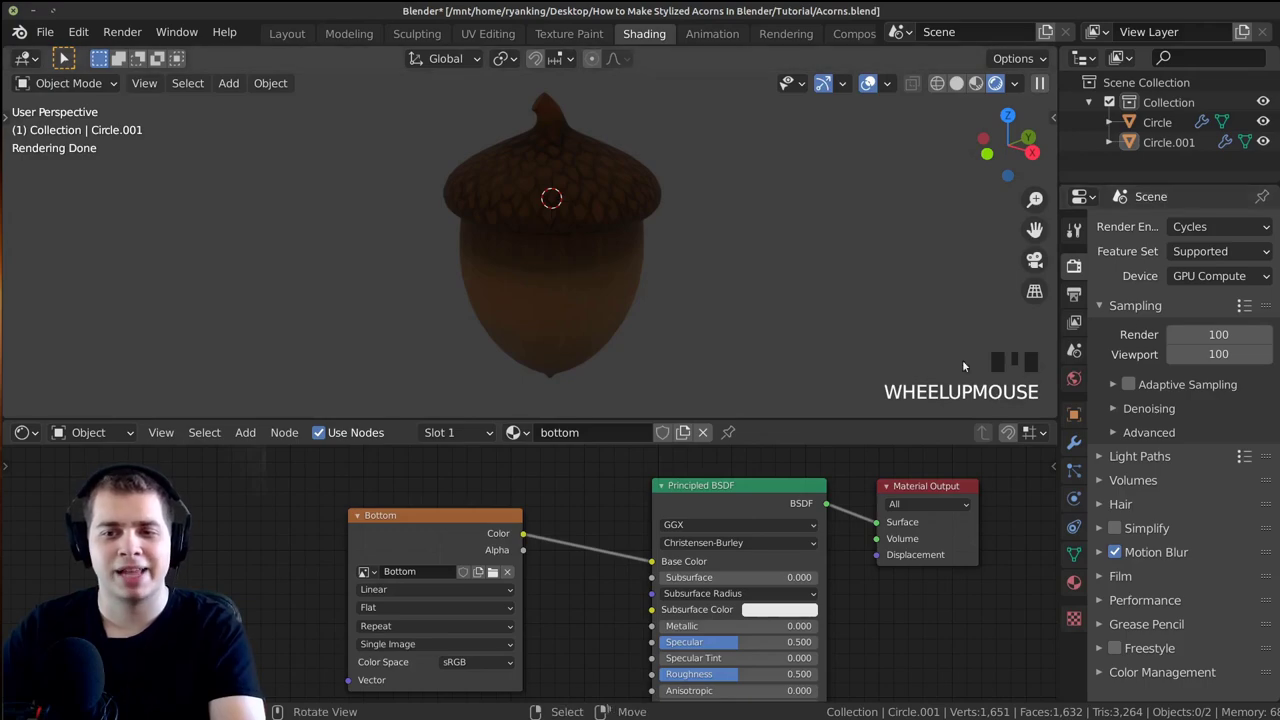
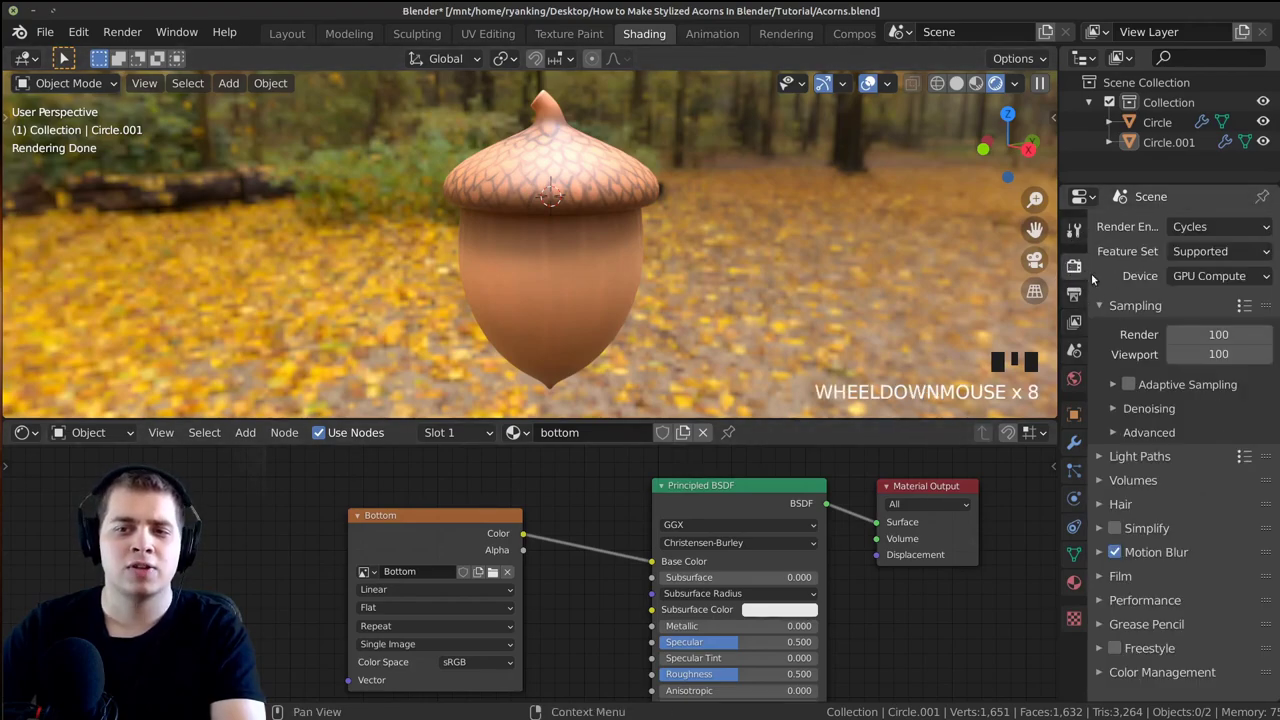
Orbit and zoom in close on the acorn cap to inspect its painted scale lattice
left_click_drag(1081, 273, 1166, 531)
left_click_drag(1166, 531, 661, 165)
scroll("up", 3)
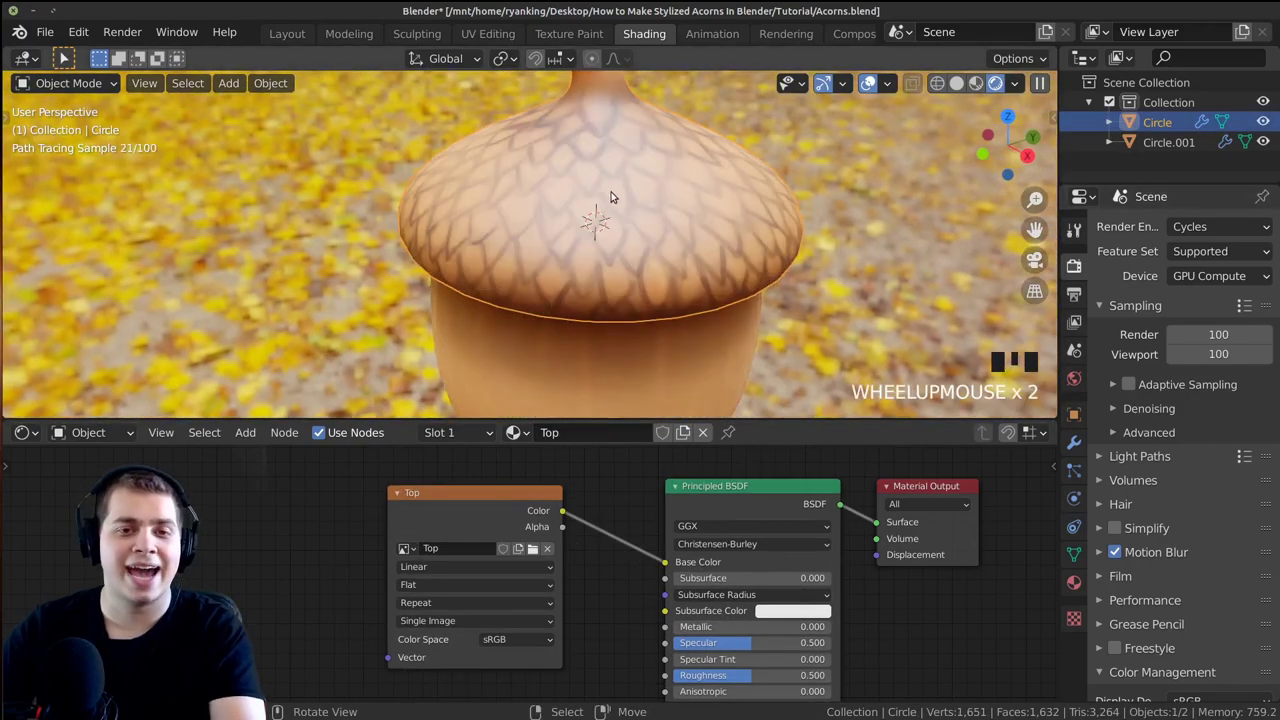
scroll("down", 3)
scroll("up", 3)
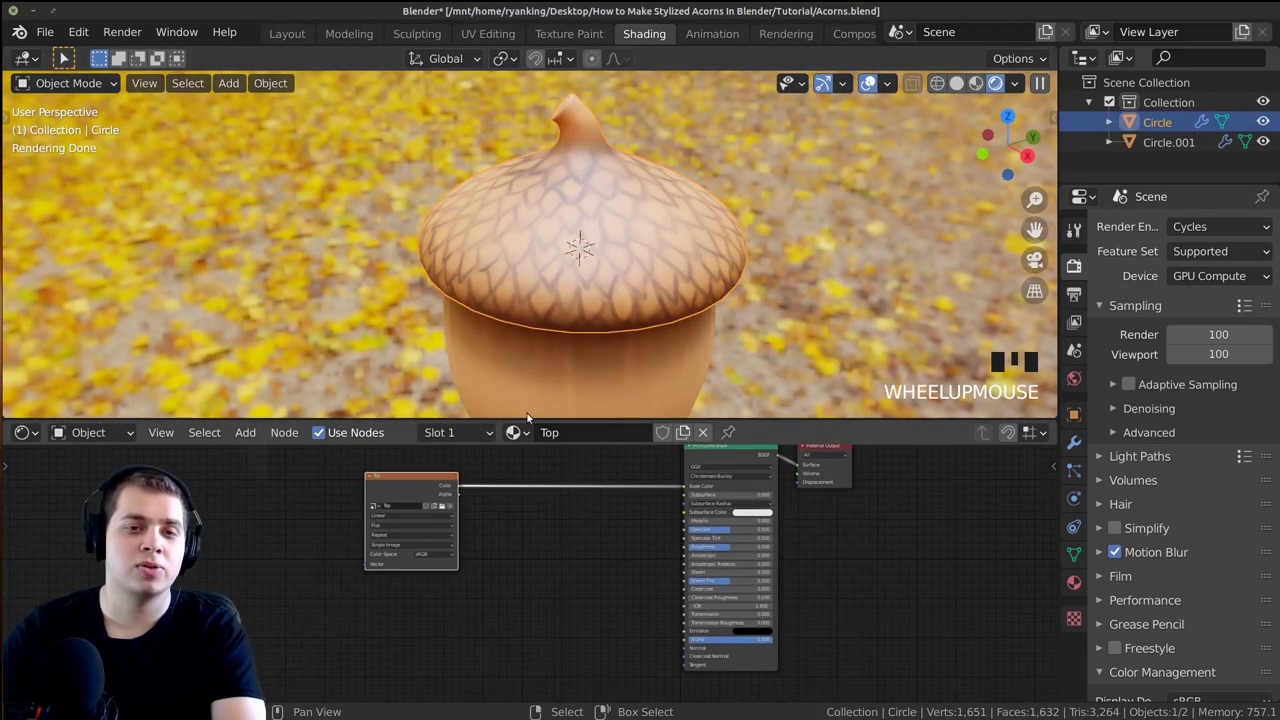
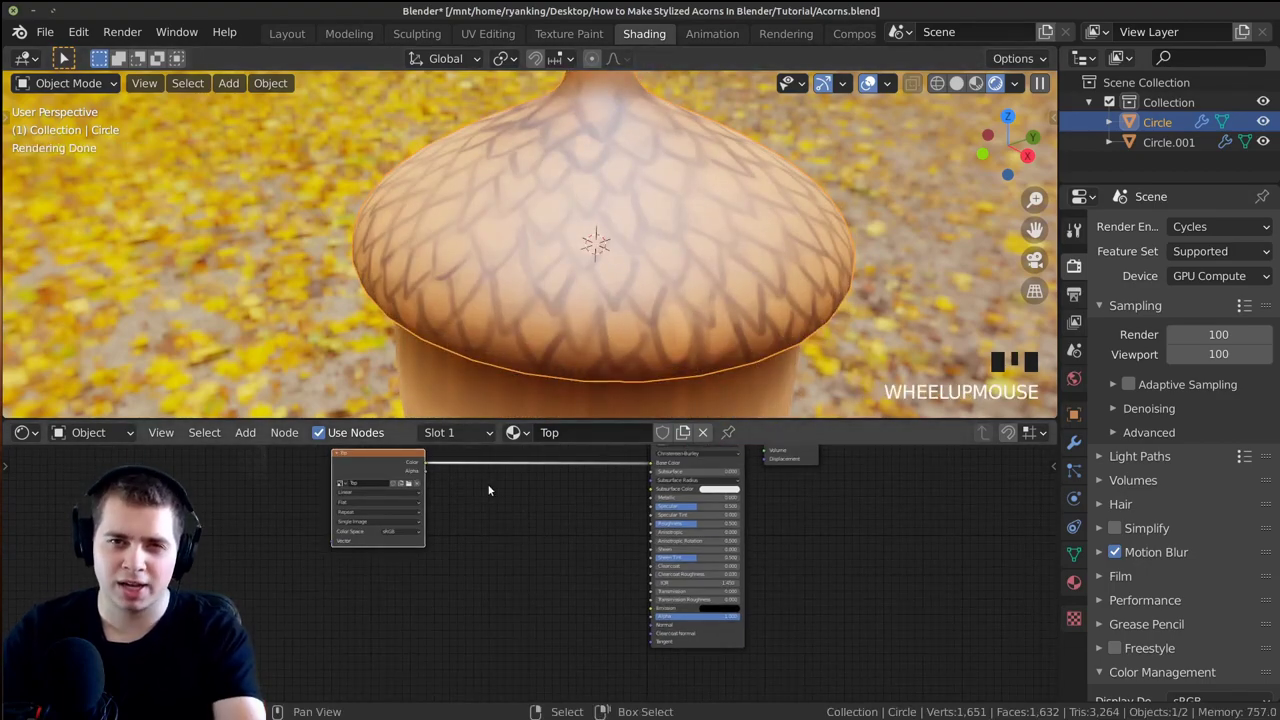
scroll("up", 3)
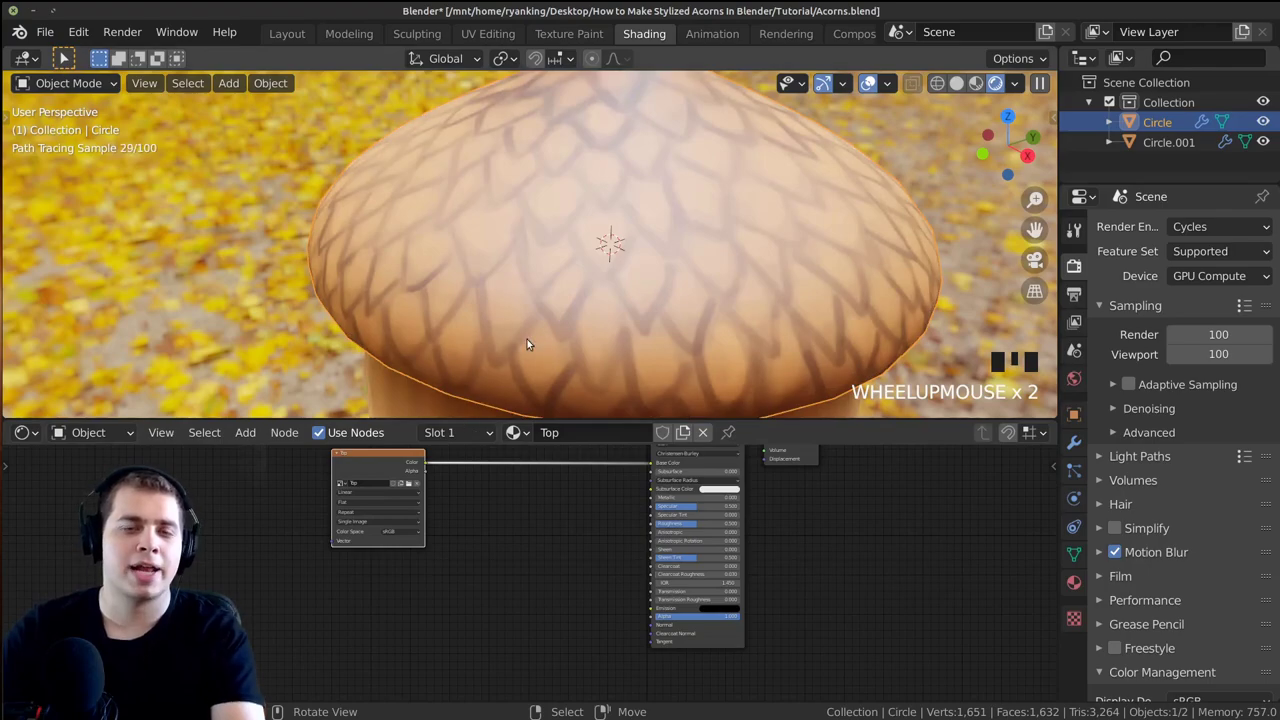
scroll("up", 3)
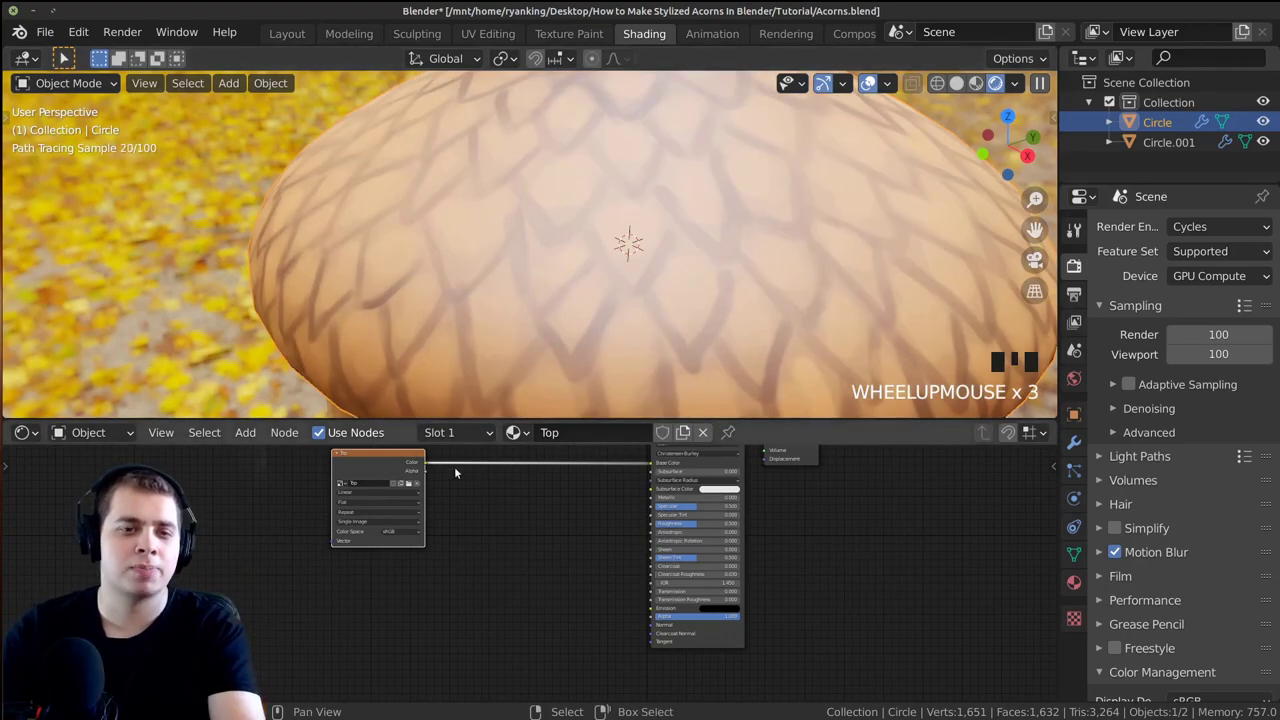
scroll("down", 3)
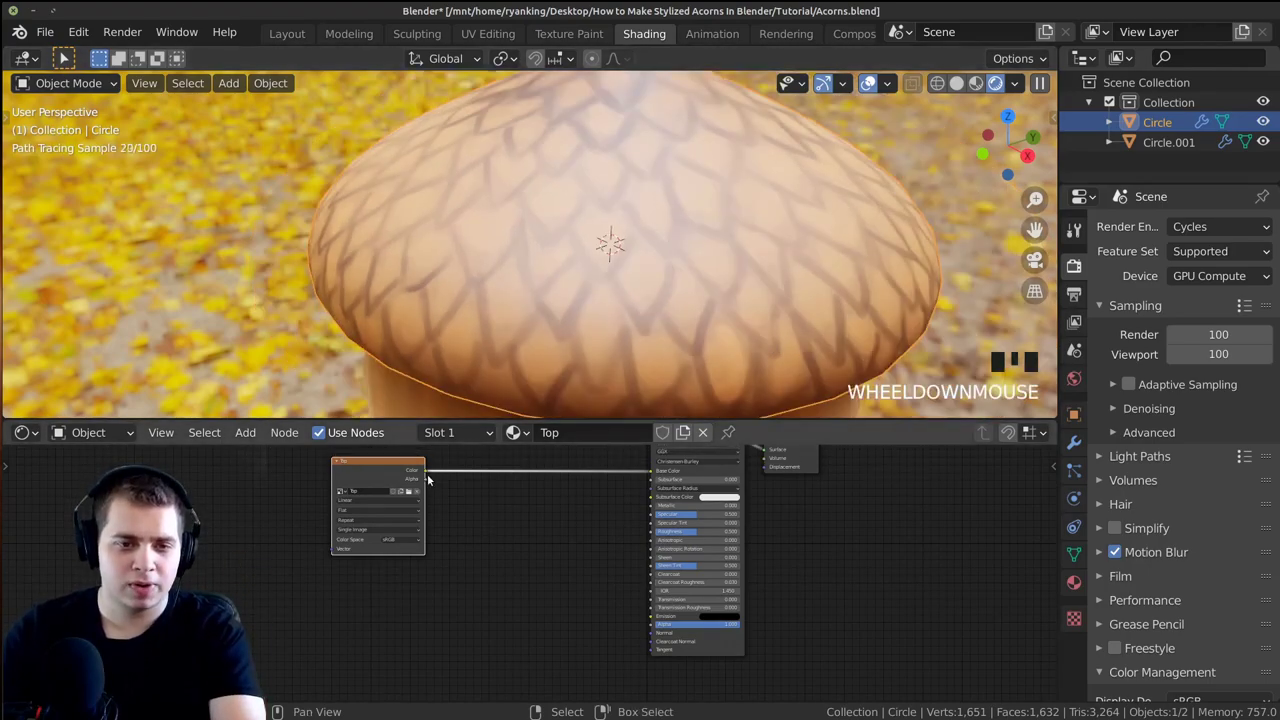
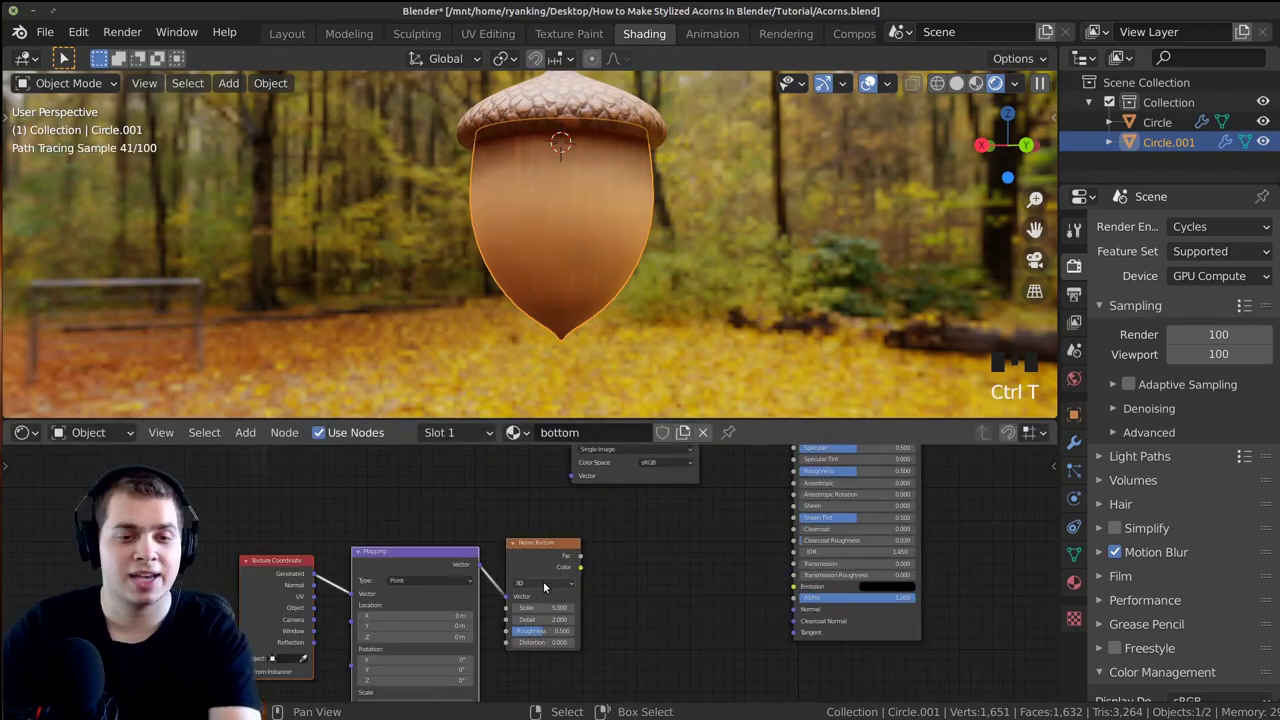
Wire the Noise Texture's Color output into the nut material so it drives the bump grain
left_click_drag(407, 575, 402, 516)
left_click(402, 516)
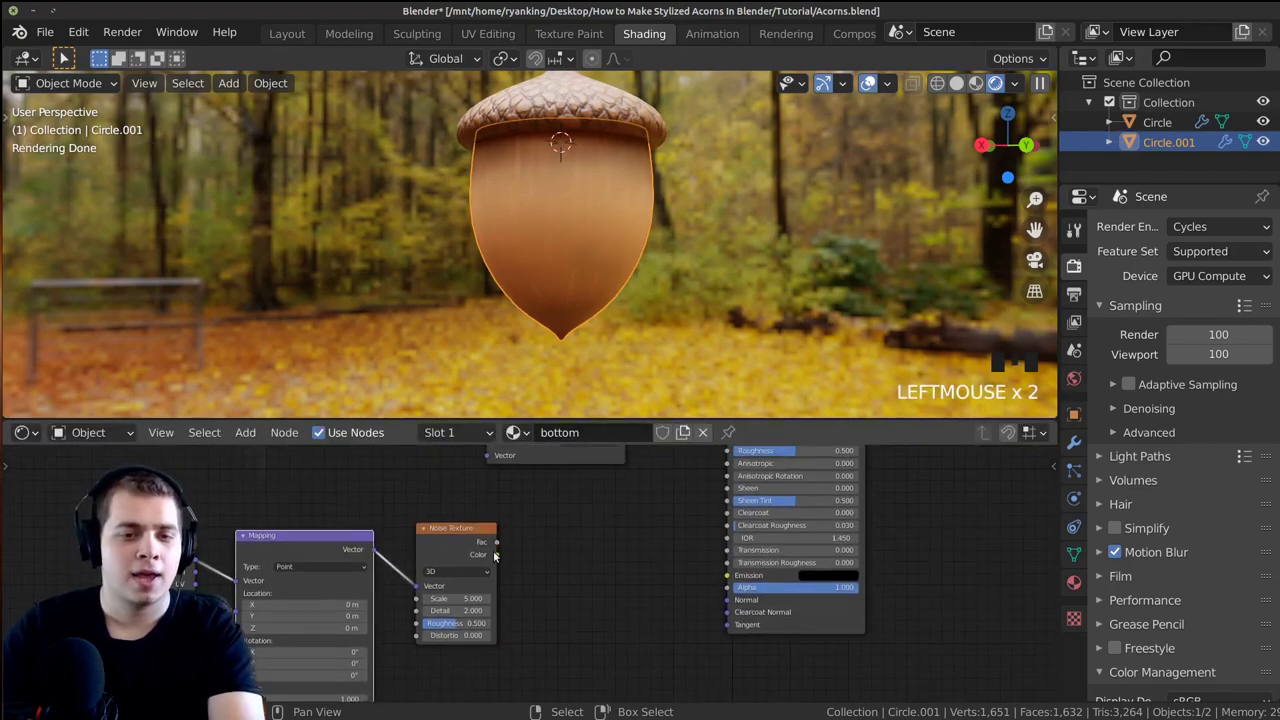
left_click_drag(500, 556, 731, 600)
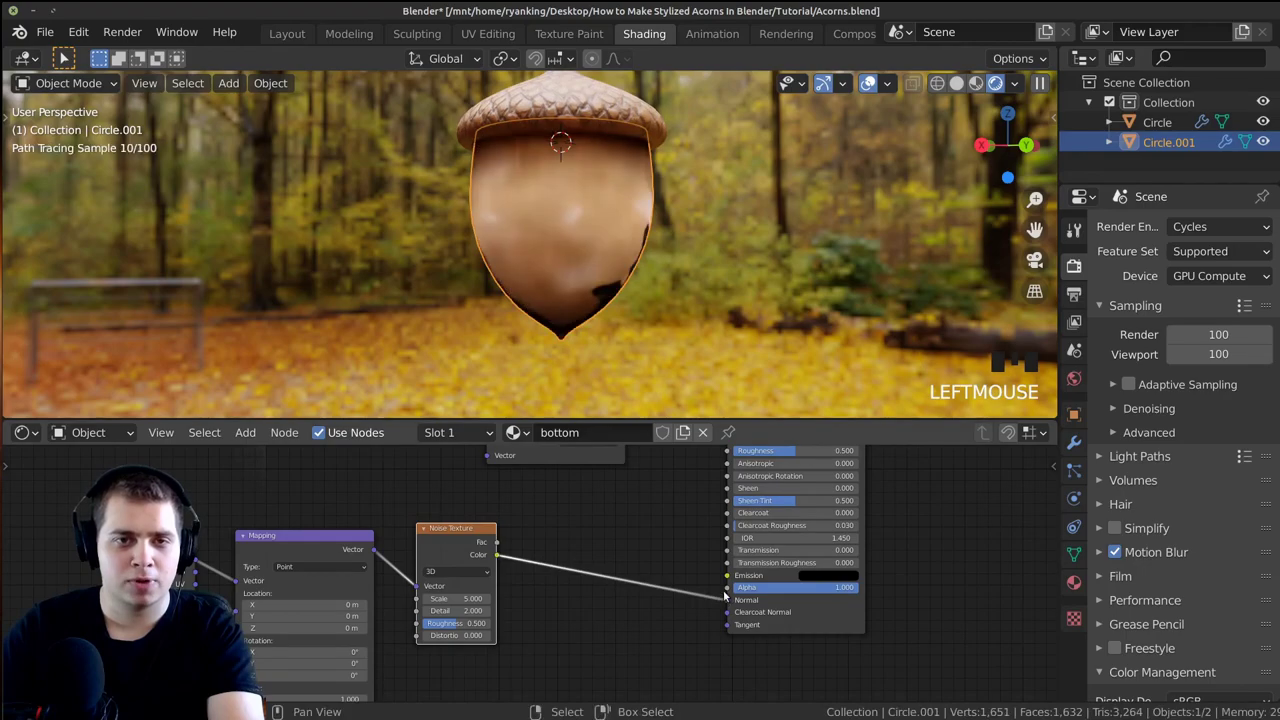
middle_click(661, 262)
scroll("down", 3)
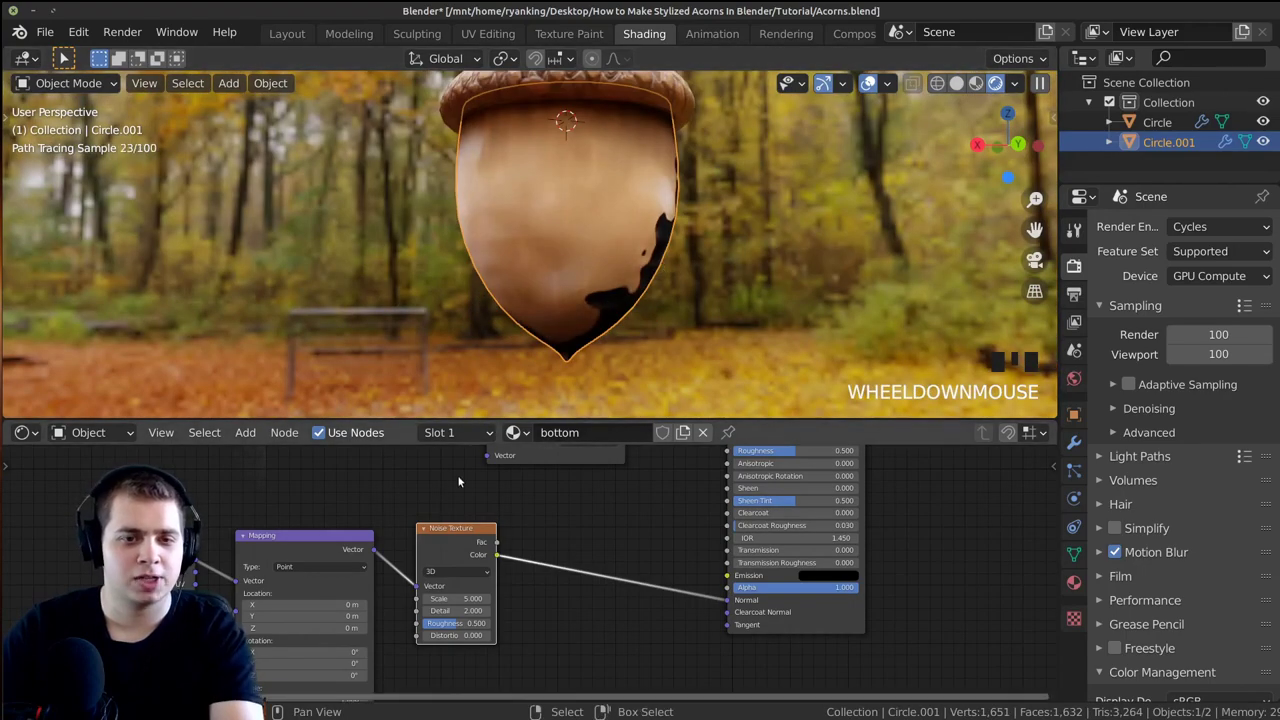
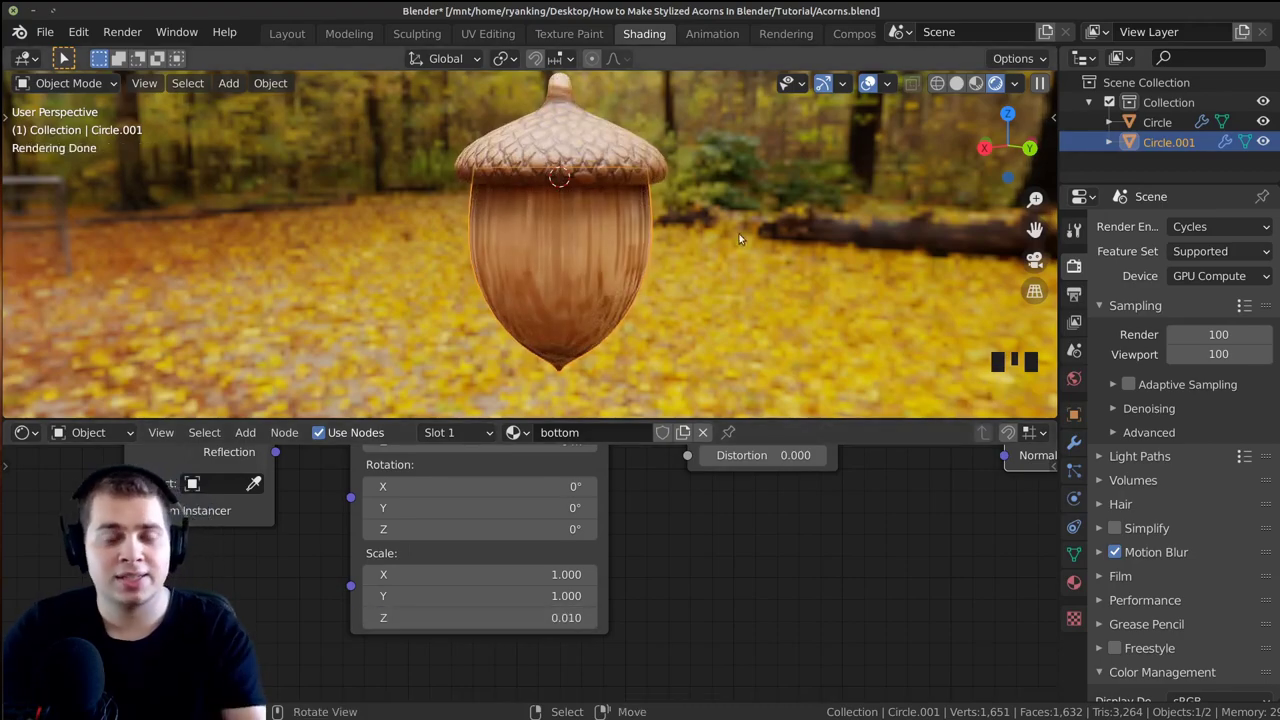
Orbit and zoom around the acorn to inspect the stretched vertical grain on the nut
middle_click(698, 243)
scroll("up", 3)
scroll("up", 3)
middle_click(587, 204)
scroll("down", 3)
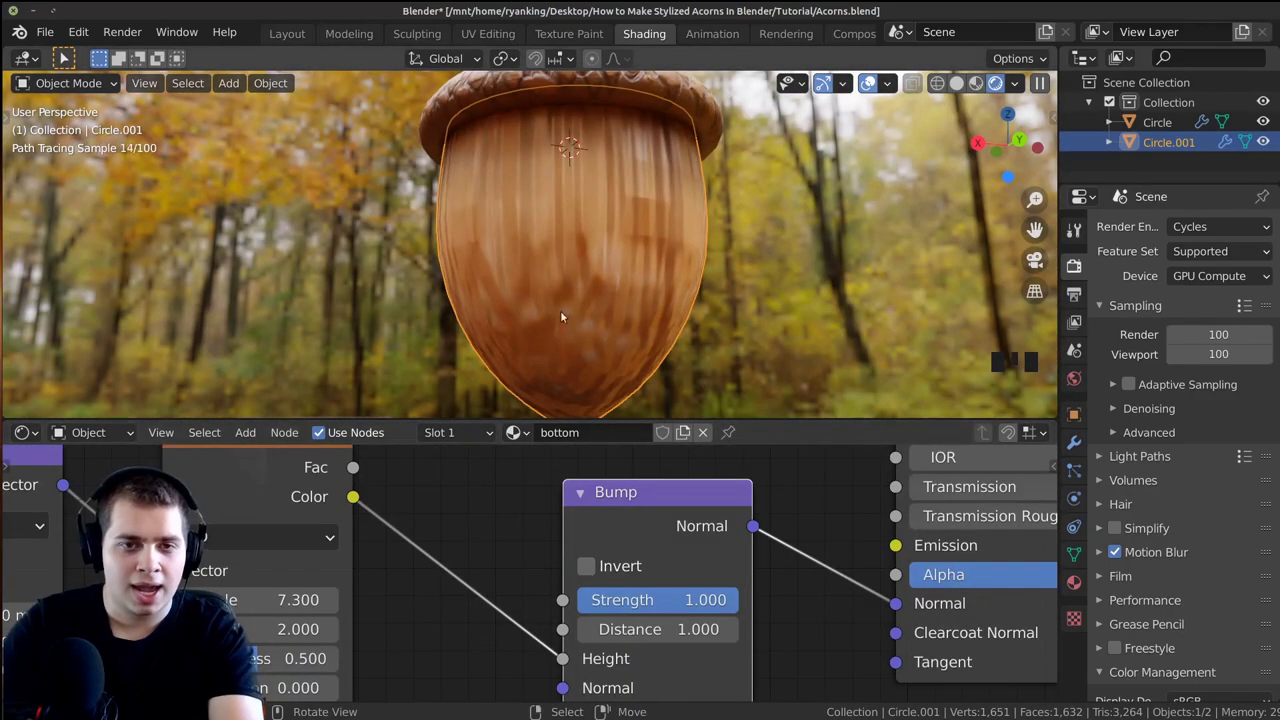
scroll("down", 3)
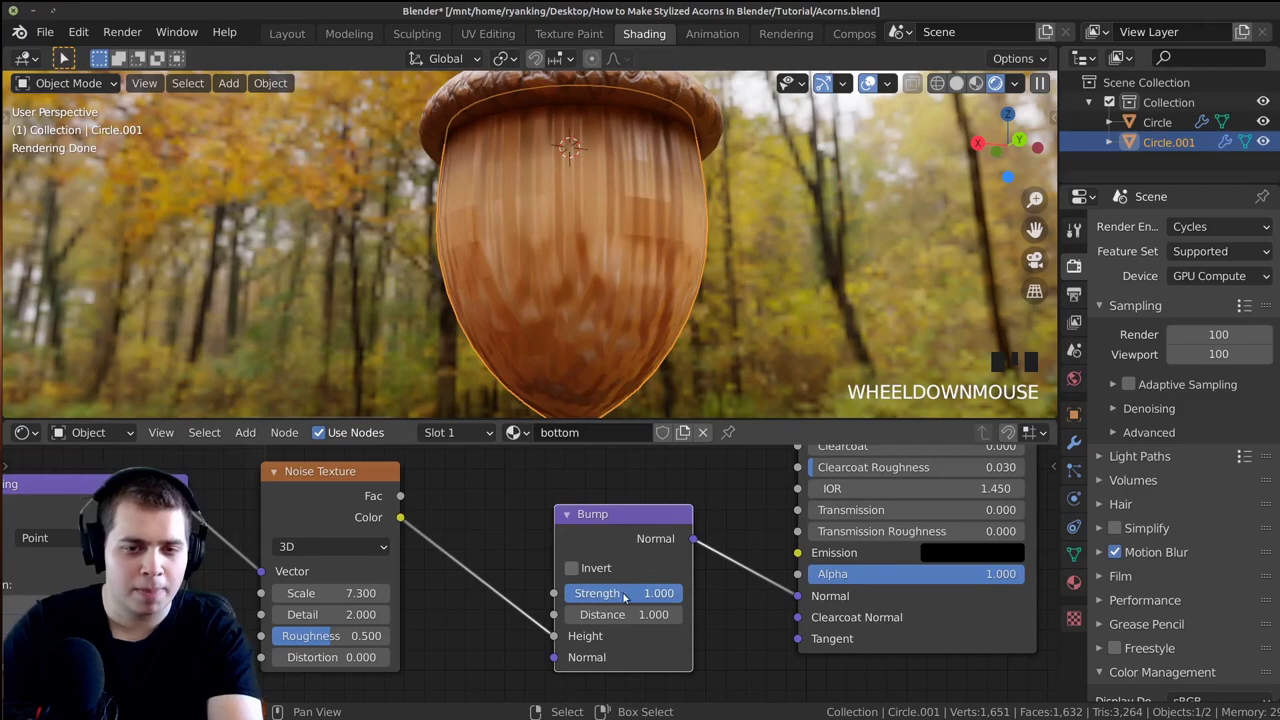
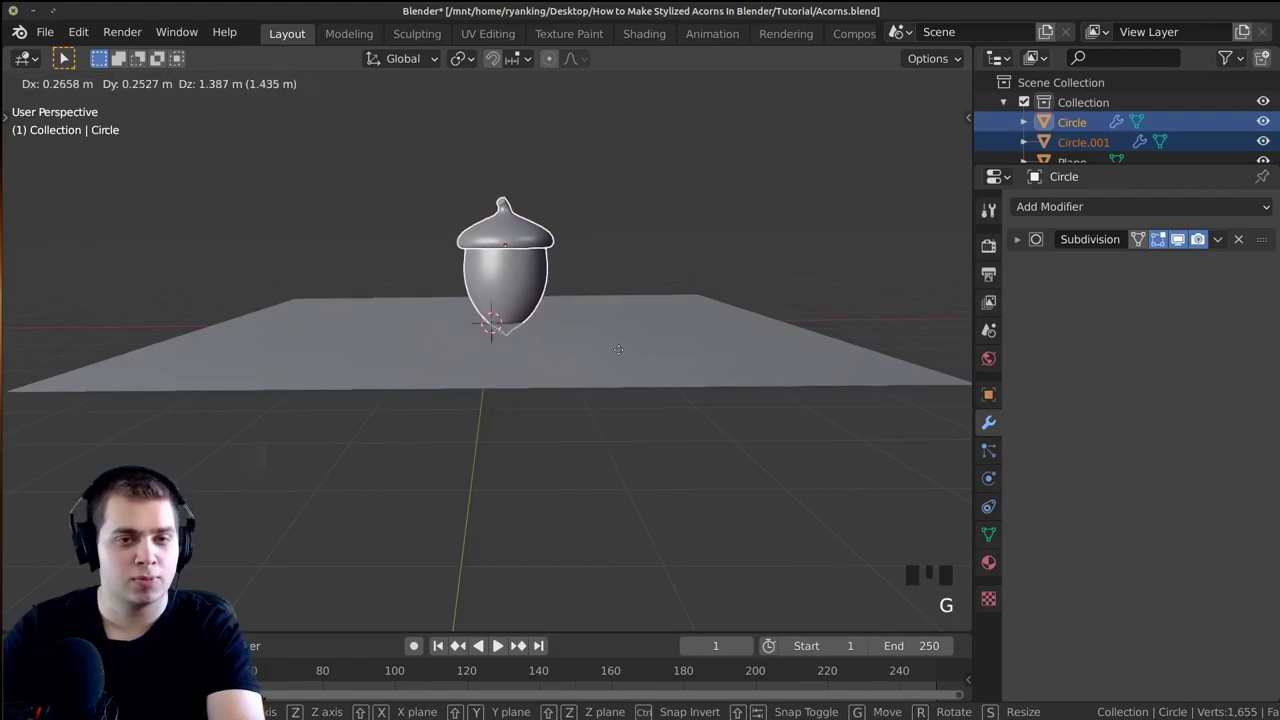
Rotate the acorn to tip it onto its side and check it from around
key("r")
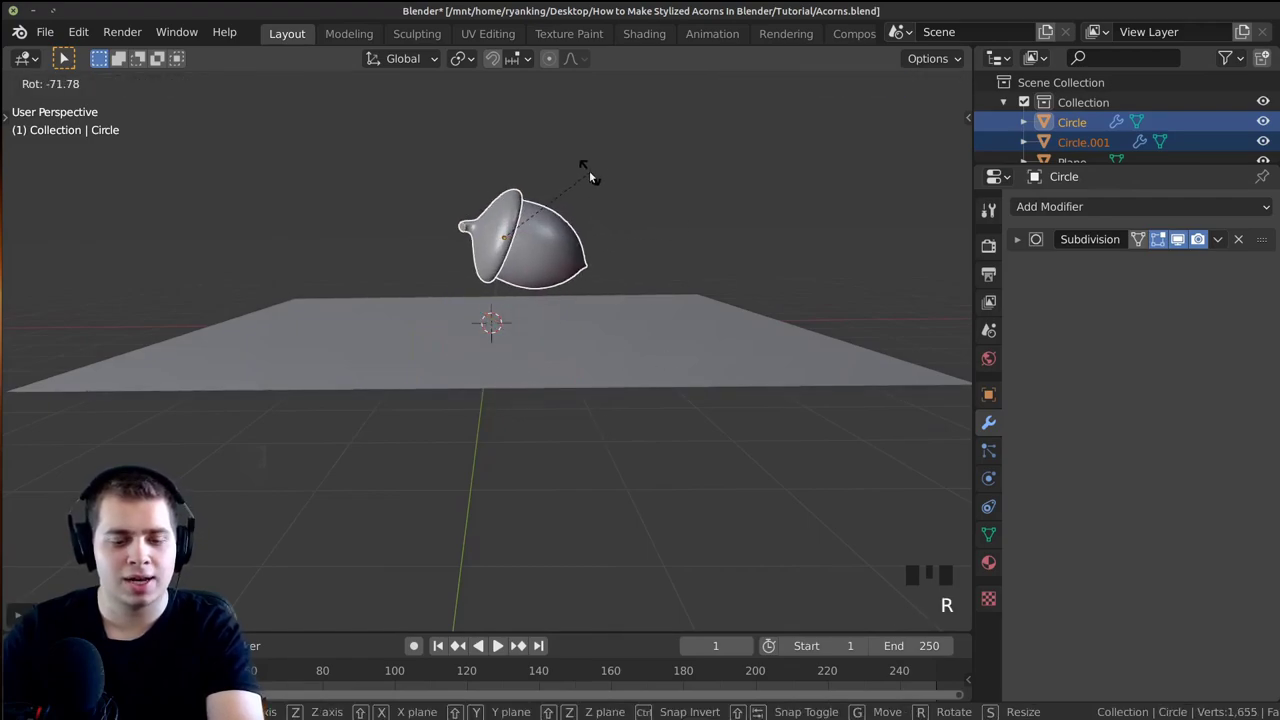
key("s")
key("r")
middle_click(681, 187)
scroll("up", 3)
Duplicate the acorn from top view and move the copy along X beside the first
key("g")
key("r")
key("g")
key("x")
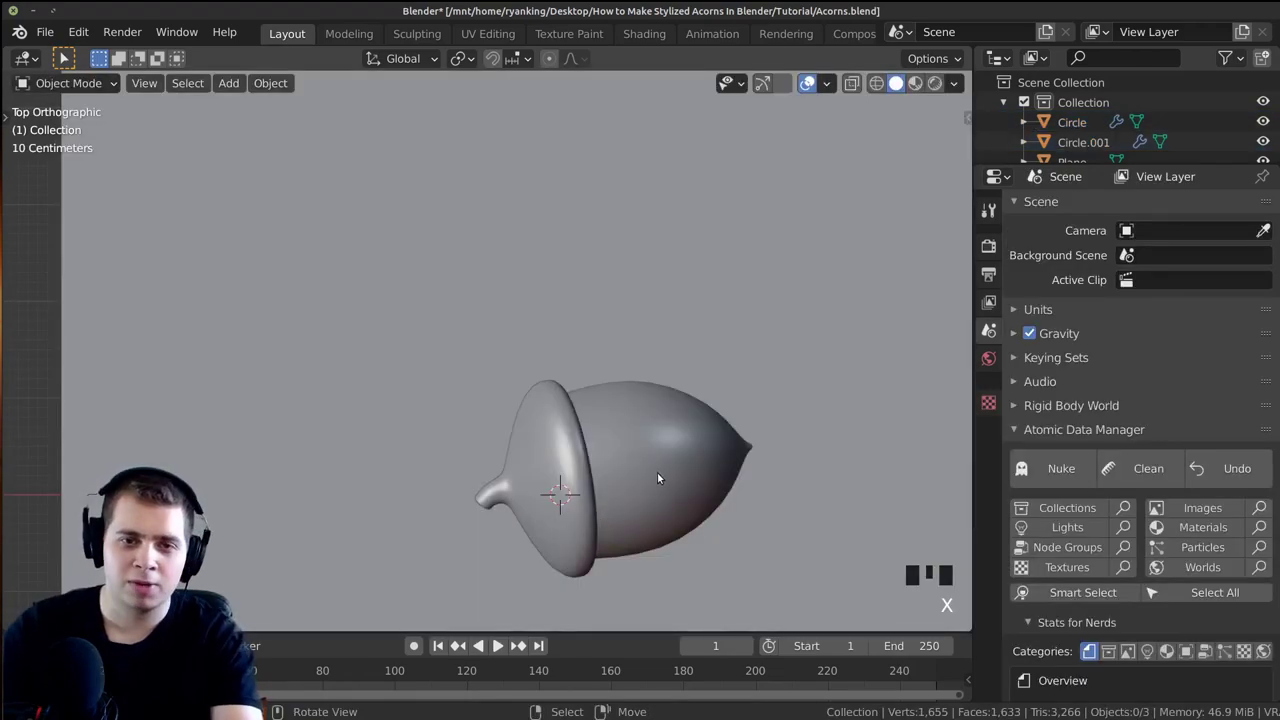
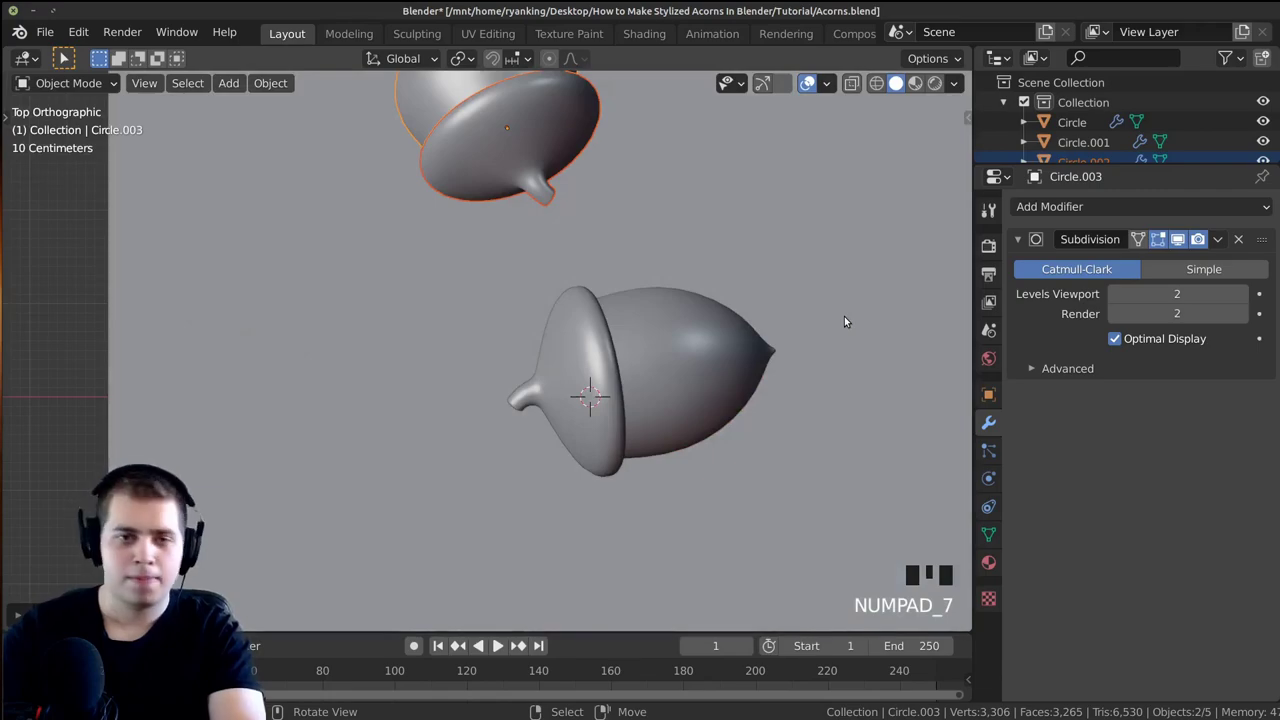
key("g")
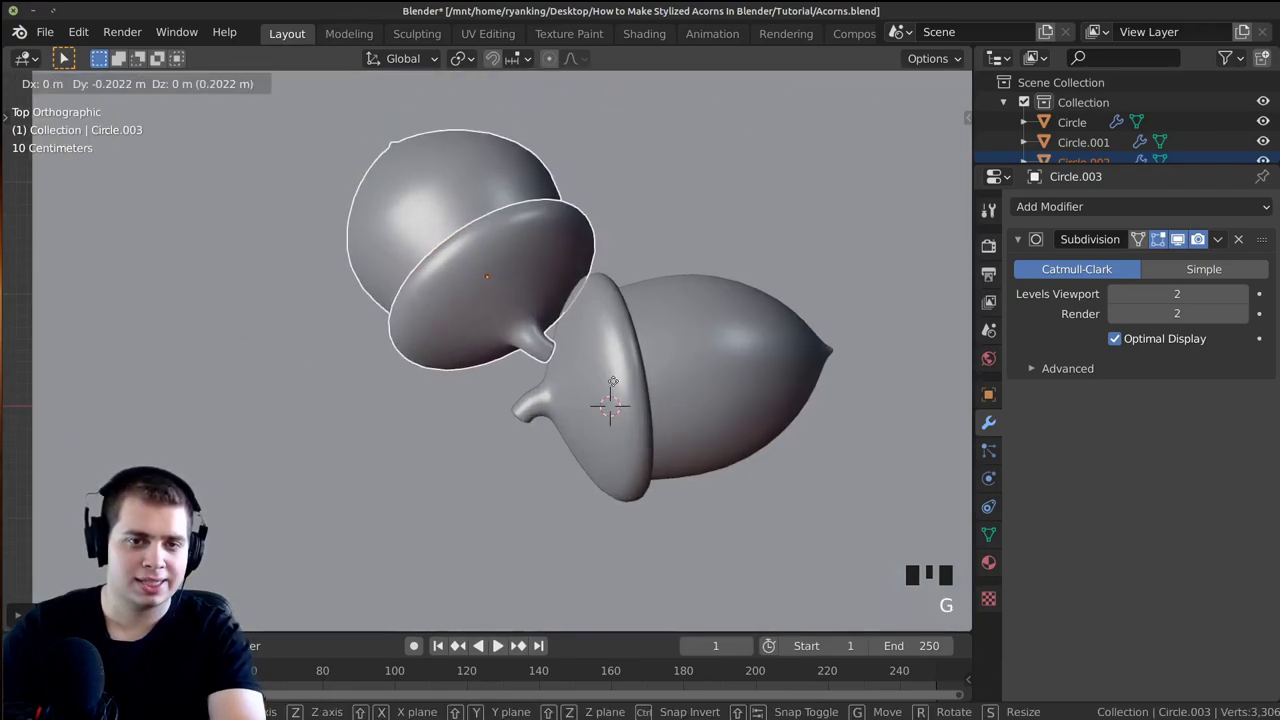
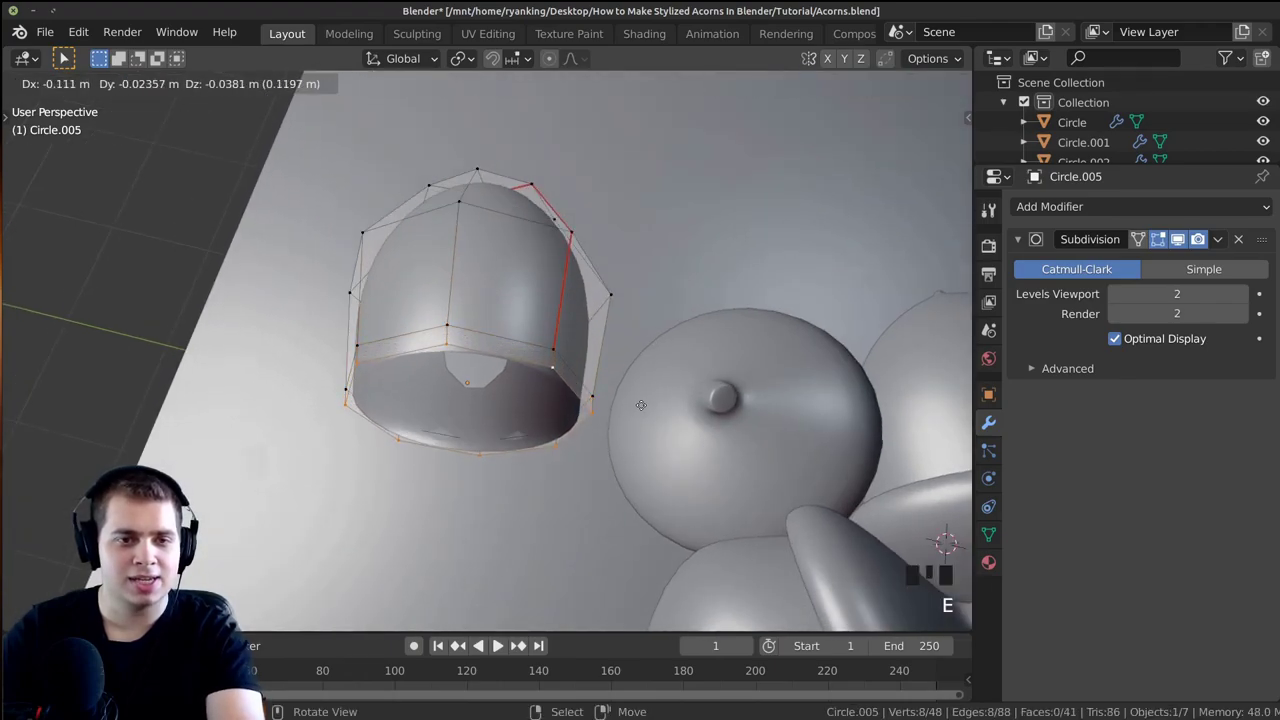
Scale the copied nut's bottom edge loop inward to close its opening
key("s")
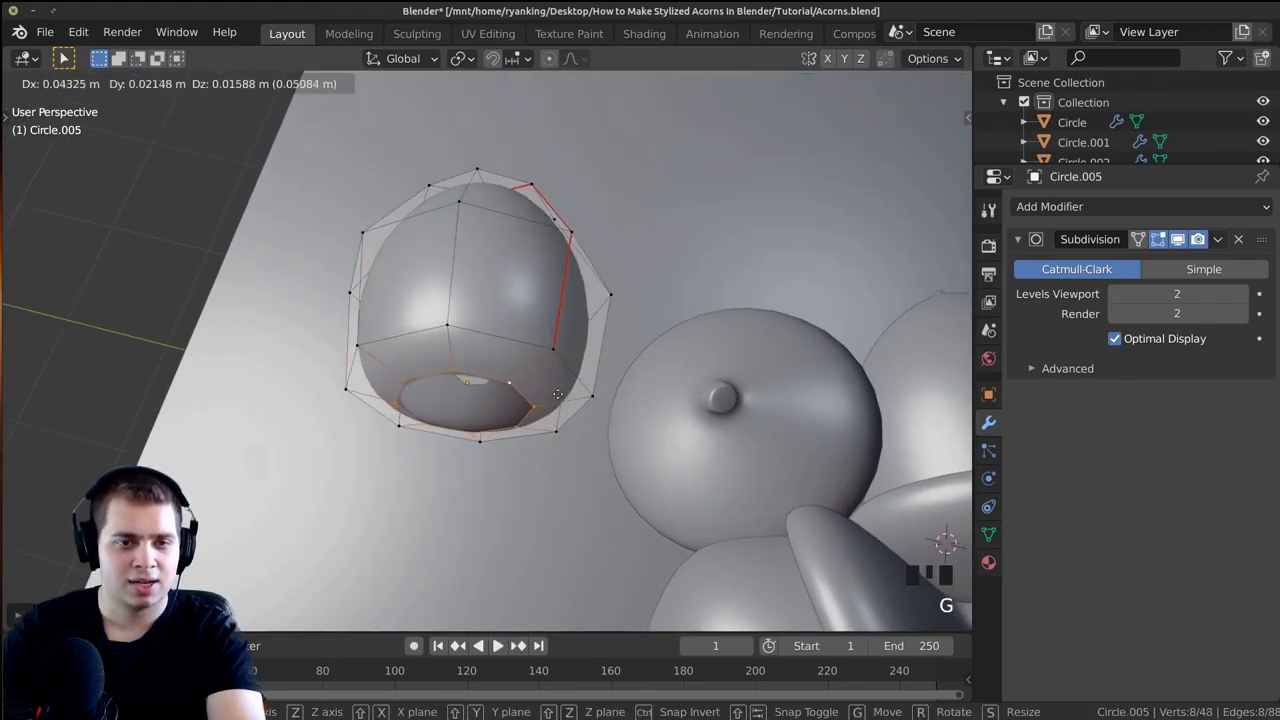
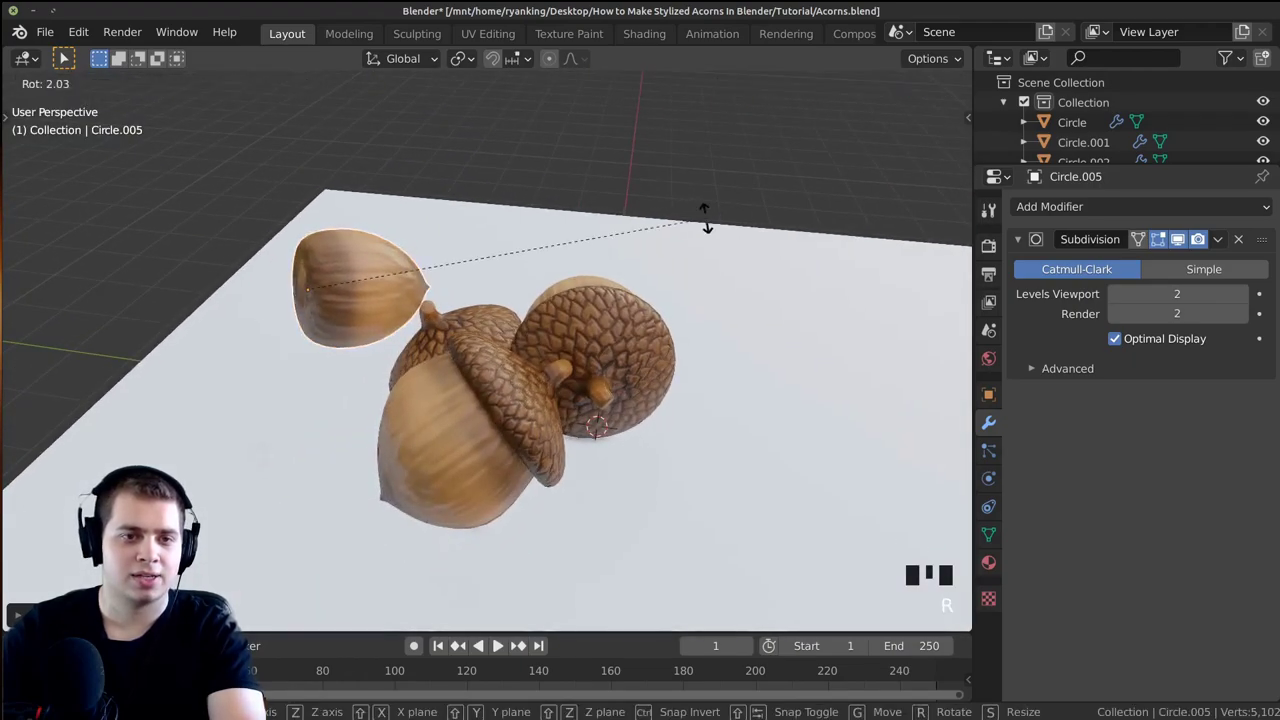
Orbit to frame the acorn group and snap the camera to this view with Ctrl+Alt+Numpad 0
left_click_drag(651, 233, 677, 361)
scroll("down", 3)
middle_click(682, 332)
scroll("up", 3)
left_click_drag(660, 338, 664, 337)
key("ctrl+alt+KP_0")
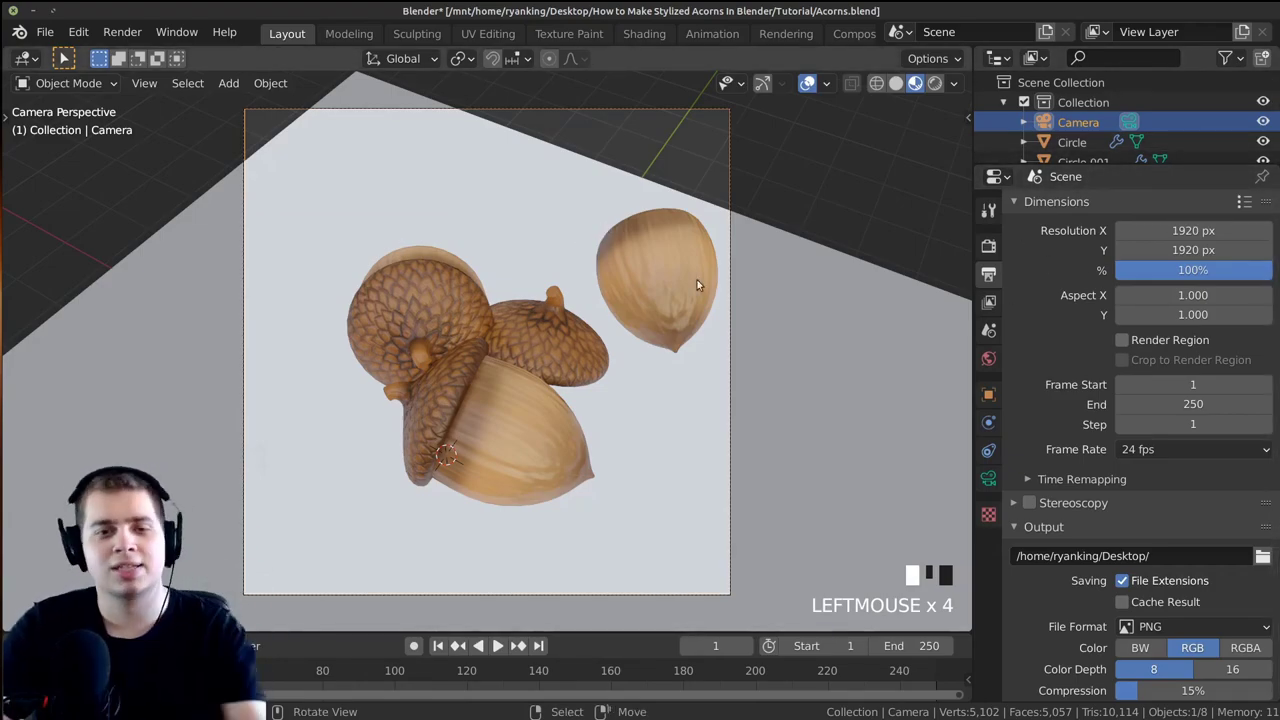
Select the camera and check the acorn framing through it with Numpad 0
left_click(723, 417)
scroll("down", 3)
middle_click(620, 383)
key("KP_0")
scroll("up", 3)
middle_click(476, 295)
left_click_drag(318, 144, 361, 81)
key("KP_0")
key("KP_0")
key("KP_0")
scroll("up", 3)
scroll("down", 3)
Dolly the camera closer along its local Z for a tighter shot, then select the ground plane
key("g")
key("g")
key("g")
key("g")
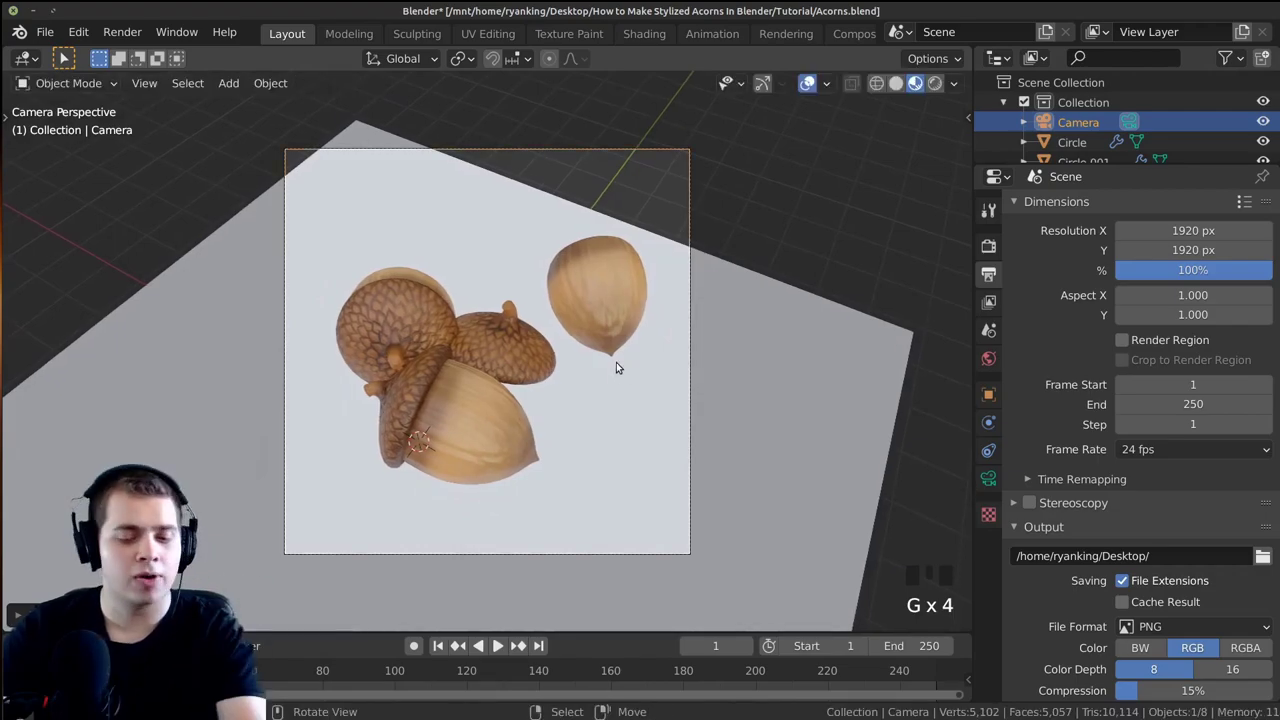
key("g")
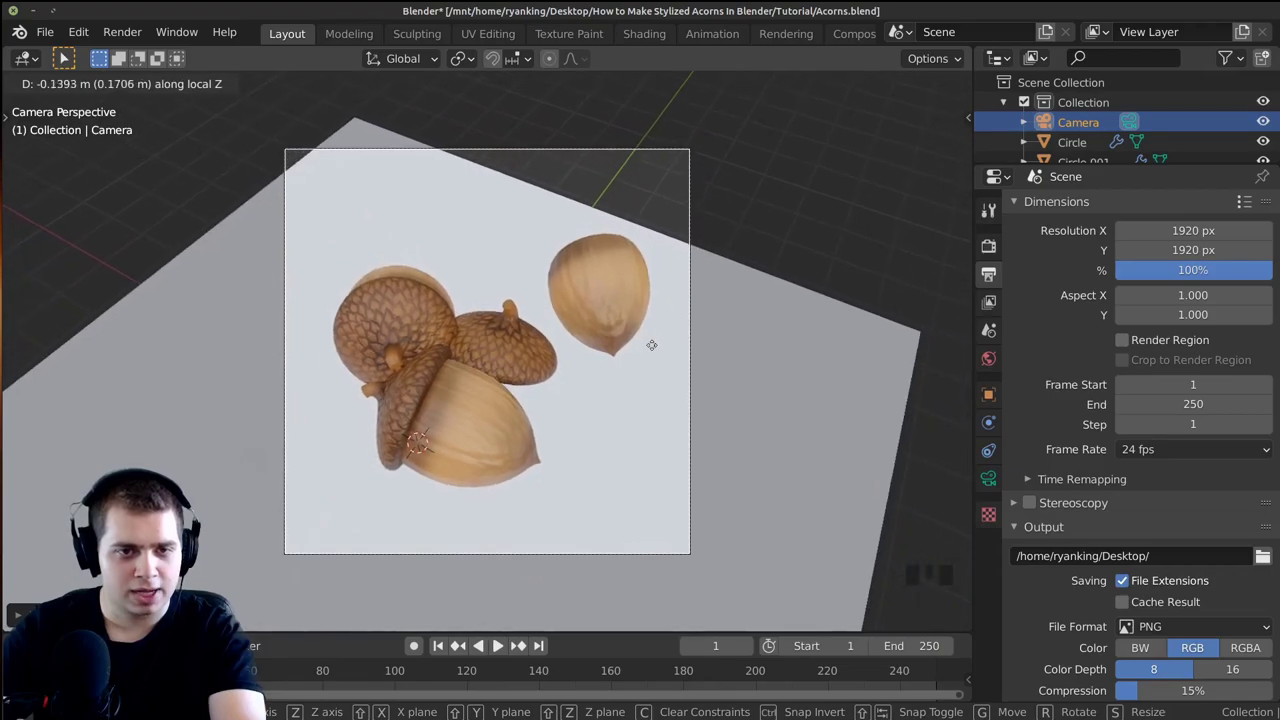
key("g")
key("g")
key("g")
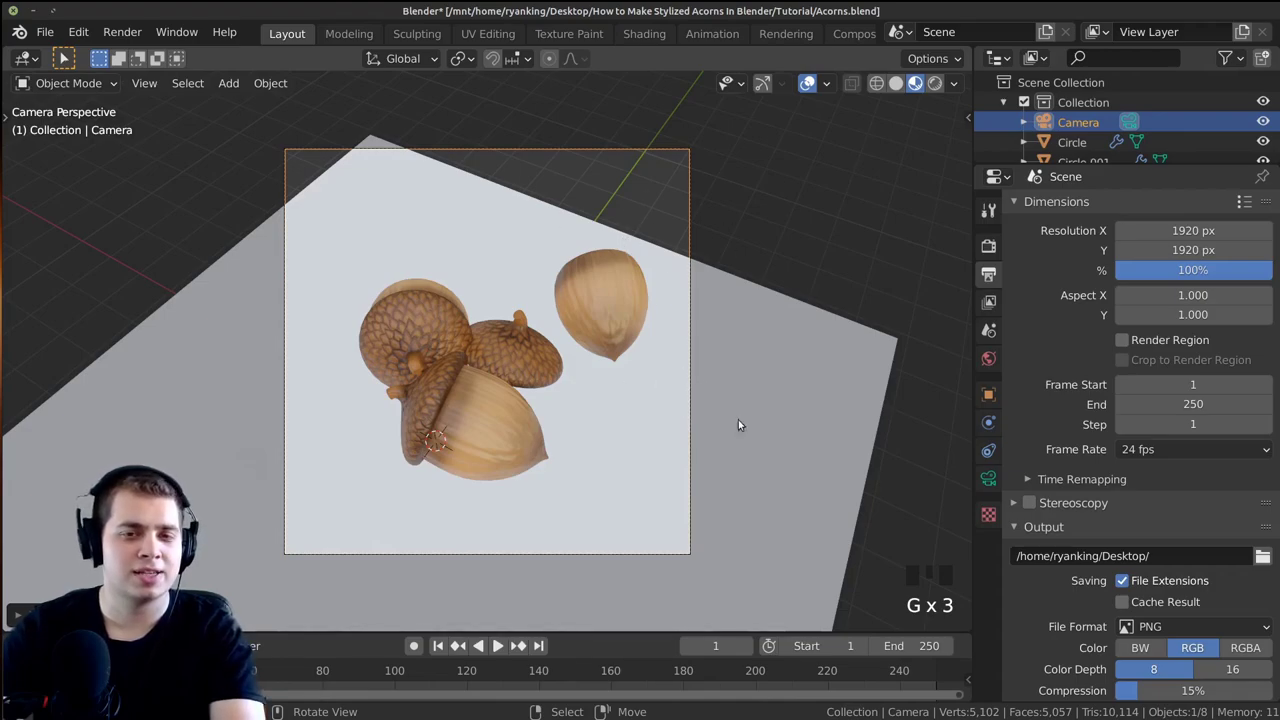
right_click(826, 405)
scroll("down", 3)
Scale the ground plane up so it fills the square camera shot
key("s")
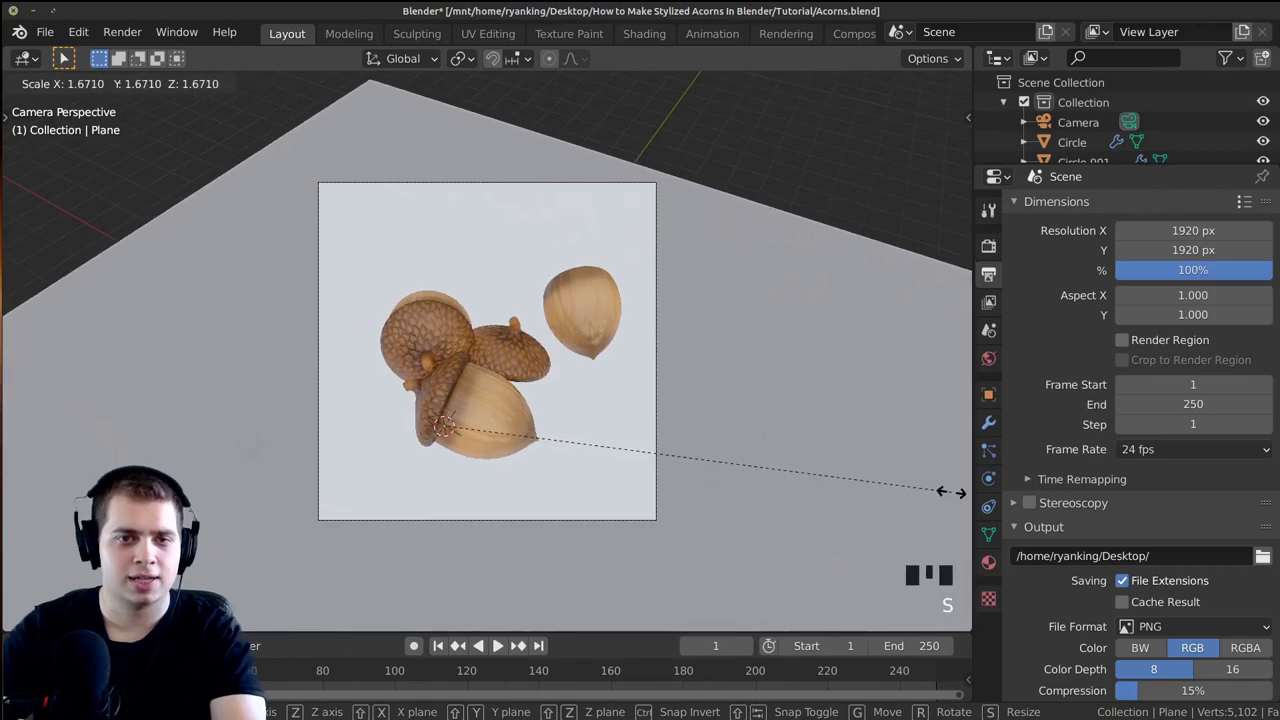
key("a")
left_click_drag(697, 364, 751, 380)
key("a")
Check the scene from around and shift the plane's Base Color to a light grey
scroll("up", 3)
middle_click(702, 376)
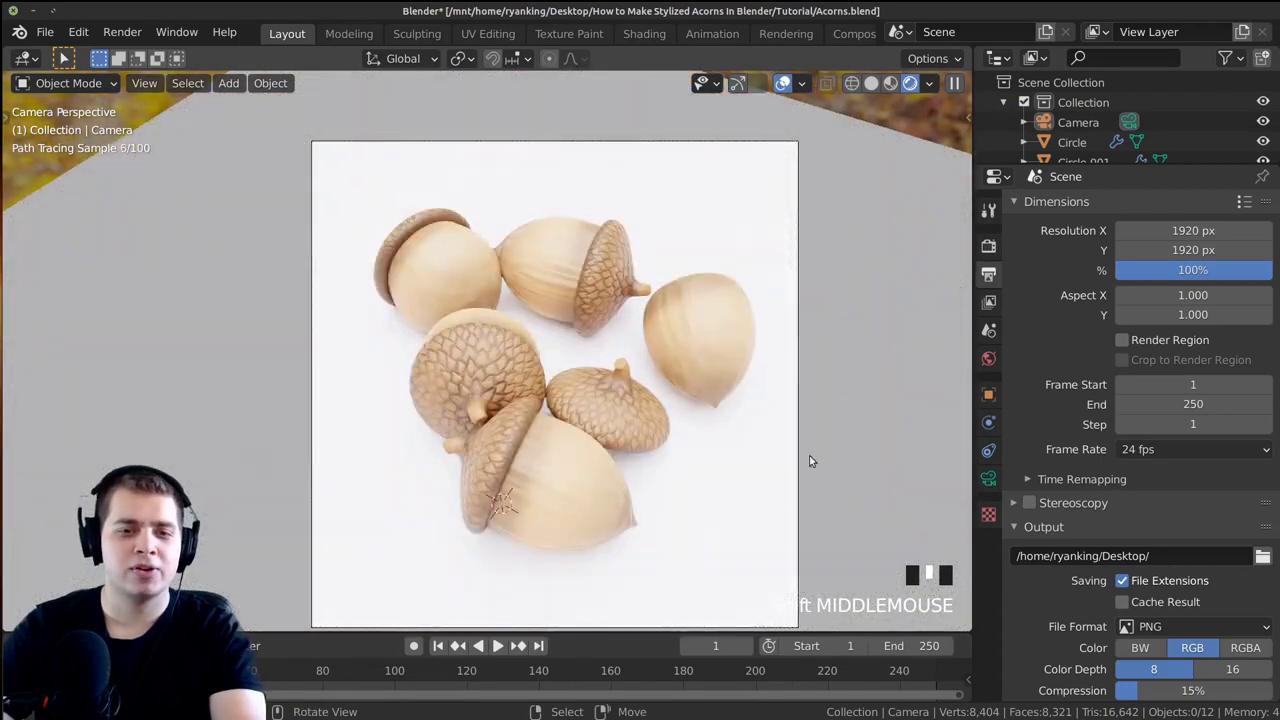
scroll("down", 3)
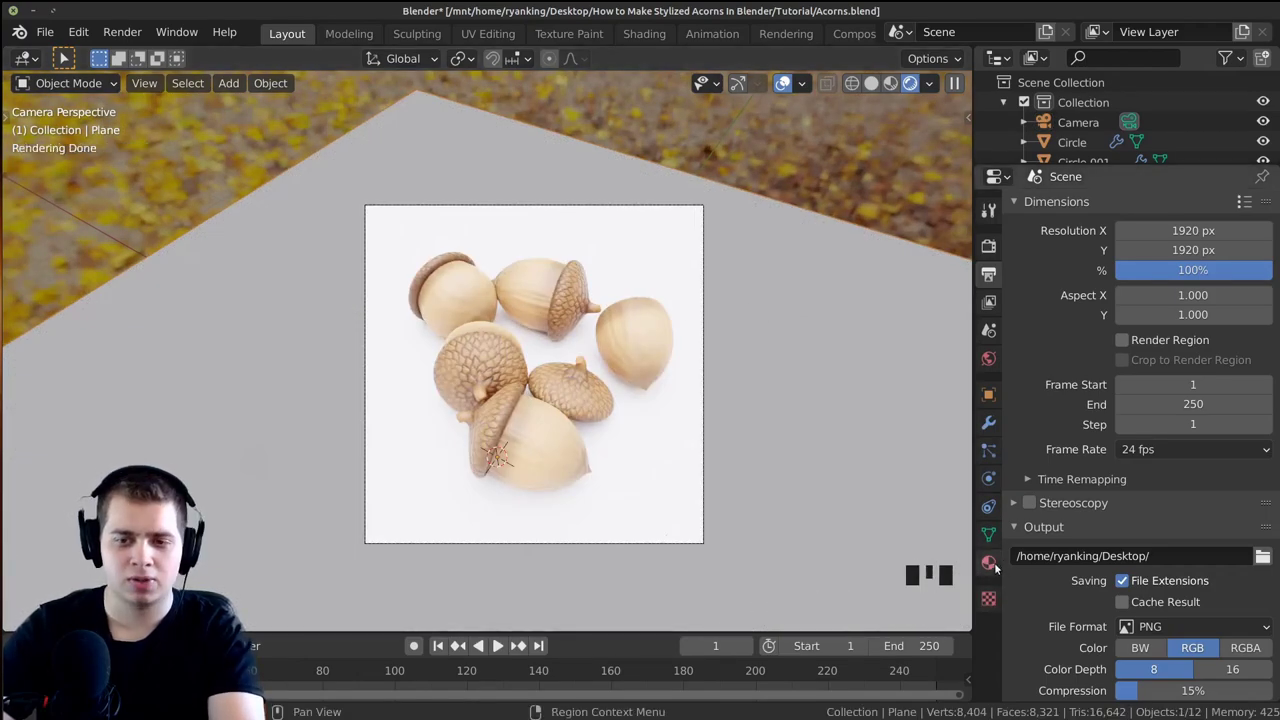
left_click_drag(993, 567, 1167, 402)
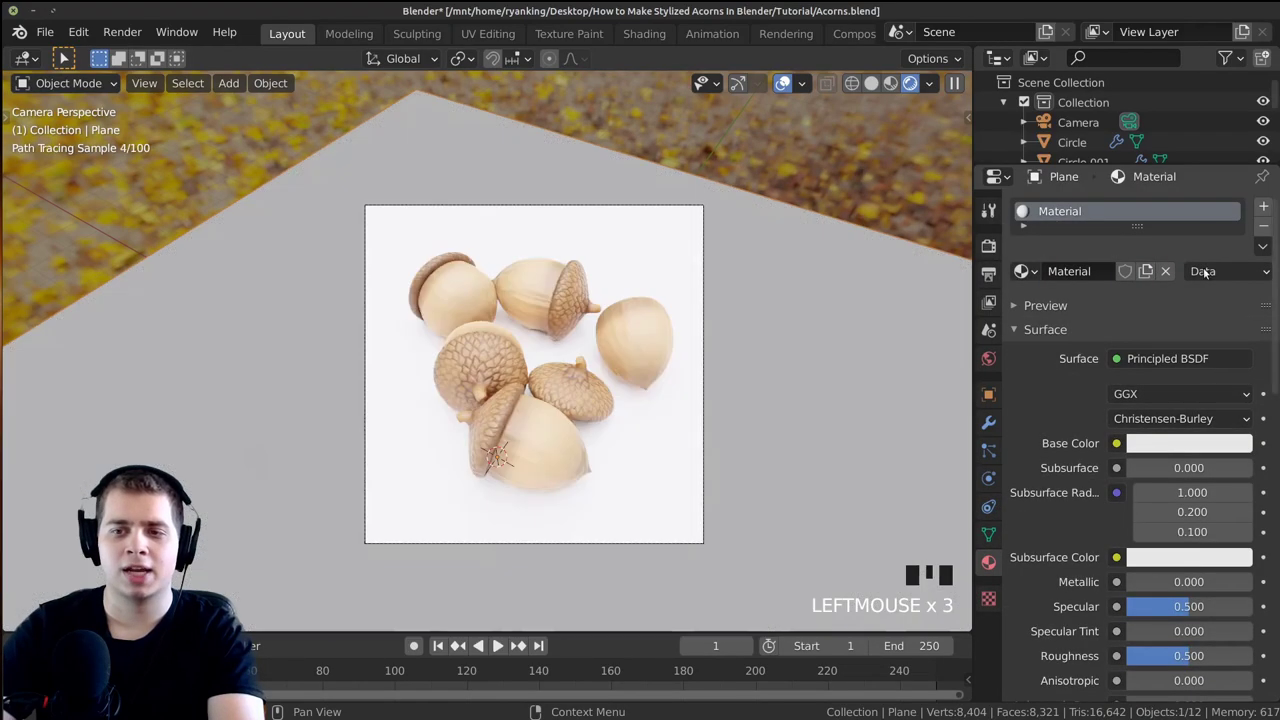